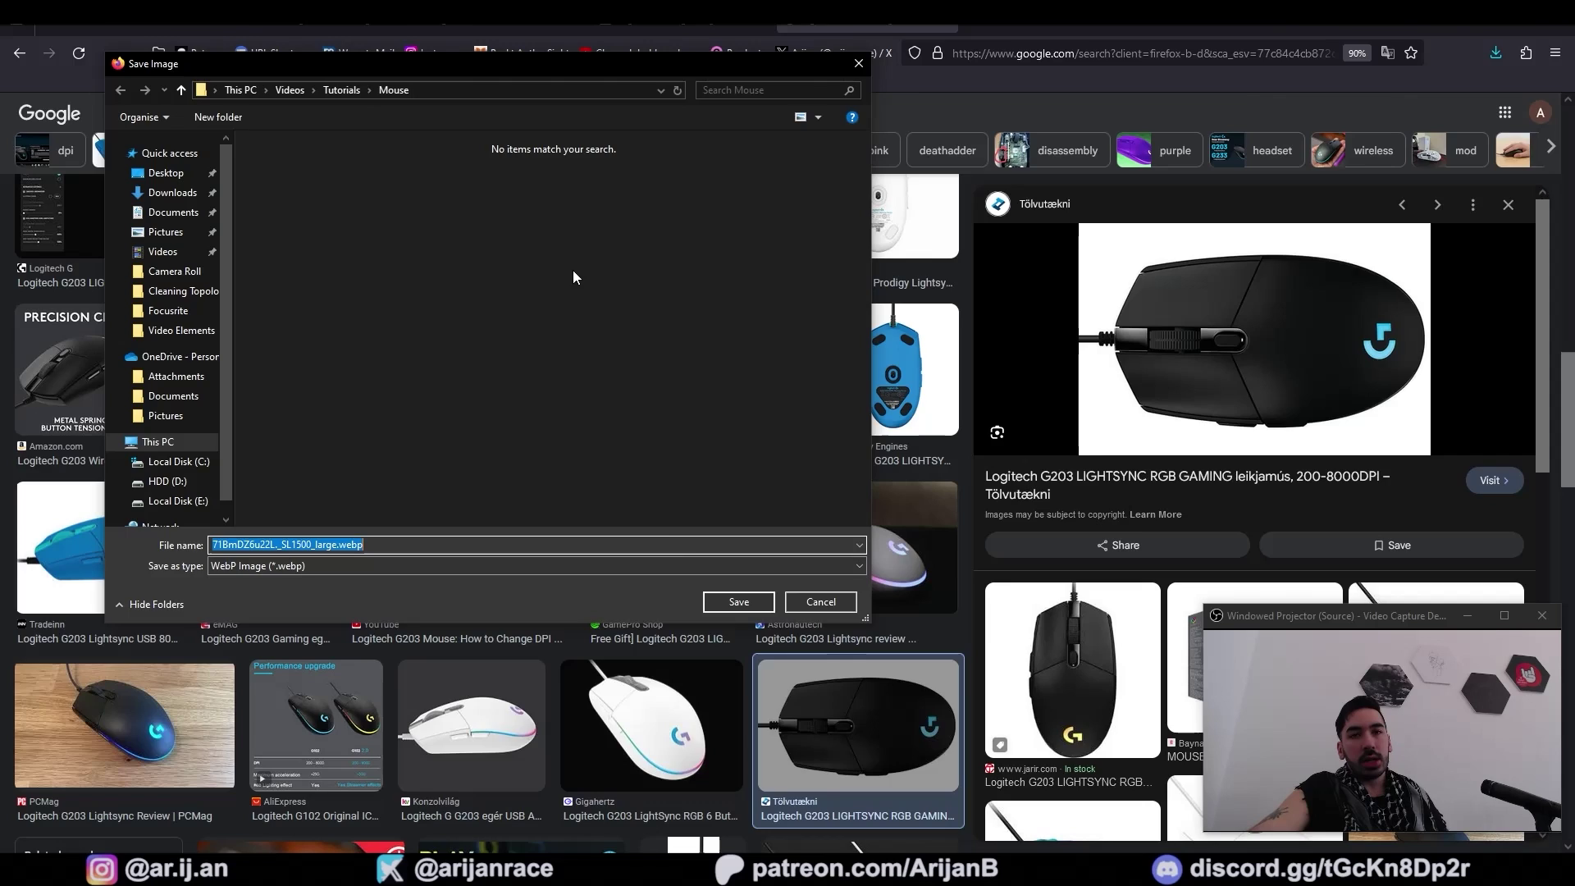
Save the Logitech G203 top-view photo into the Videos > Tutorials > Mouse folder
key(KP_7)
key(shift+a)
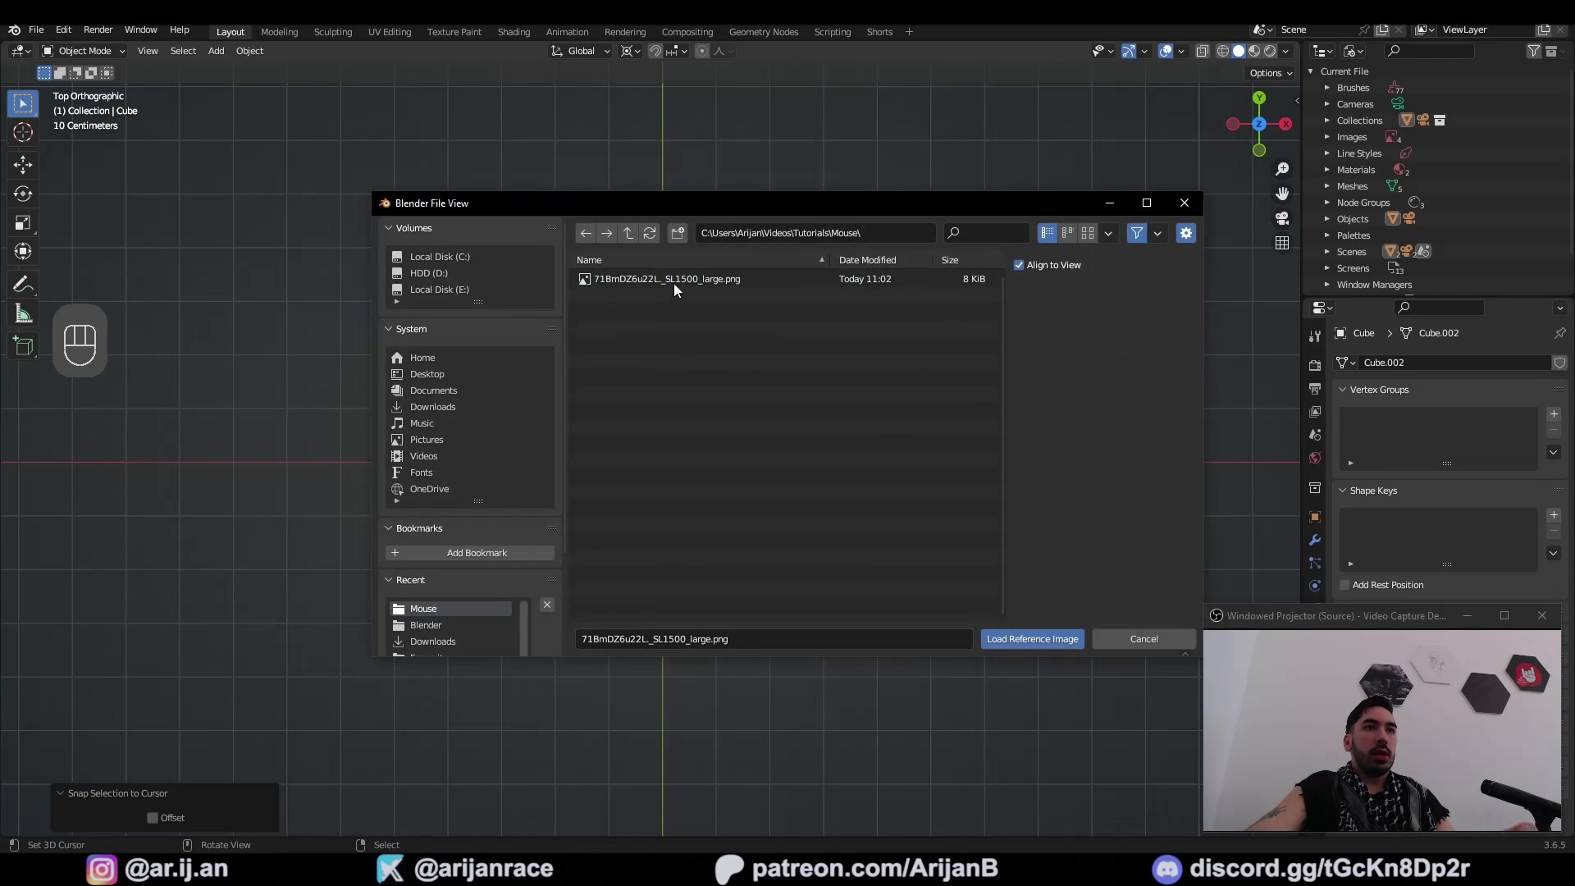
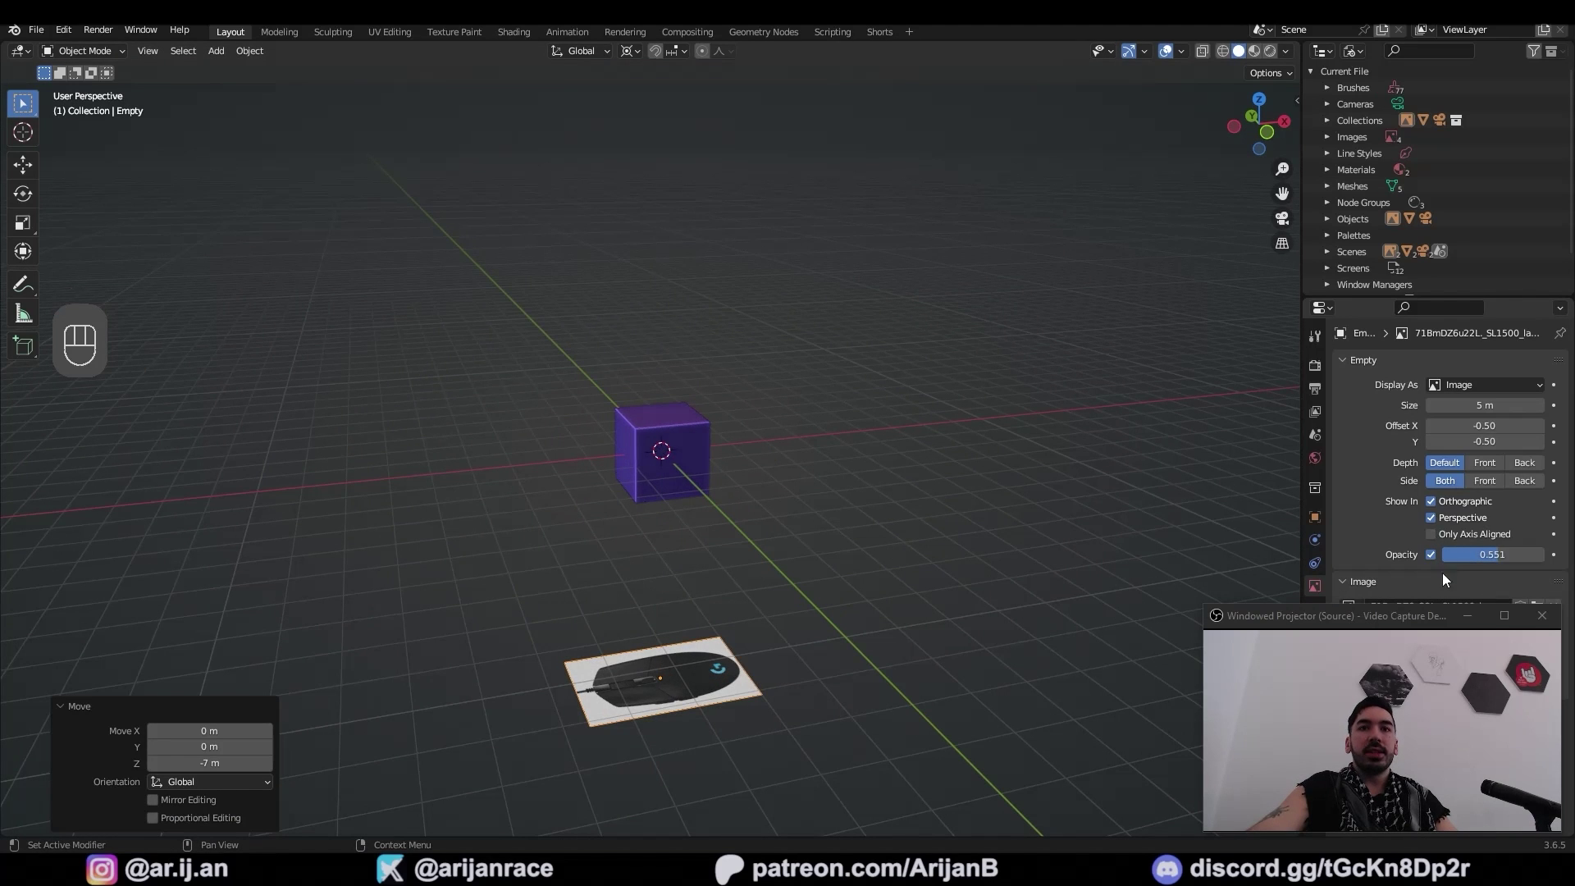
Load the mouse photo as a lowered semi-transparent reference and add a Ctrl+2 subdivided plane over it in top view
key(x)
key(KP_7)
key(shift+a)
key(ctrl+2)
key(ctrl+z)
key(ctrl+2)
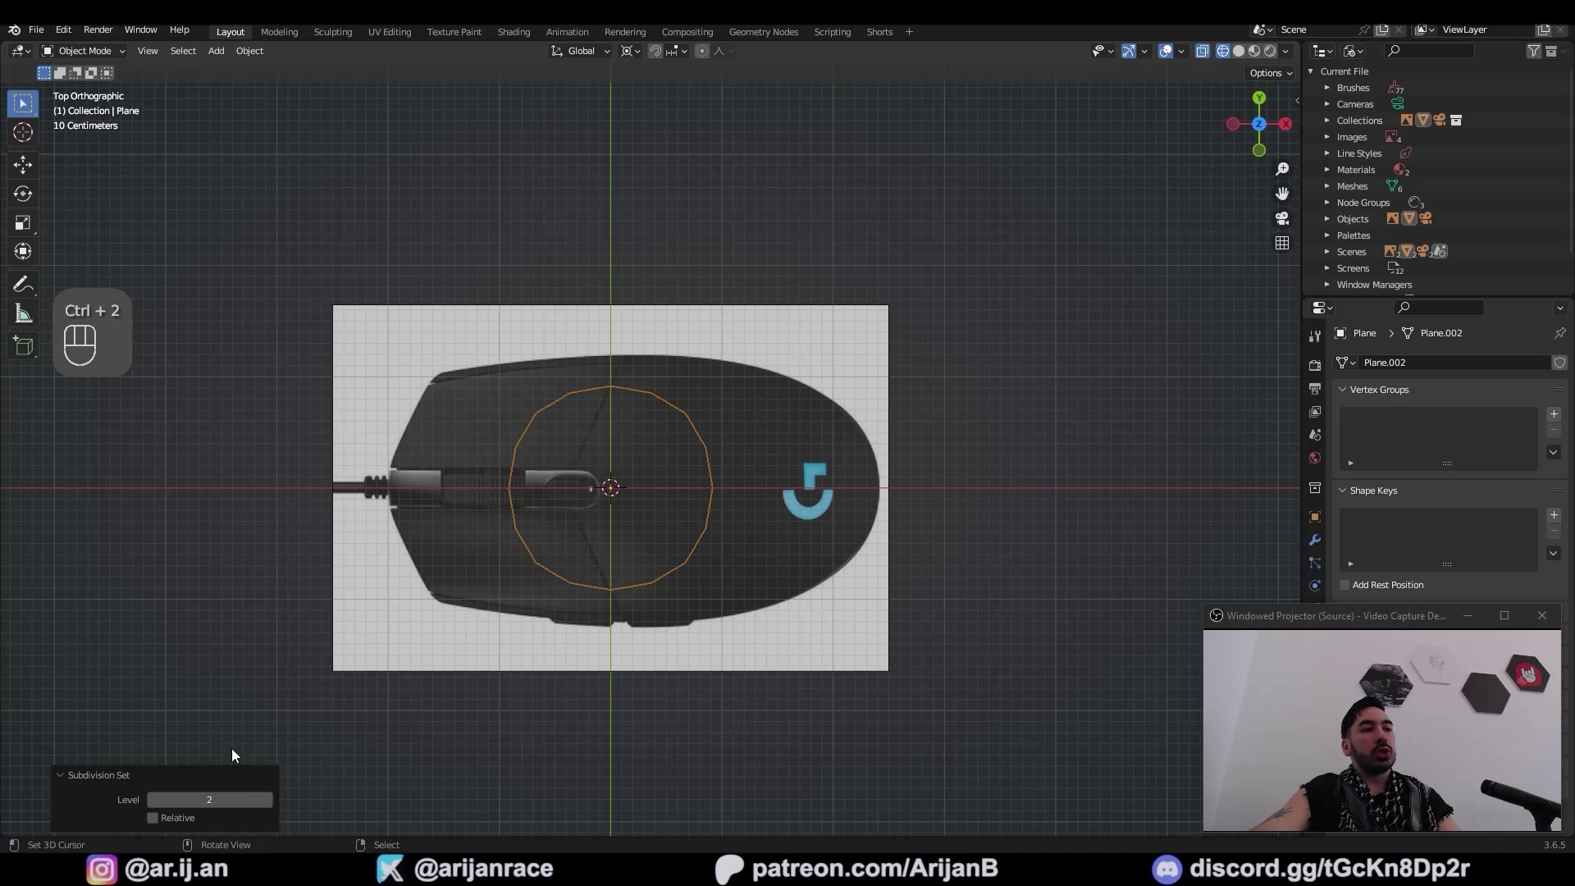
Subdivide the plane into four faces and scale it to the mouse's overall size over the photo
key(w)
key(w)
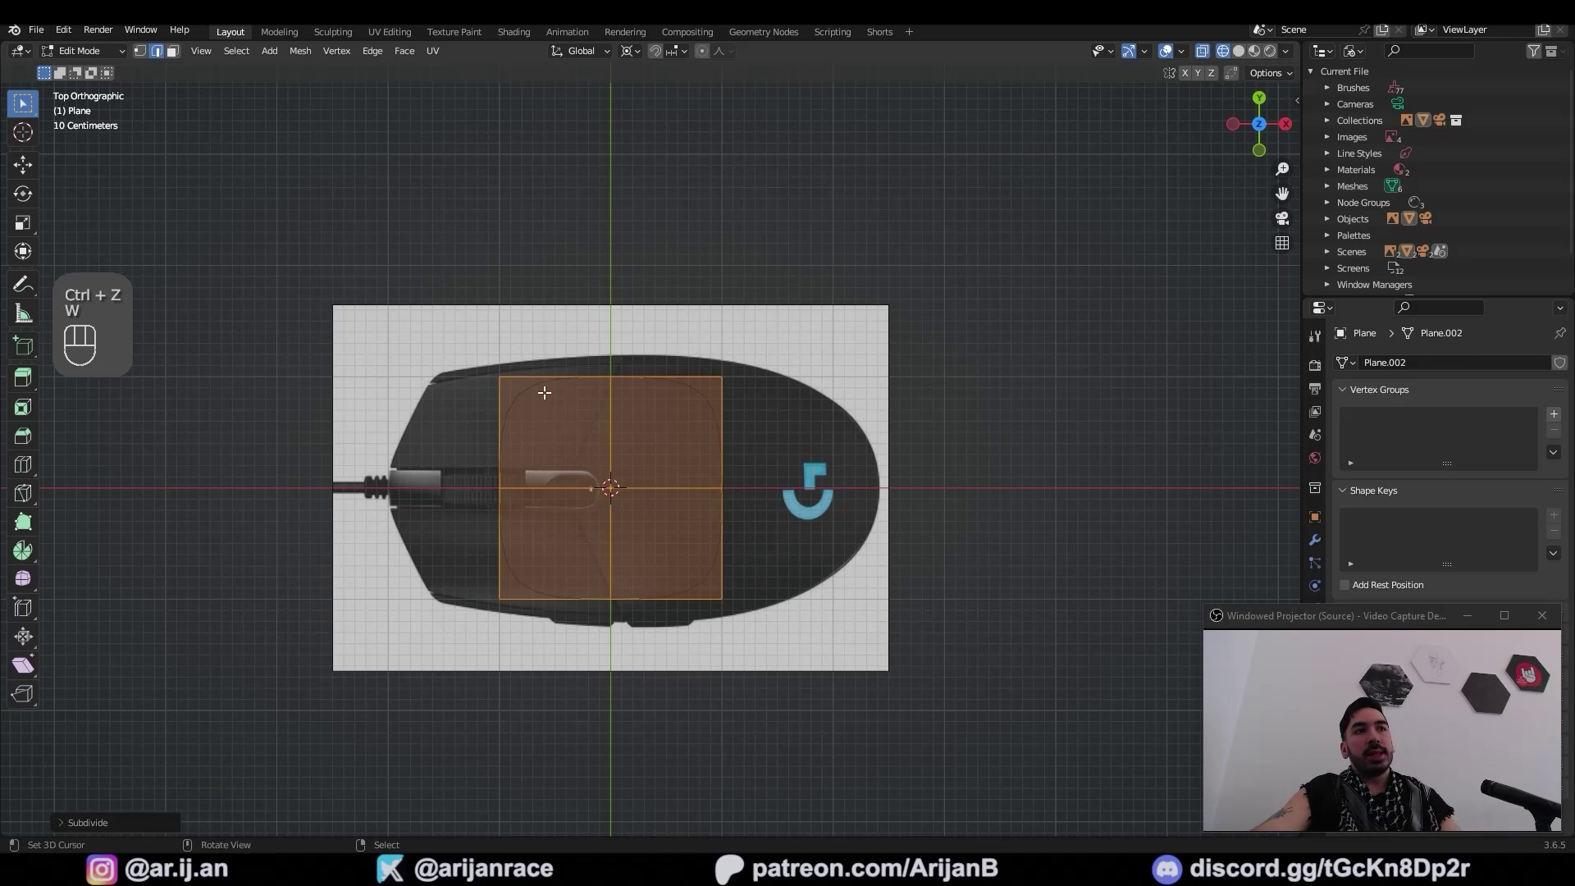
key(1)
click(506, 372)
key(Tab)
key(a)
key(s)
key(1)
Move vertices and add an edge loop so the plane traces the mouse's rounded oval outline
key(g)
key(ctrl+z)
key(1)
click(715, 478)
key(g)
key(Tab)
key(ctrl+z)
key(ctrl+r)
key(3)
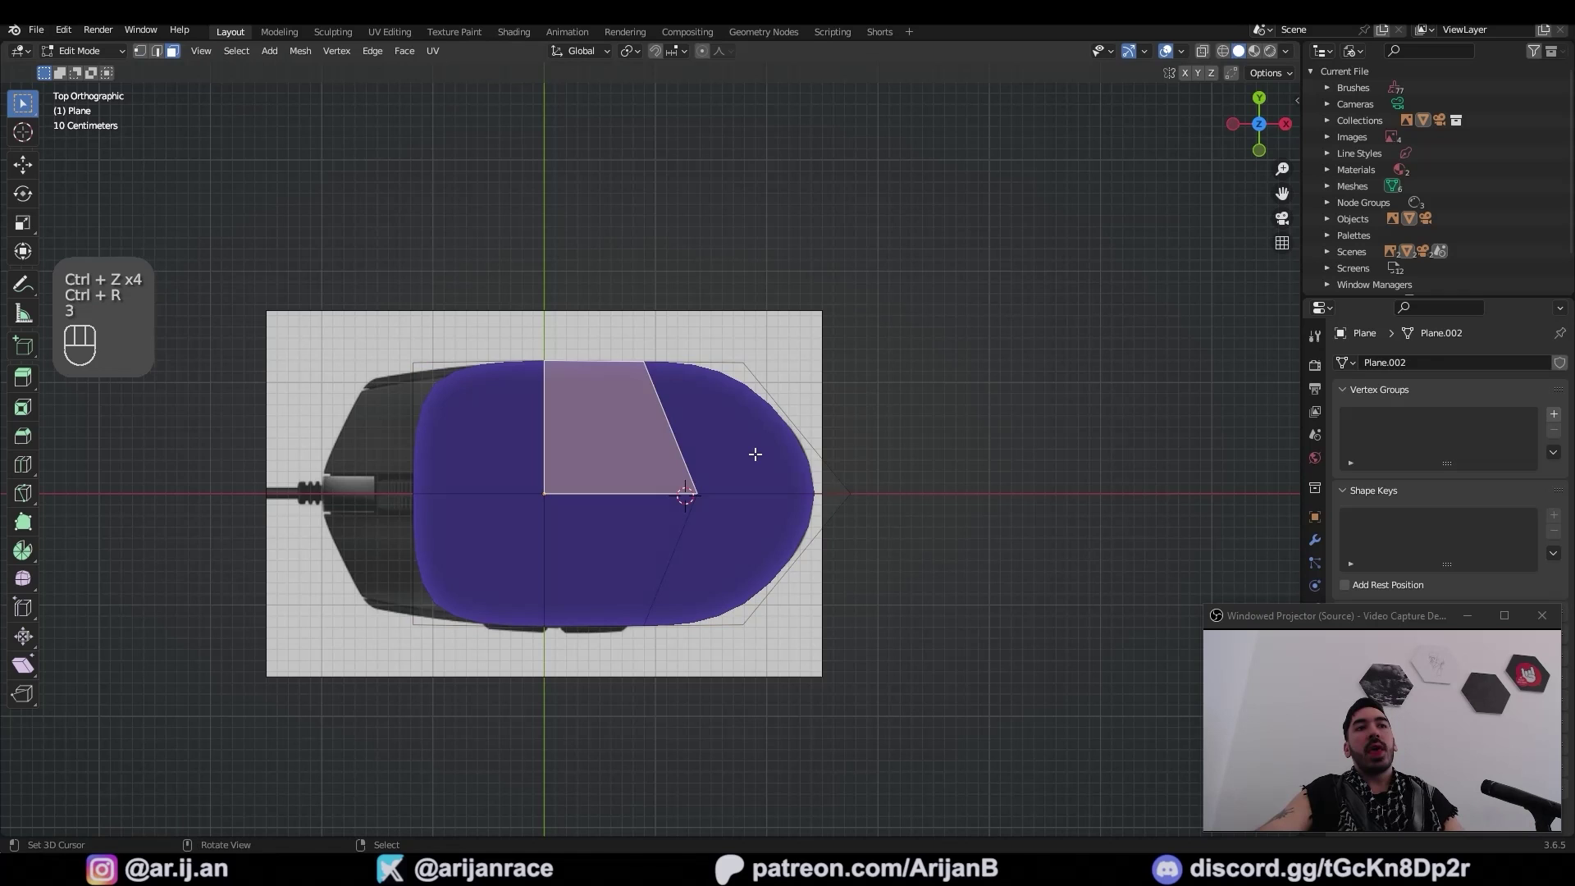
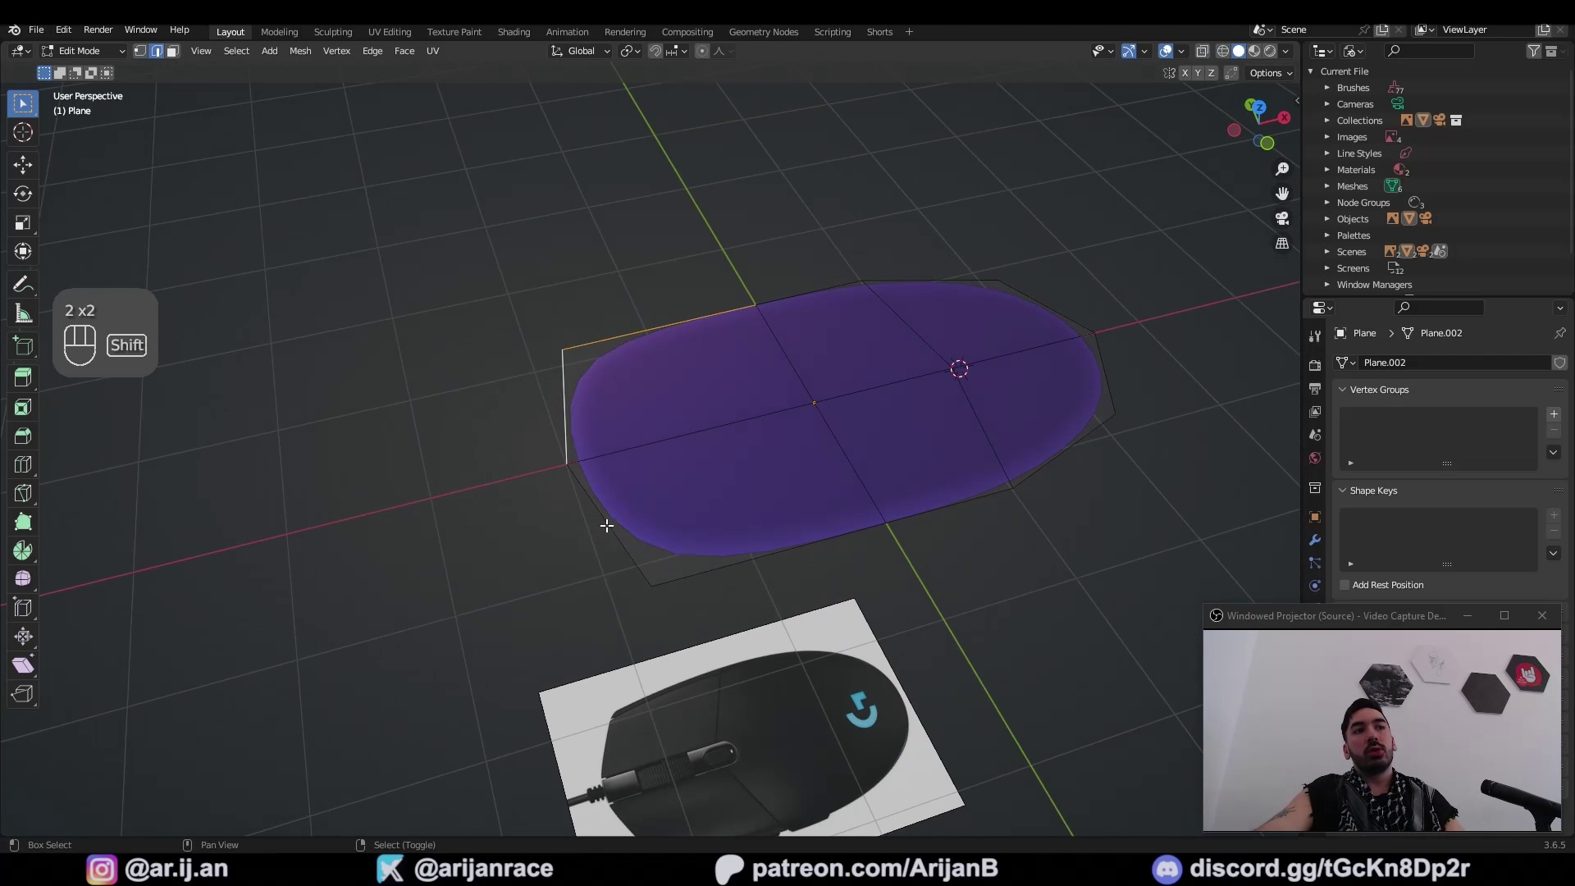
Show the N sidebar transform values and slide a rear vertex along the outline to the photo's taper
click(722, 549)
key(n)
click(1298, 107)
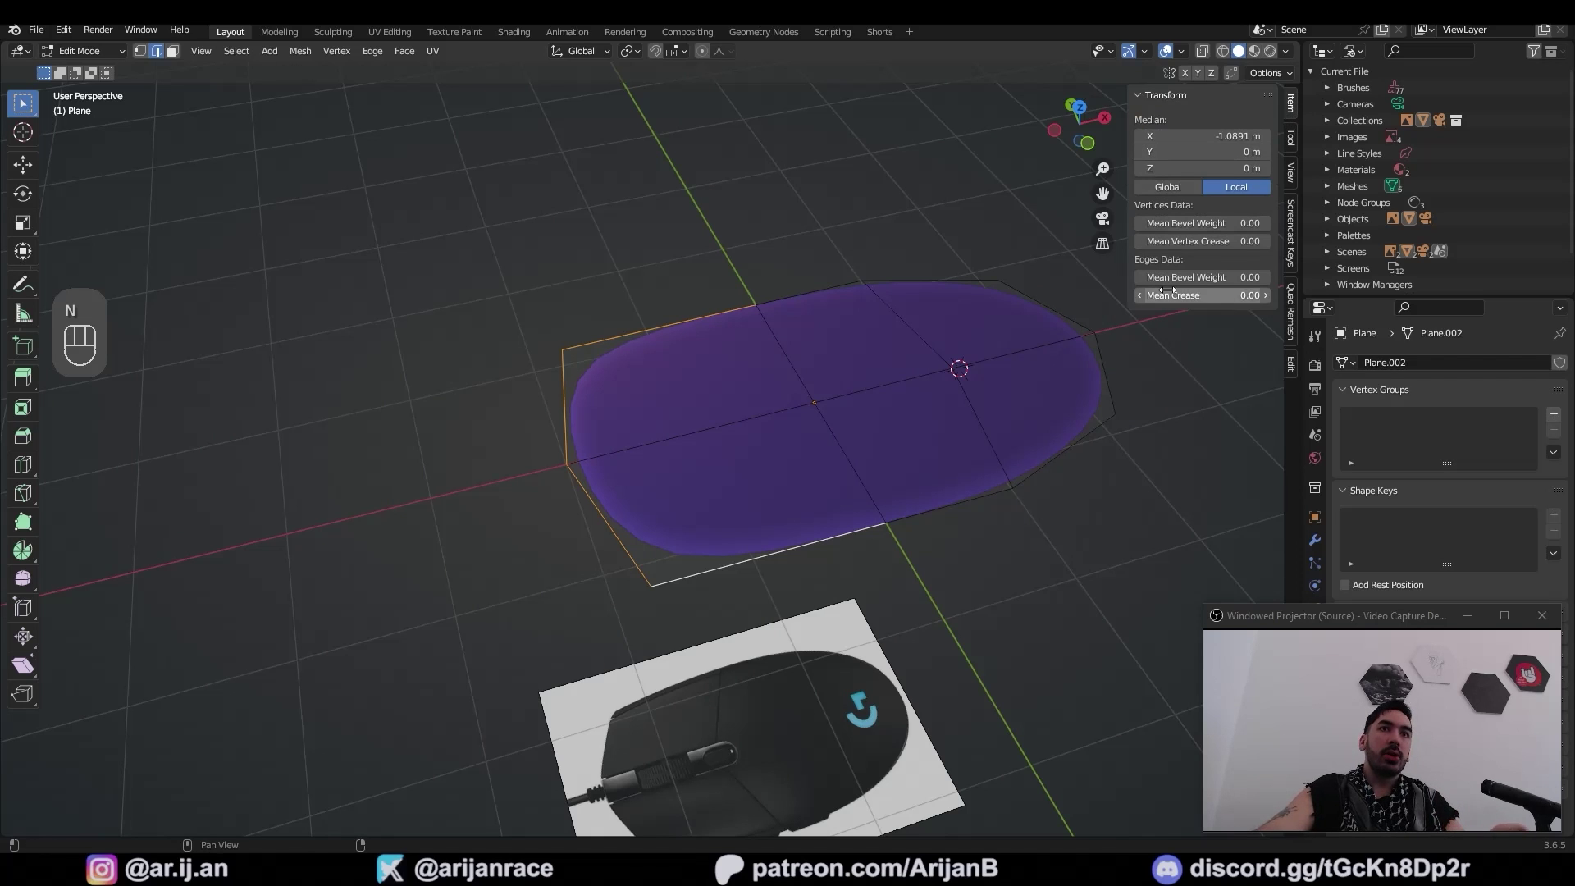
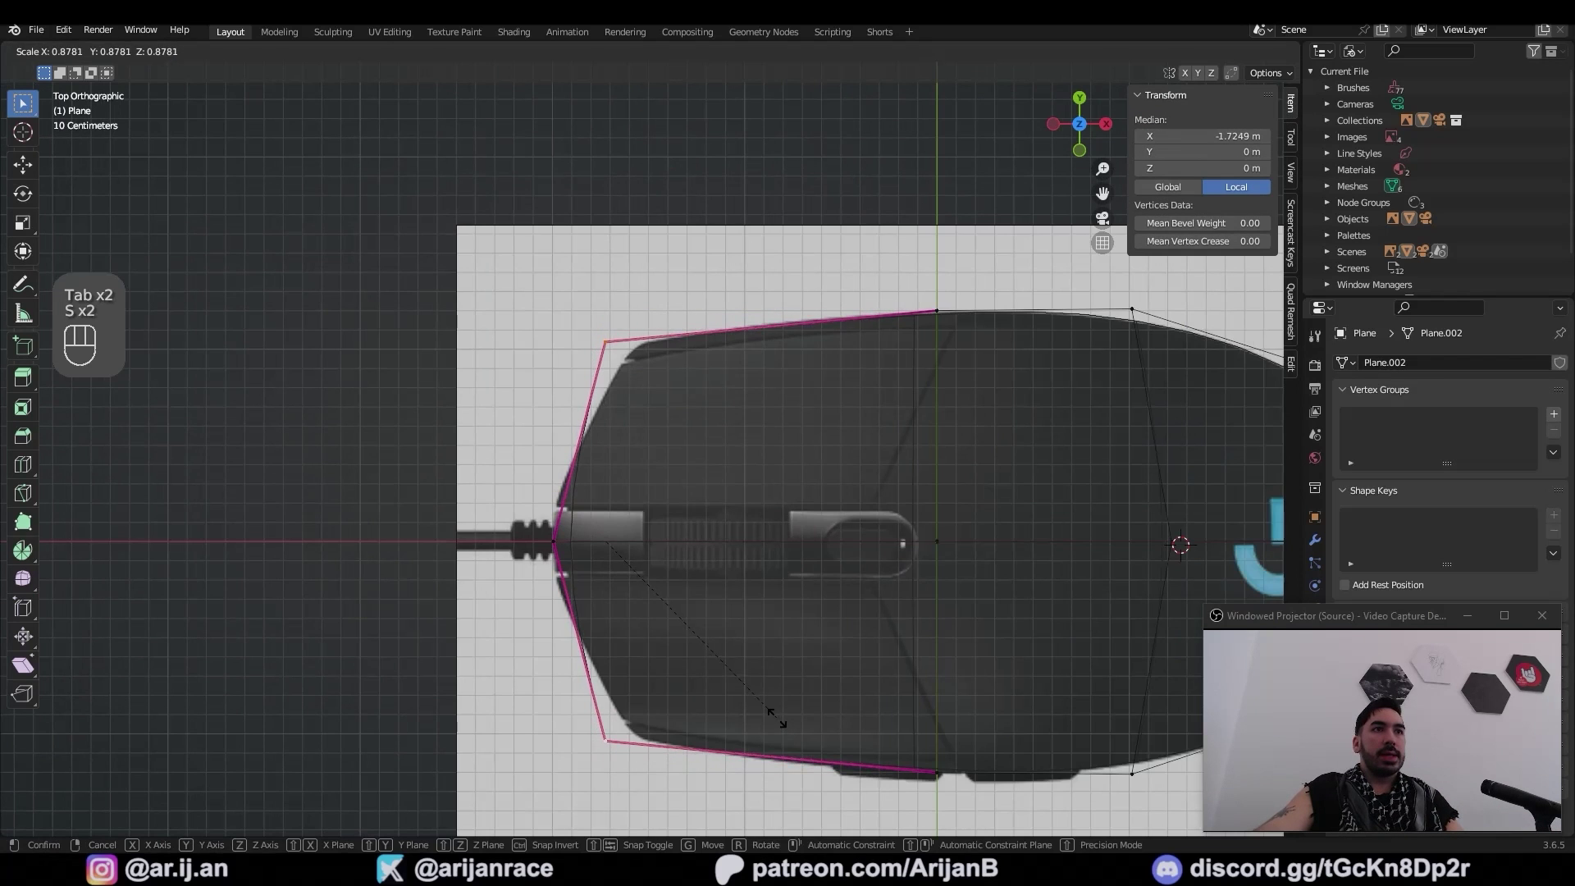
key(g)
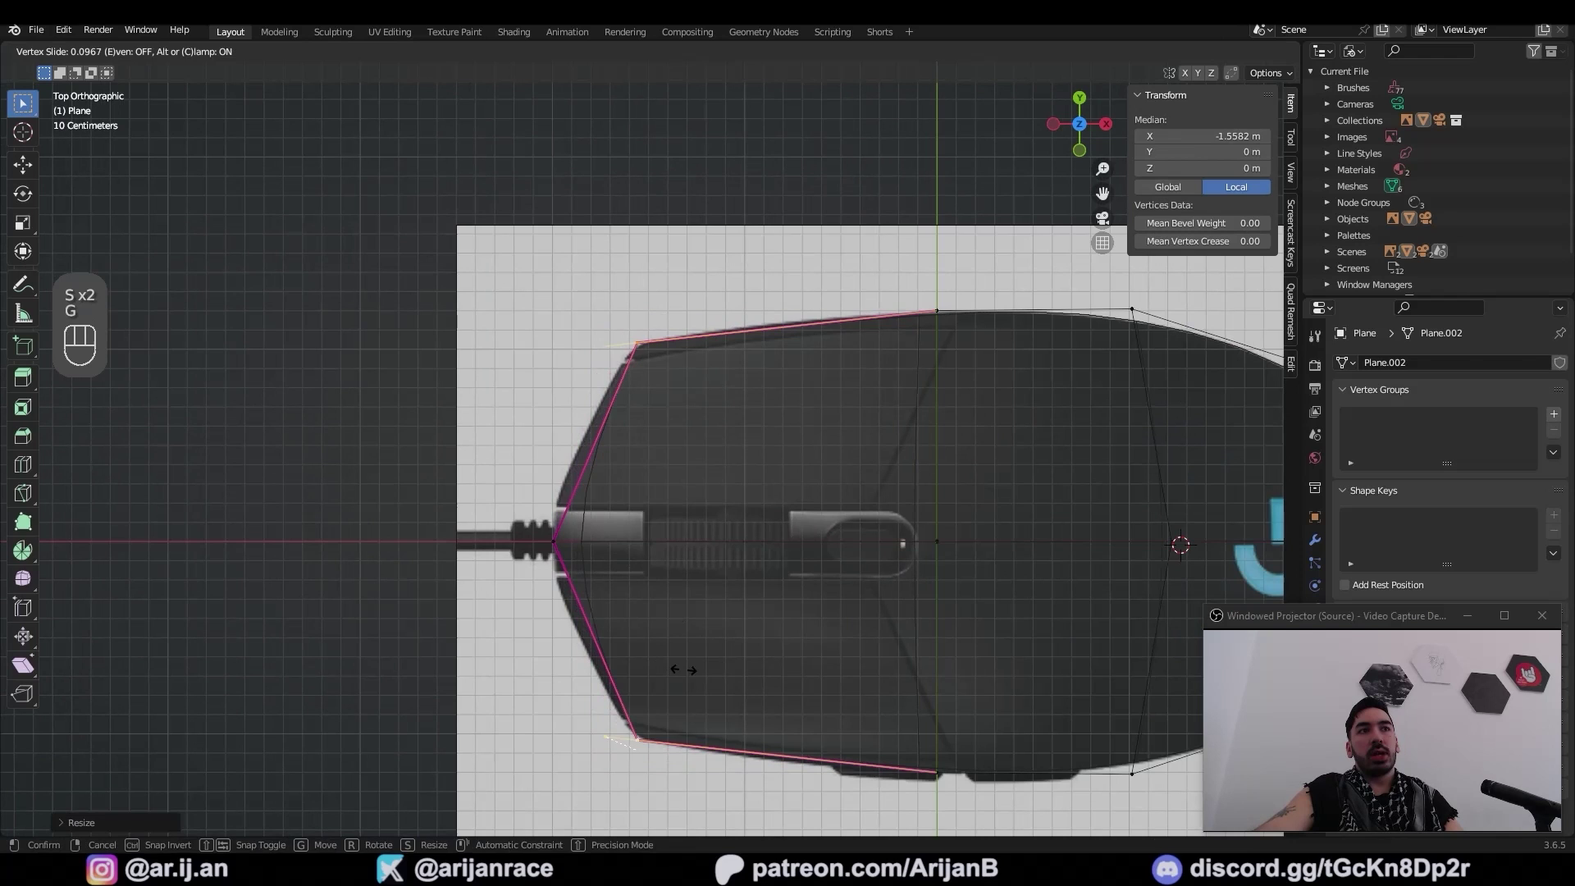
Slide the new rear edge loop into place and move the outline down along Z toward a thick body
key(Tab)
key(1)
key(g)
key(Tab)
key(z)
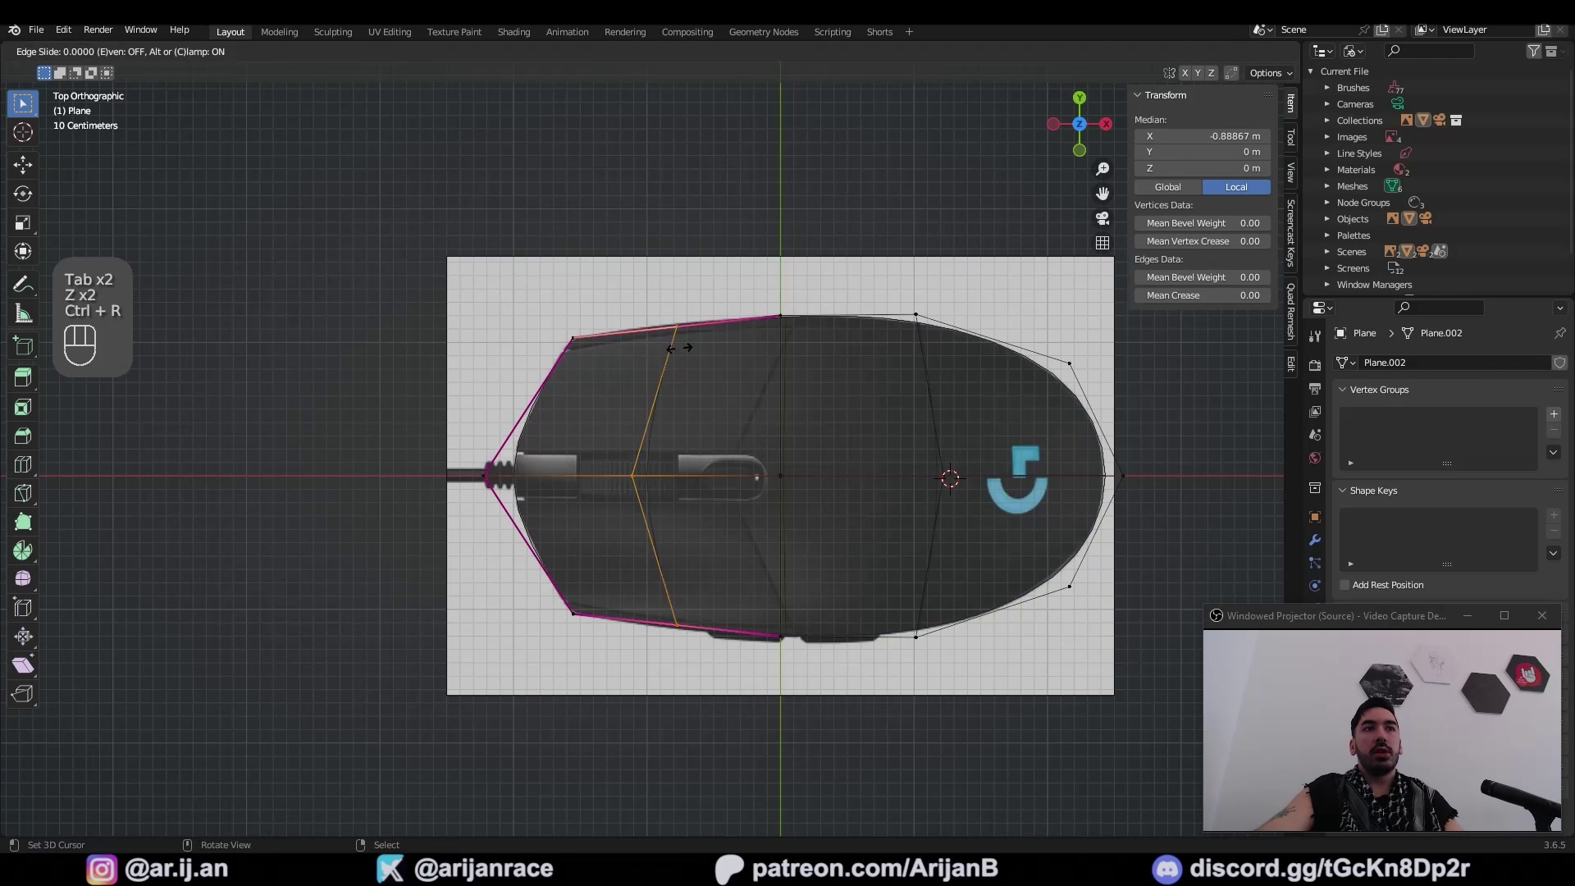
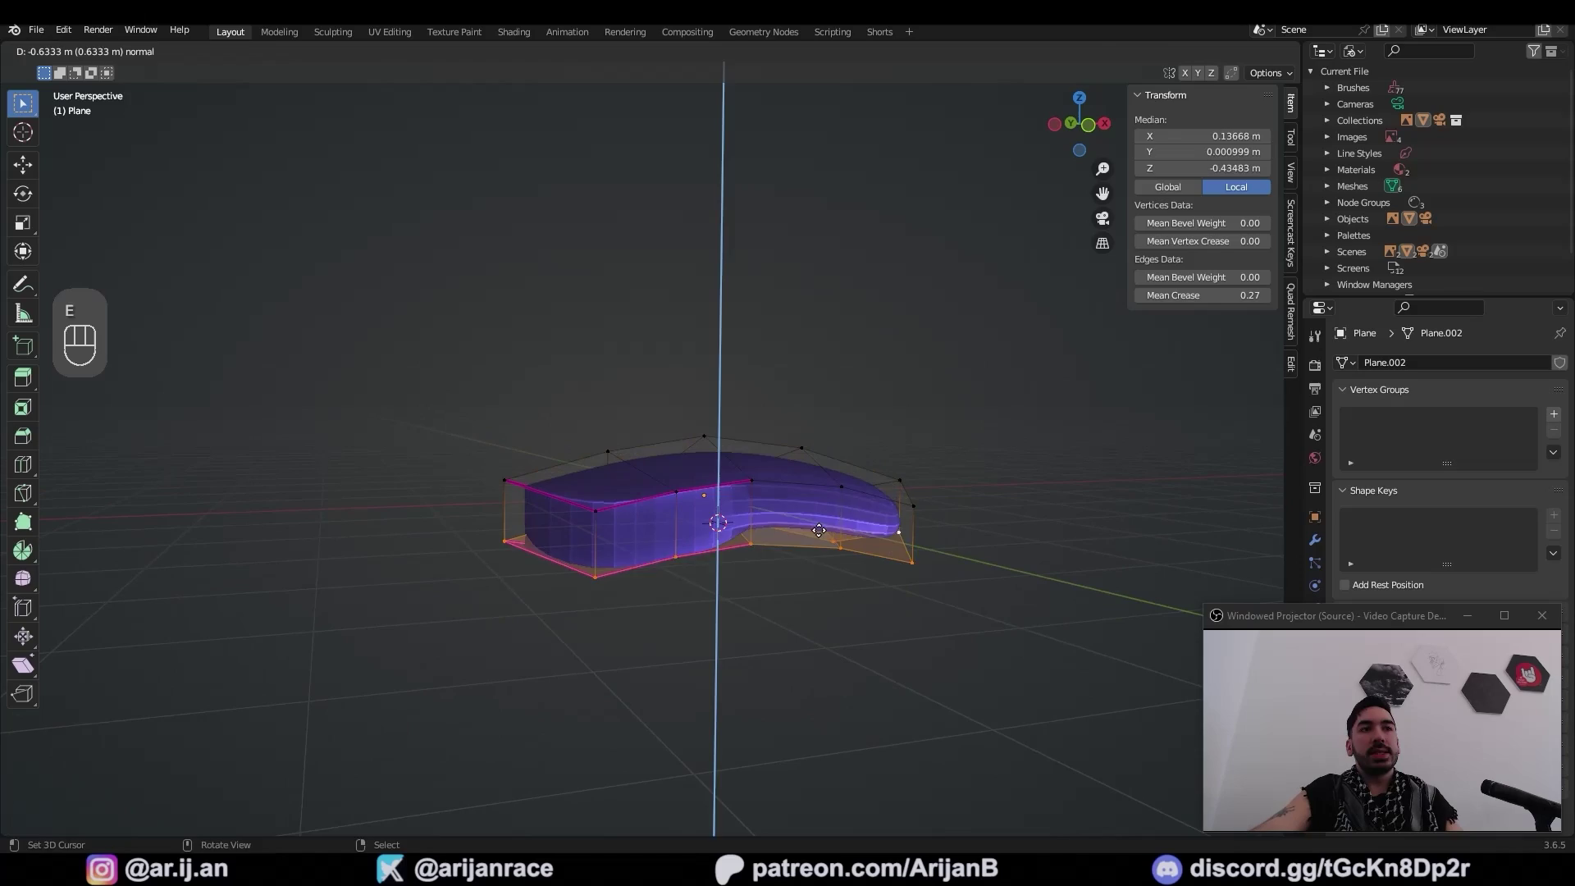
Recalculate normals and box-select the shell's border edges along the bottom of the walls
key(shift+s)
key(g)
key(x)
click(886, 532)
key(Tab)
key(a)
key(shift+n)
drag(621, 514, 801, 525)
drag(807, 542, 910, 571)
drag(657, 470, 766, 403)
drag(700, 529, 776, 519)
drag(691, 551, 752, 561)
Set full Mean Crease on the selected bottom border edges in the N panel
key(ctrl+z)
key(3)
key(1)
click(770, 569)
key(x)
key(ctrl+shift+z)
click(587, 502)
middle_click(651, 411)
click(671, 350)
click(721, 364)
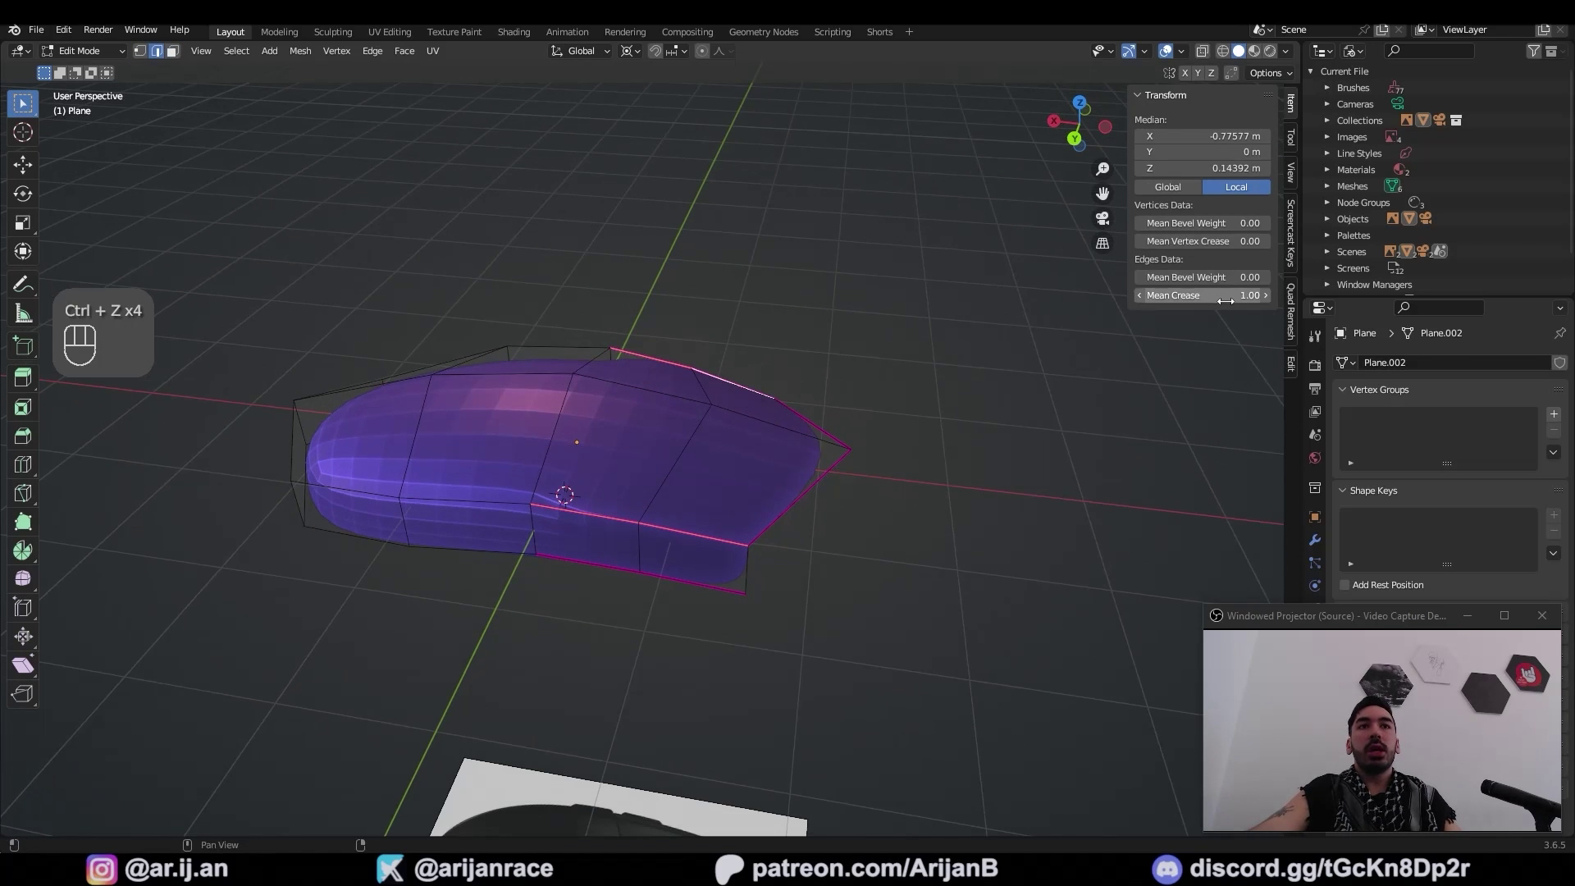
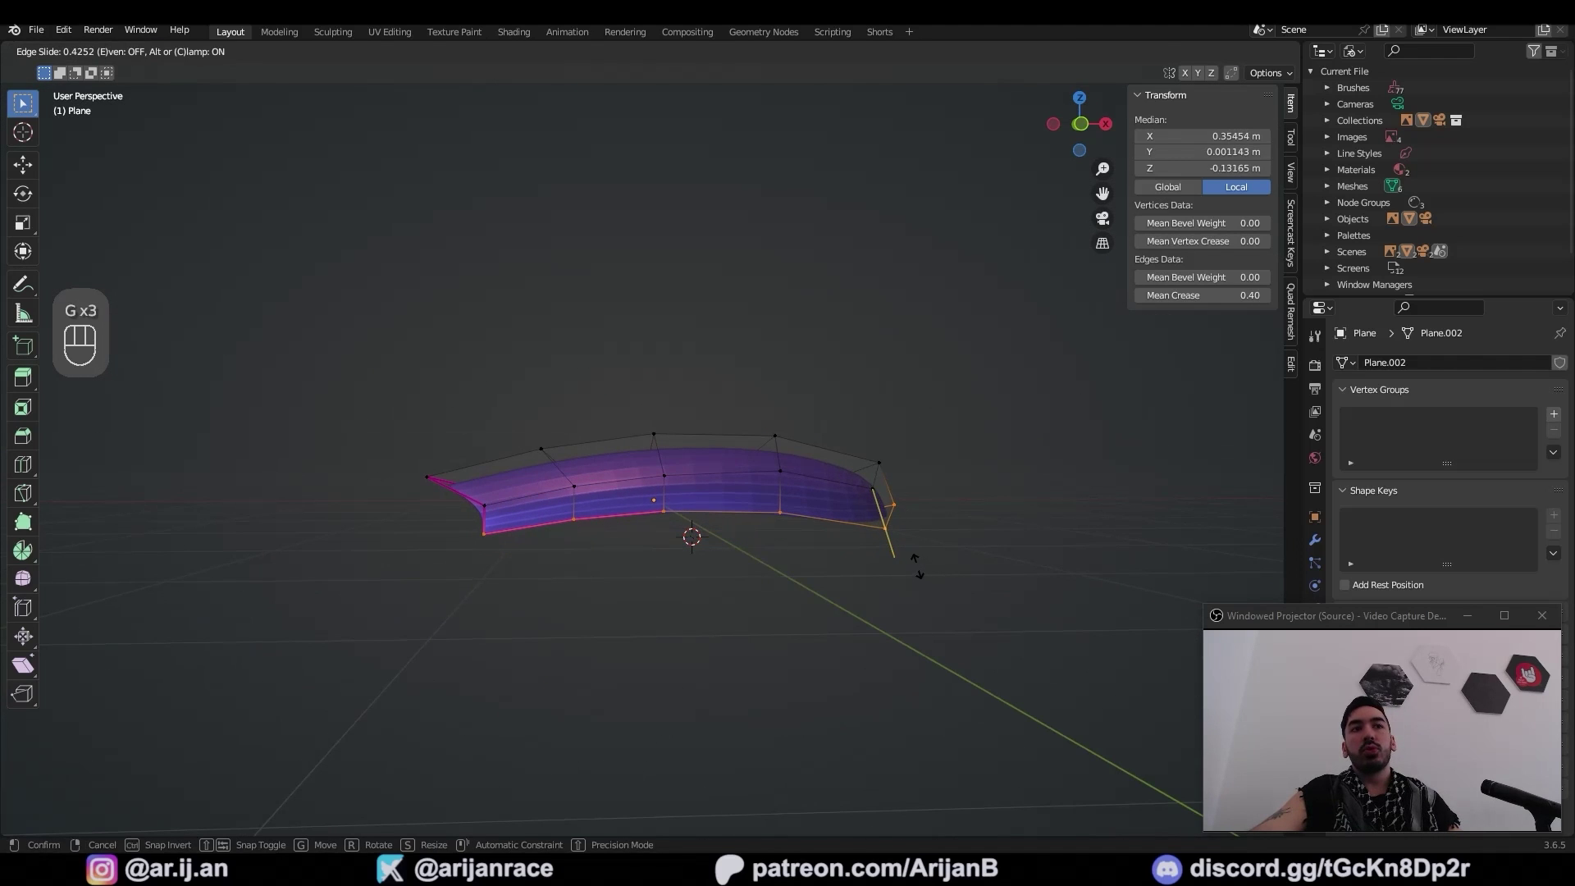
Edge-slide and move the side wall loop to curve the walls into a smooth shell
key(e)
key(ctrl+z)
key(e)
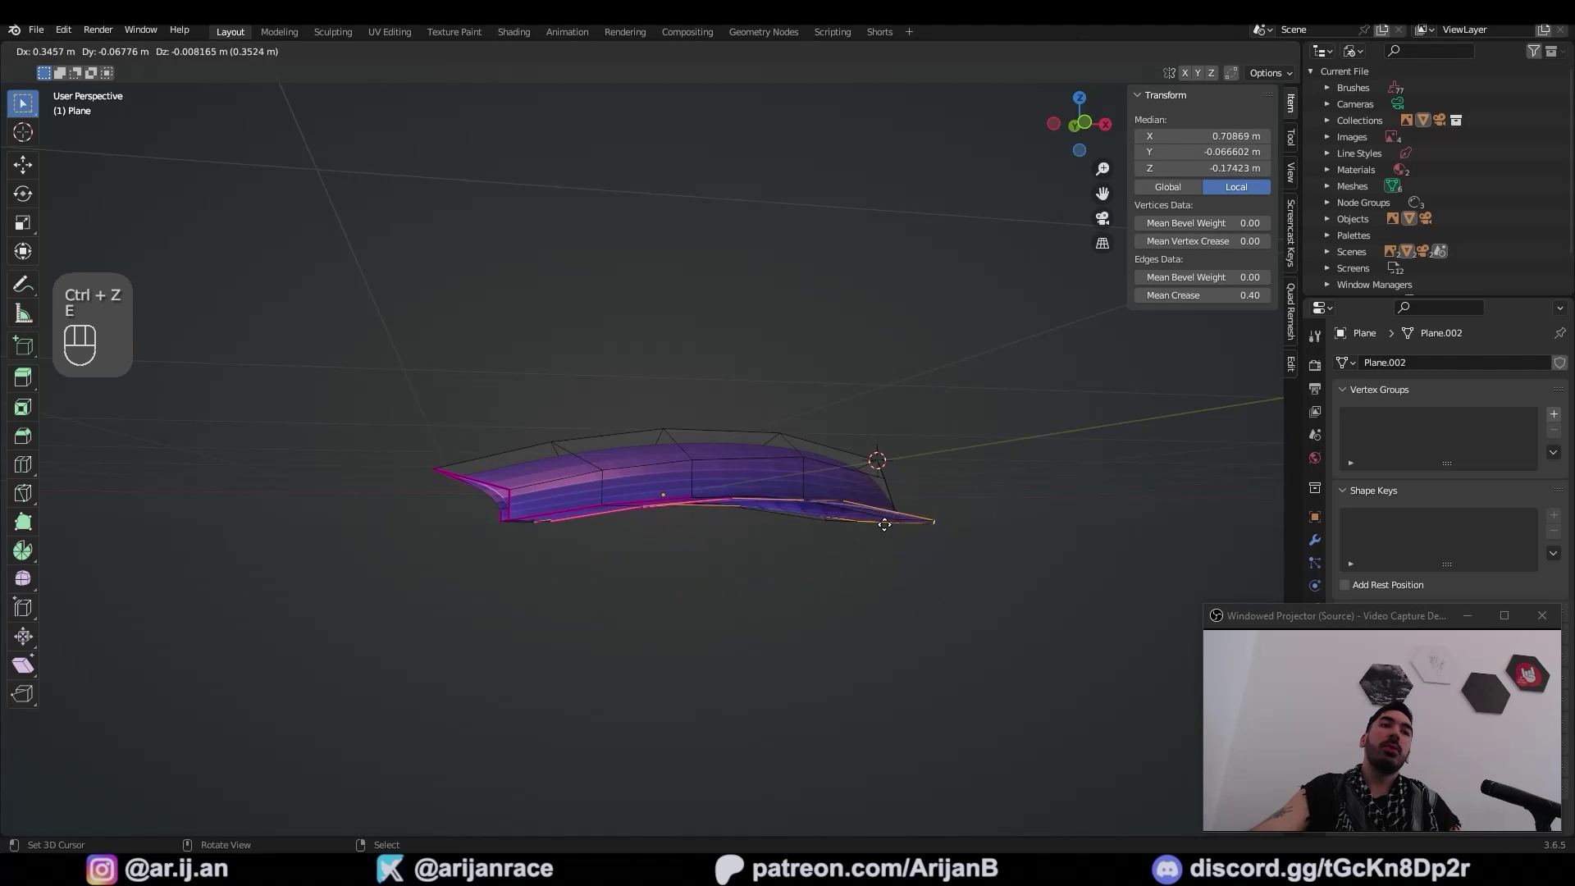
click(883, 587)
key(g)
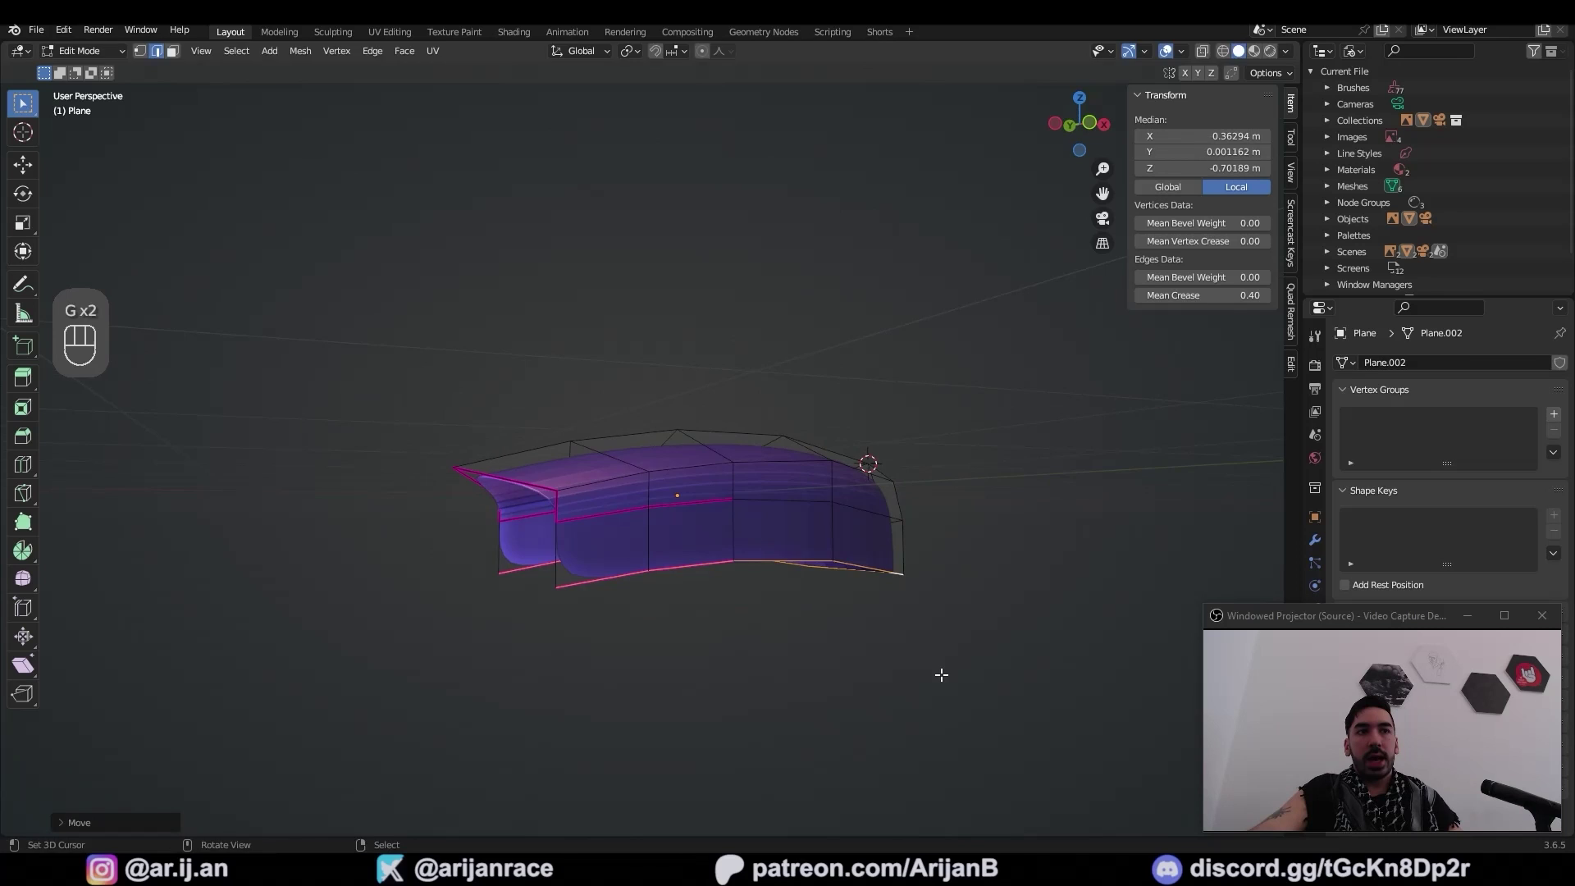
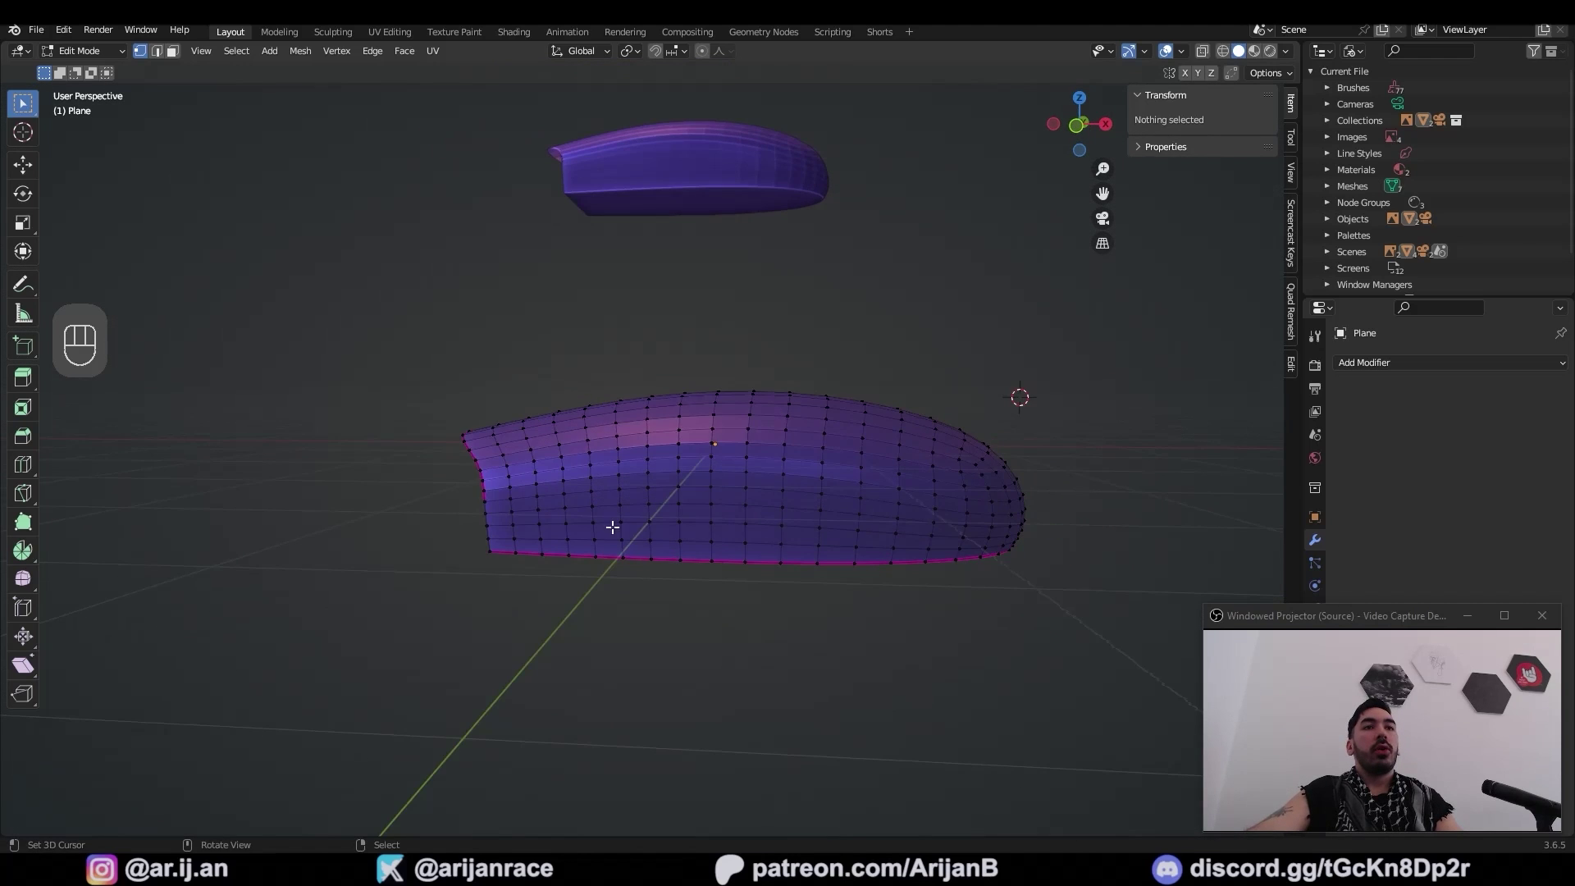
Select the edge loop running around the shell's side where the cover meets the base
drag(961, 569, 742, 555)
drag(648, 538, 878, 560)
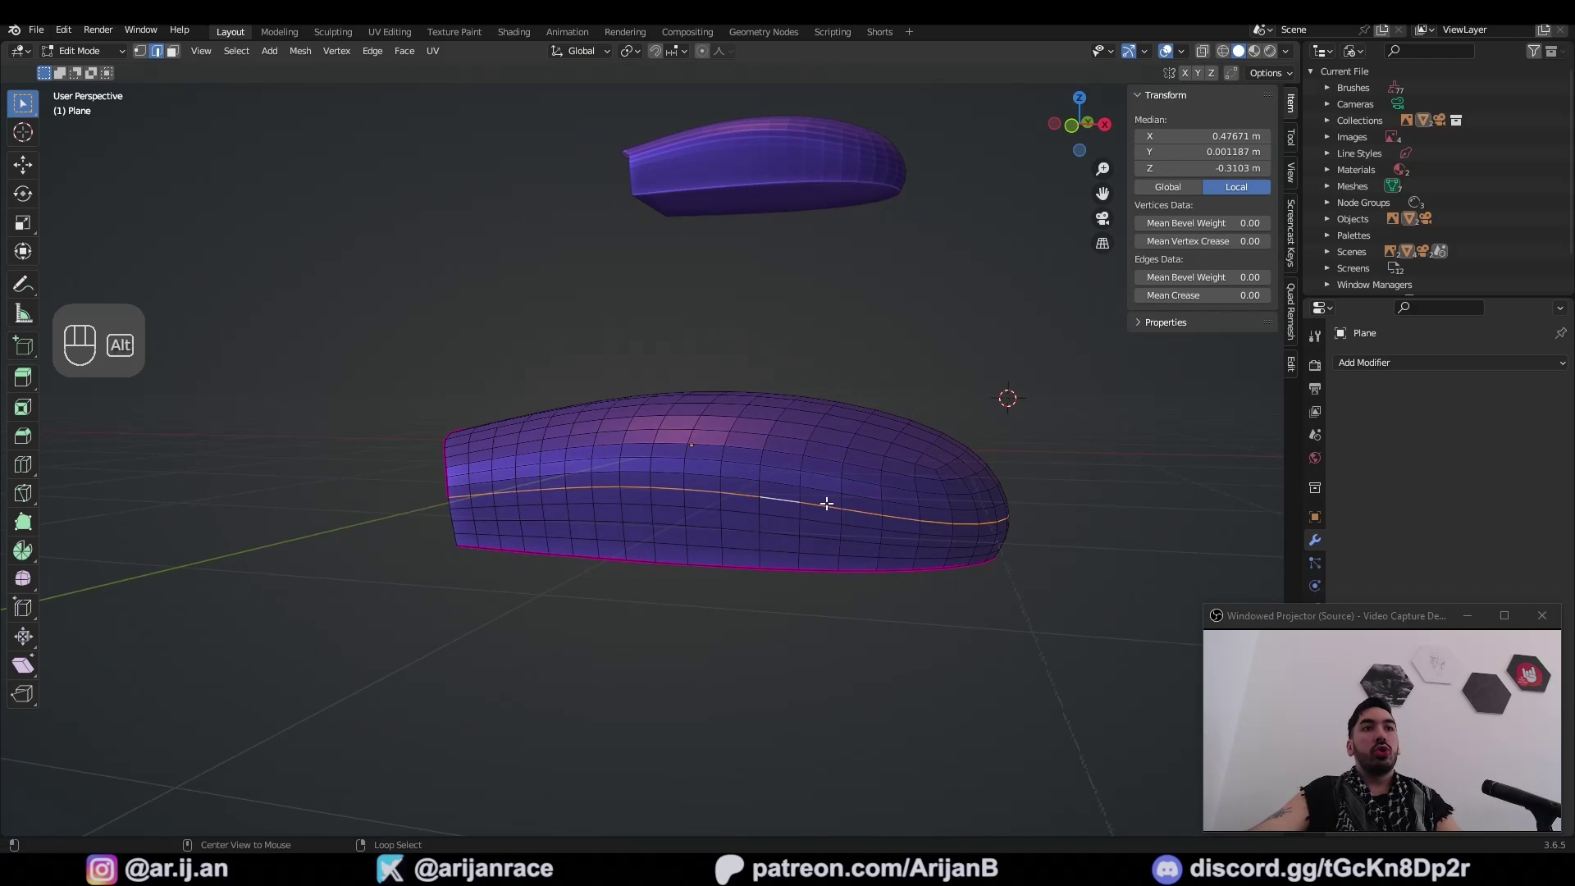
click(822, 501)
key(z)
middle_click(718, 479)
From front view, adjust the side loop with X-ray and circle/box selection to follow the split line
key(KP_1)
key(z)
key(c)
key(z)
key(c)
key(b)
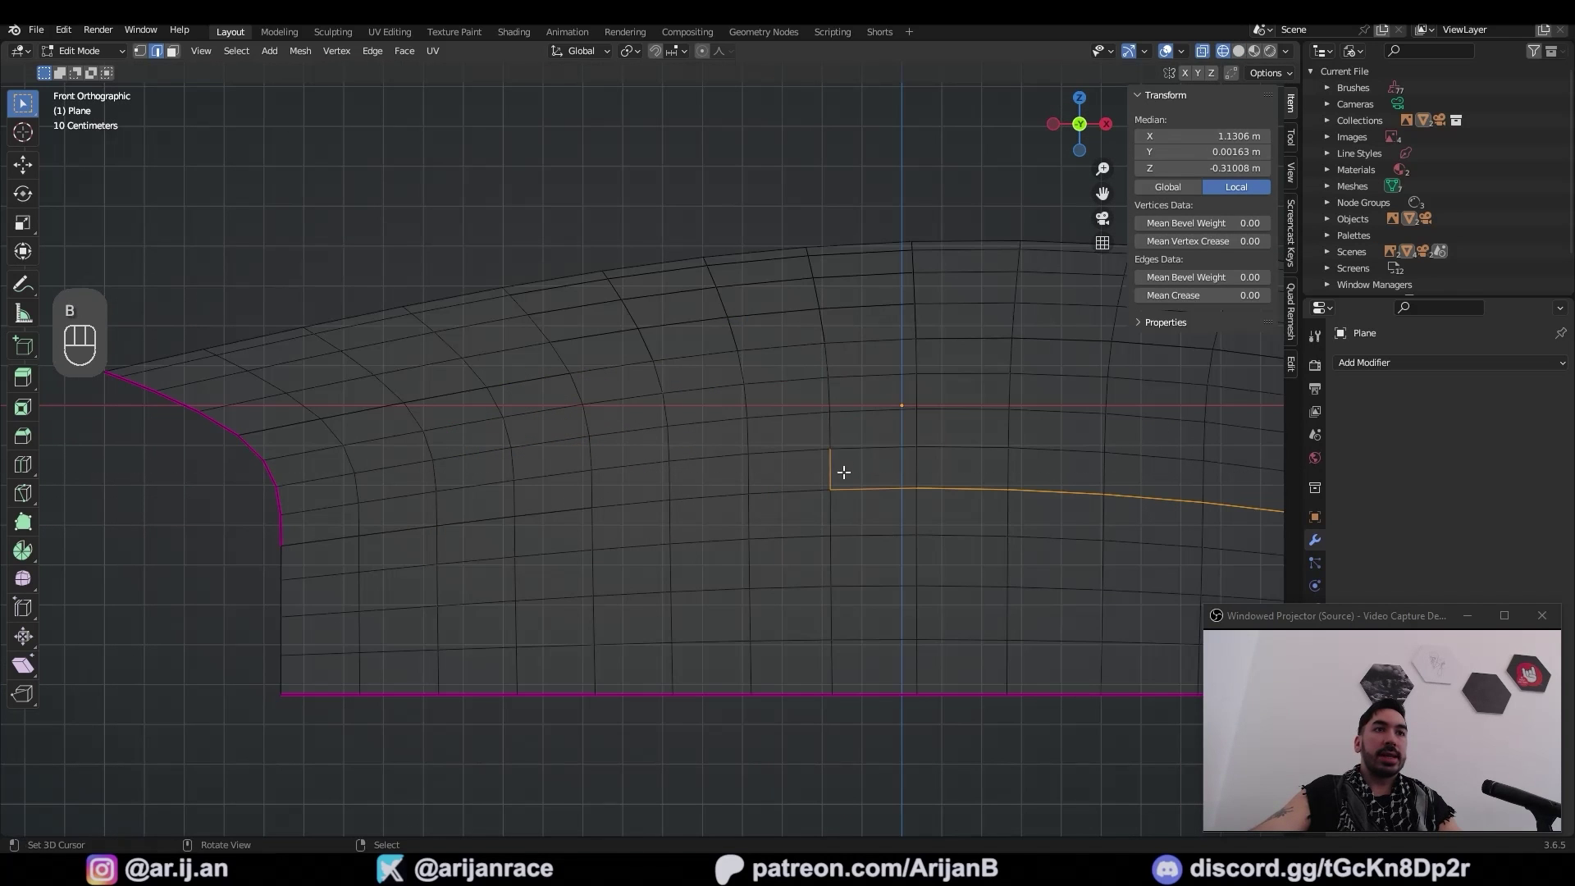
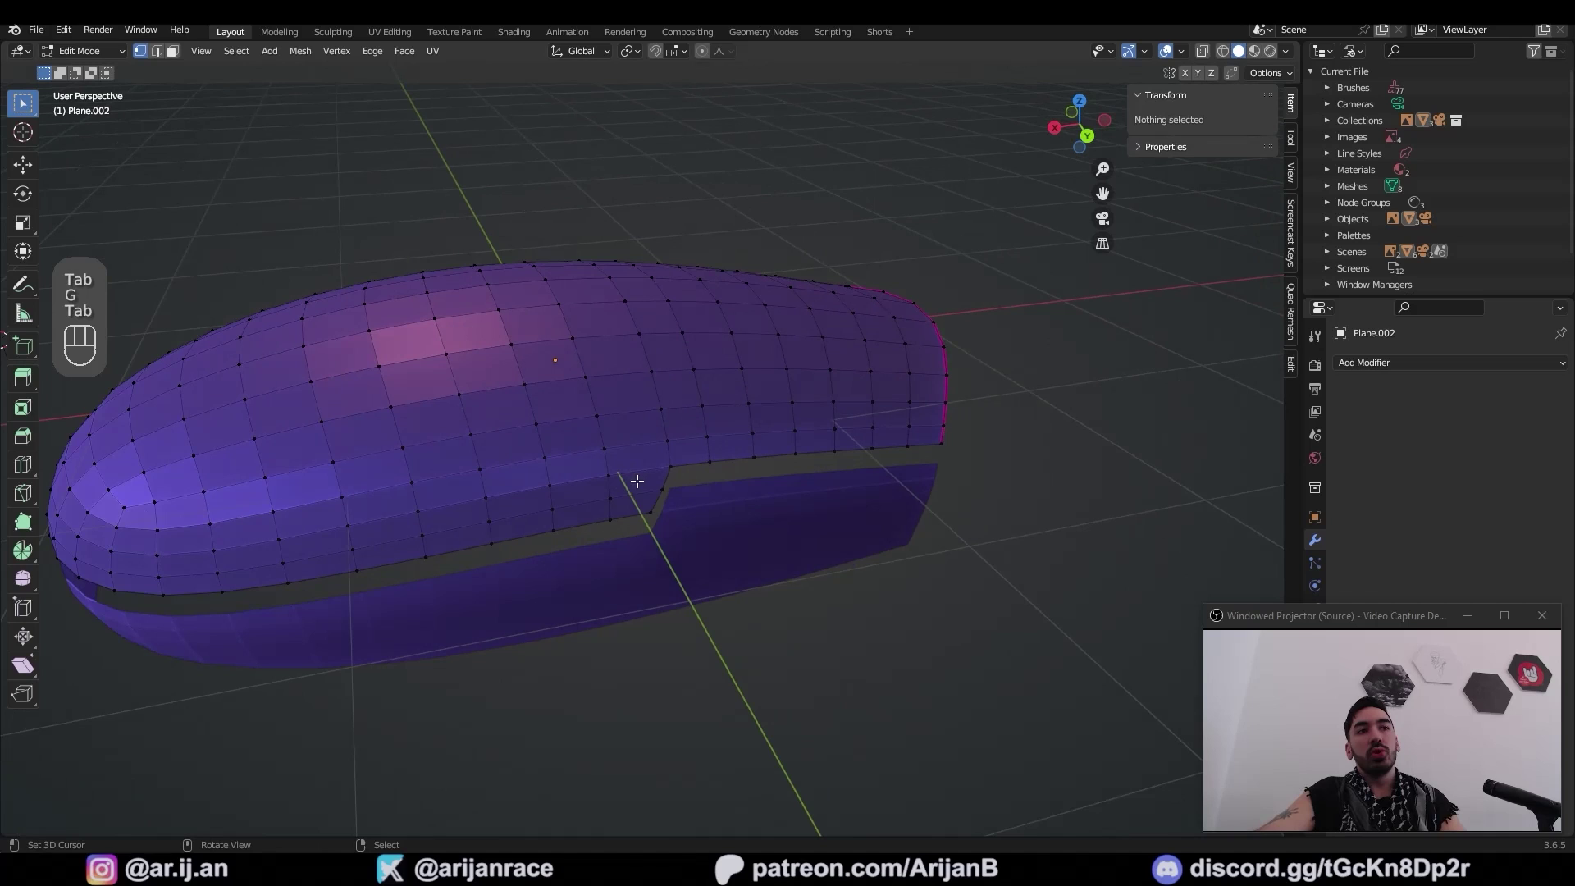
Start knife cuts on the top cover from above with X-ray for the button seam
key(k)
key(k)
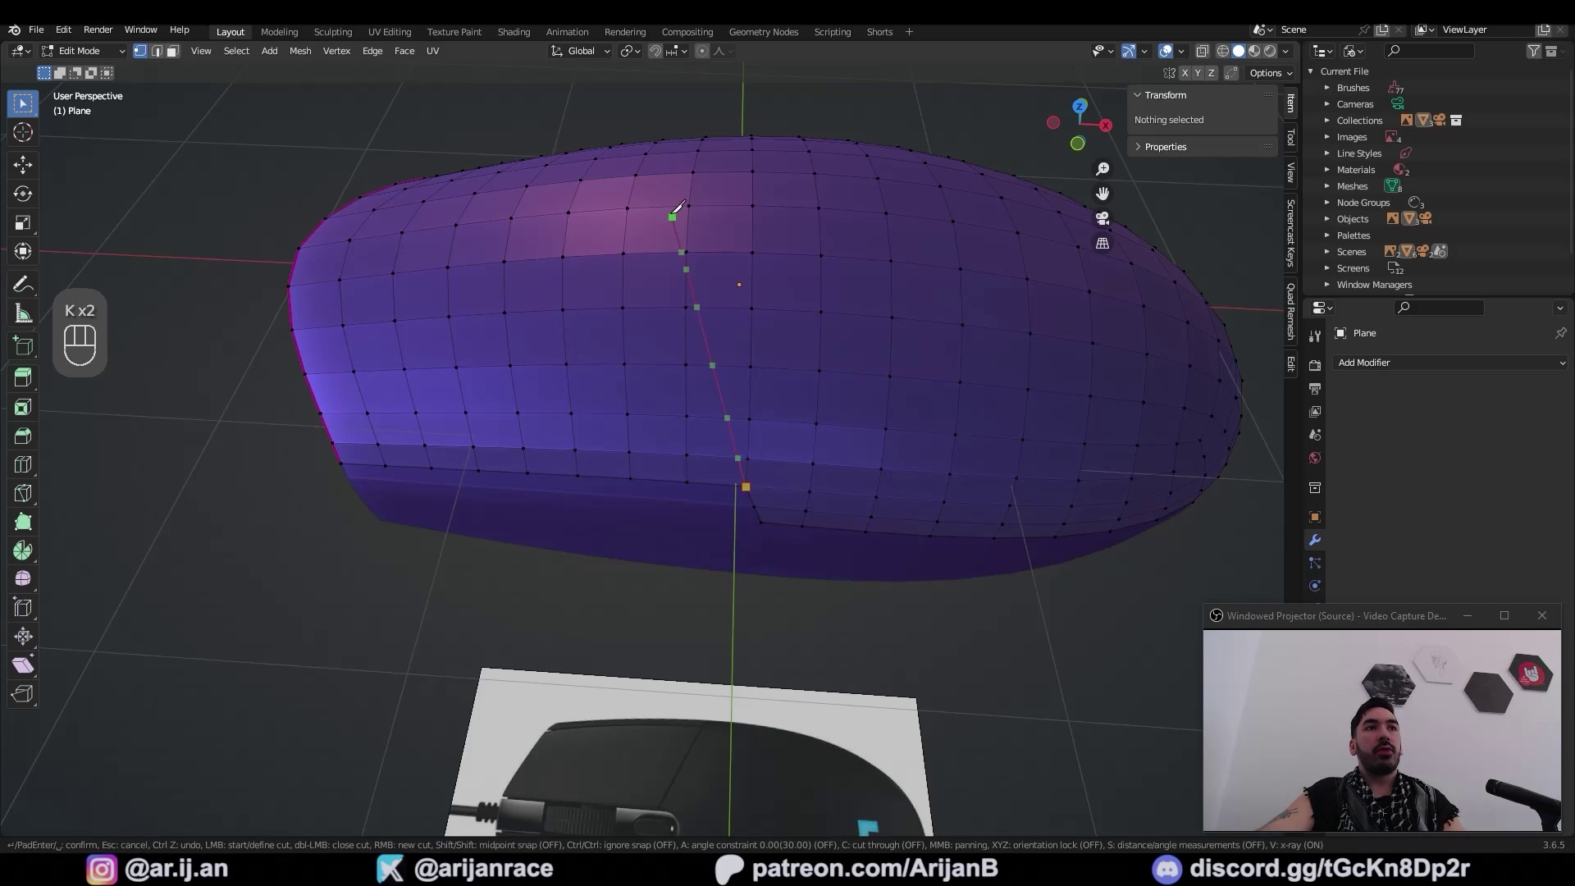
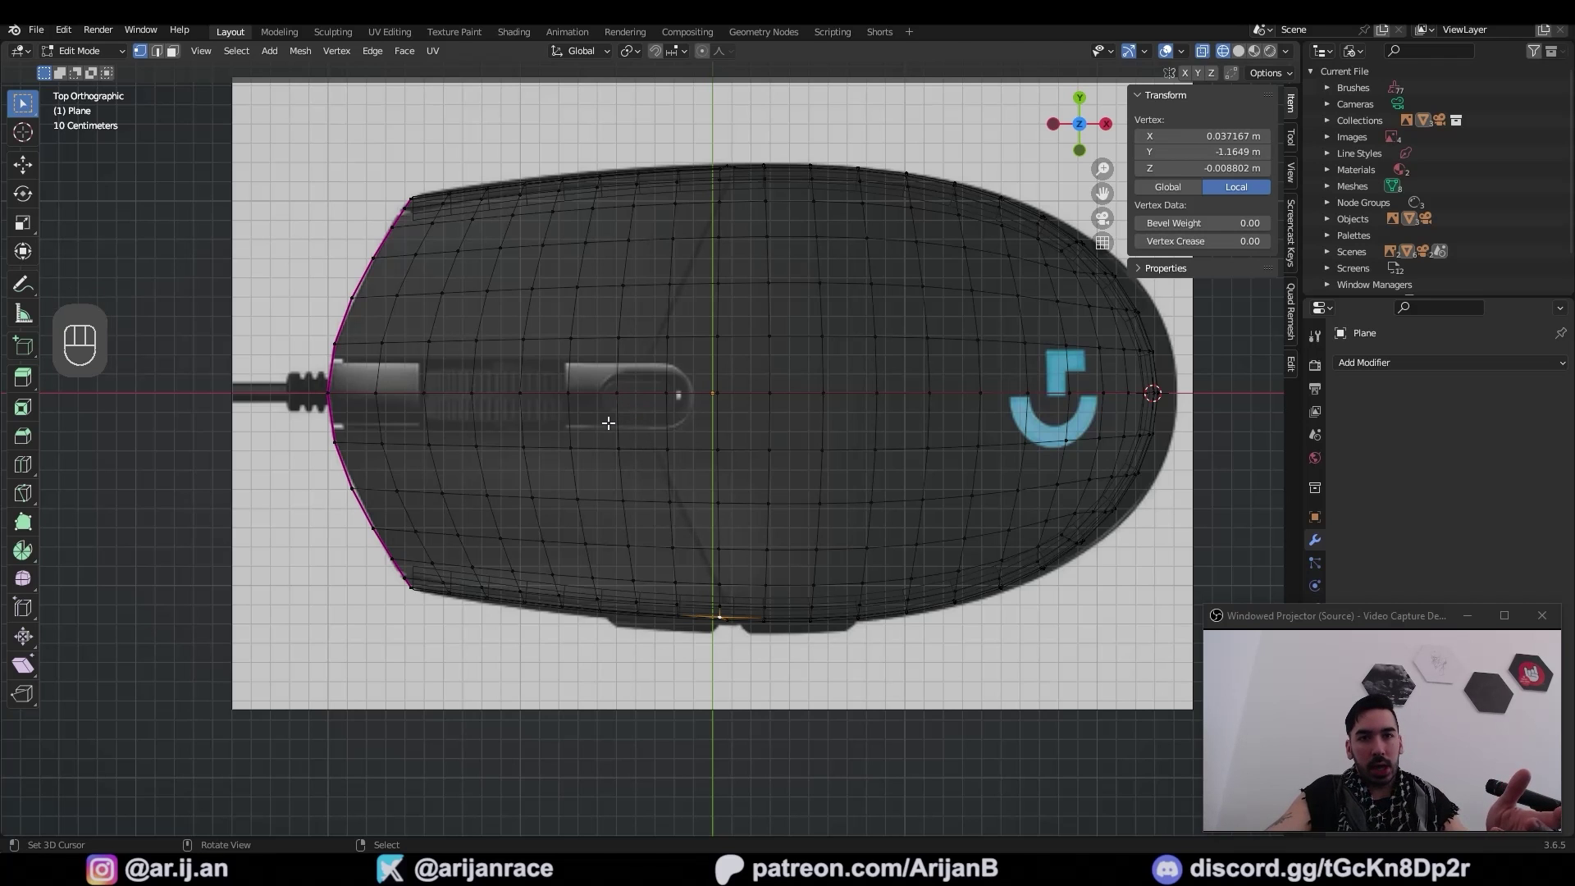
key(k)
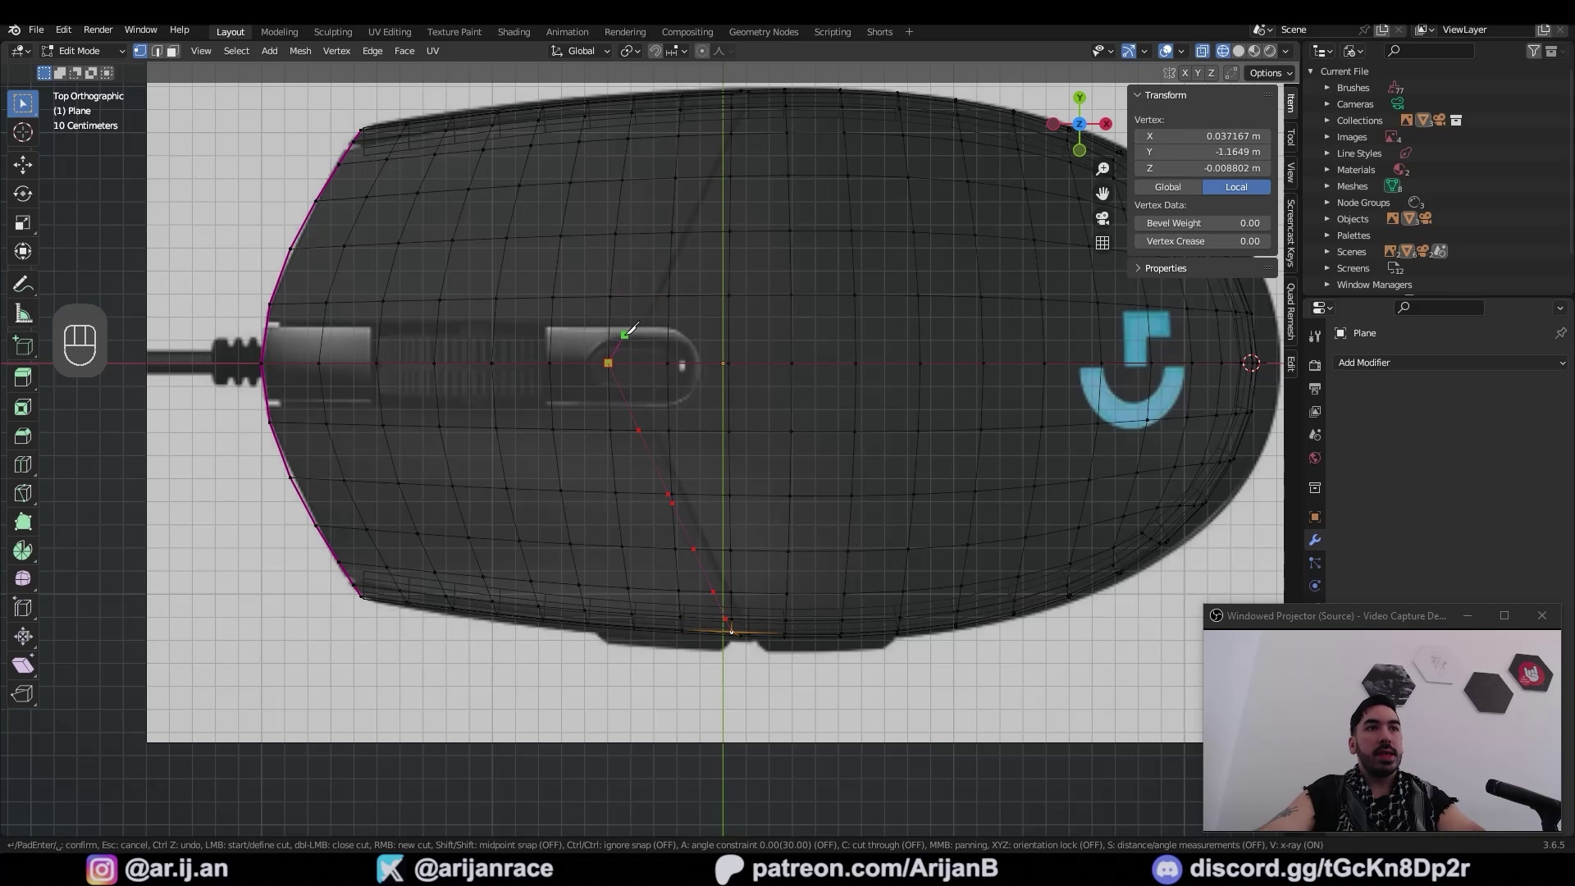
key(KP_7)
key(z)
key(a)
key(b)
key(x)
key(a)
Place cut points from the scroll slot to the side edge and mark the resulting edges as a seam
key(shift+s)
key(shift+d)
key(s)
key(ctrl+z)
key(2)
click(674, 248)
middle_click(699, 287)
drag(817, 498, 810, 449)
key(ctrl+e)
middle_click(811, 424)
Select the button and scroll-slot faces and try small insets on them, undoing the results
key(3)
key(a)
key(a)
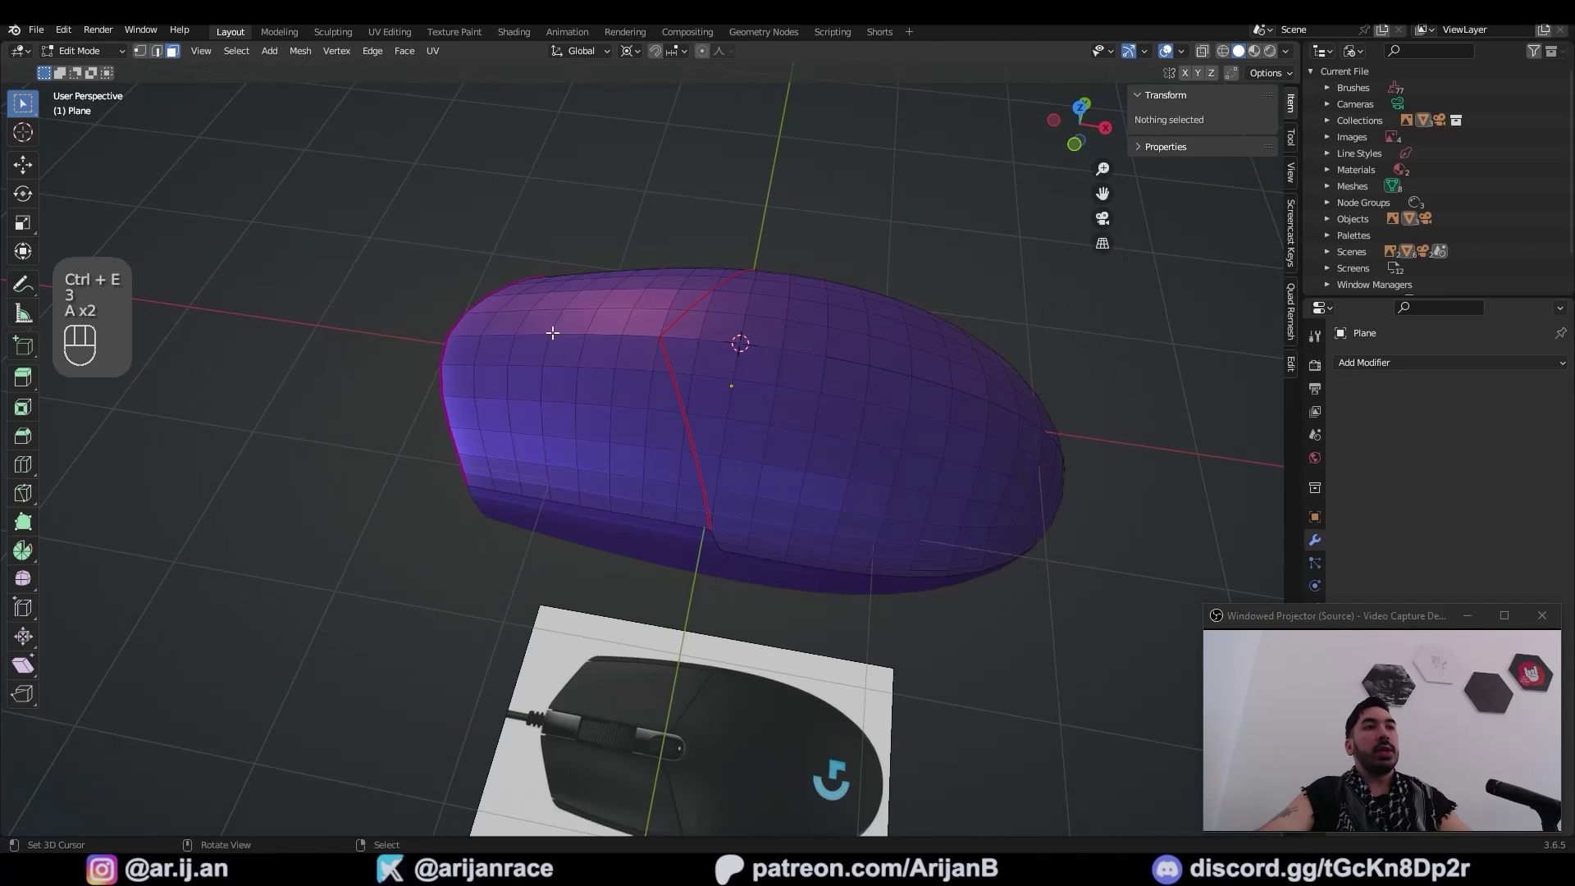
key(l)
middle_click(661, 396)
middle_click(946, 594)
key(i)
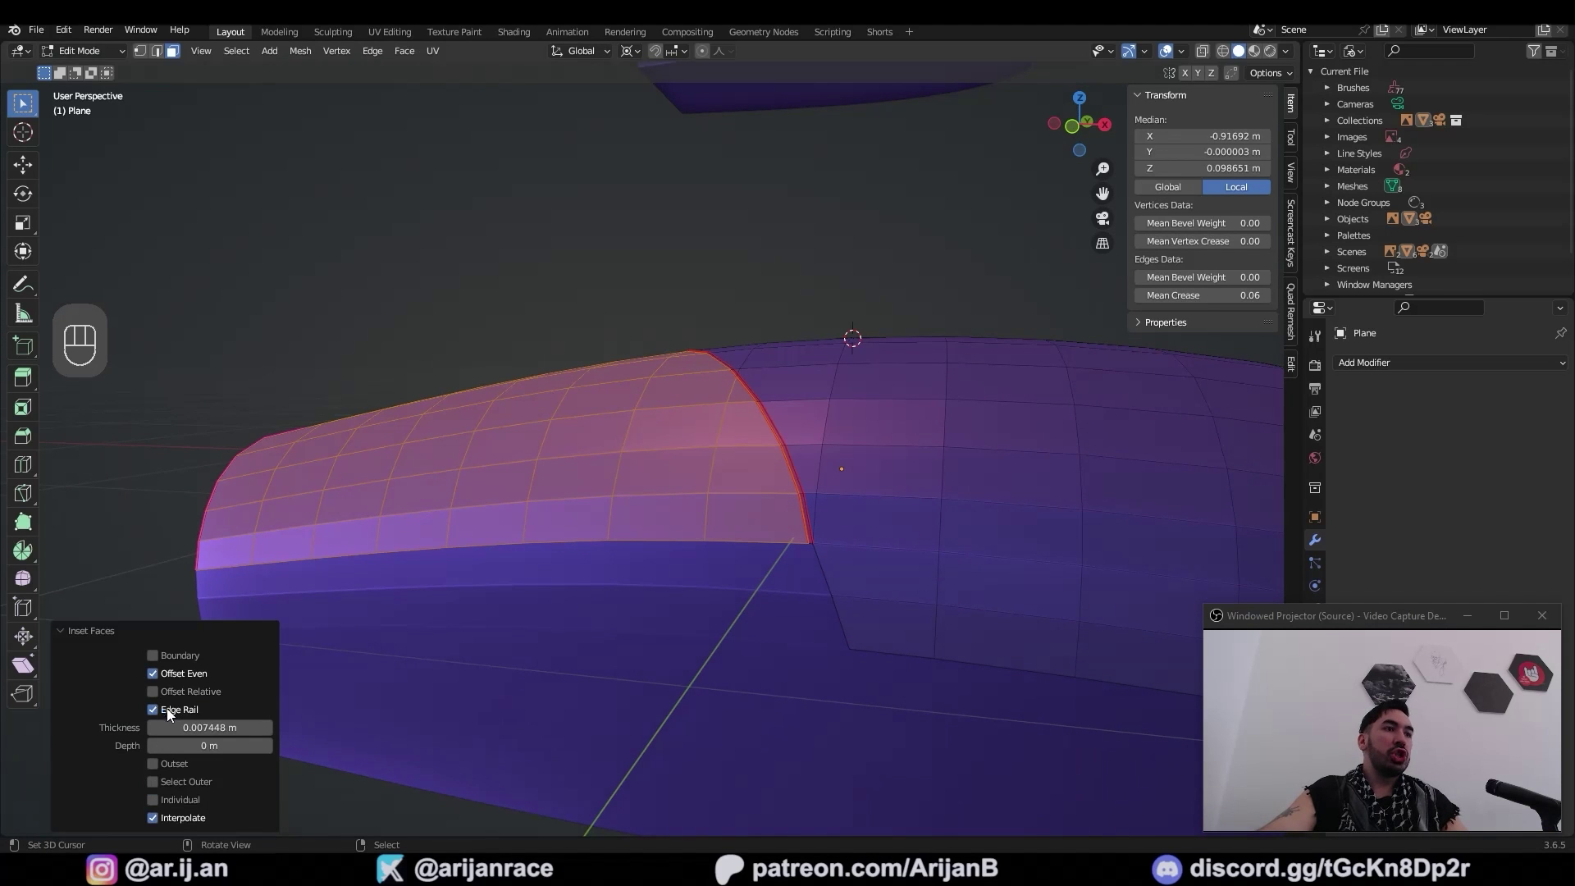
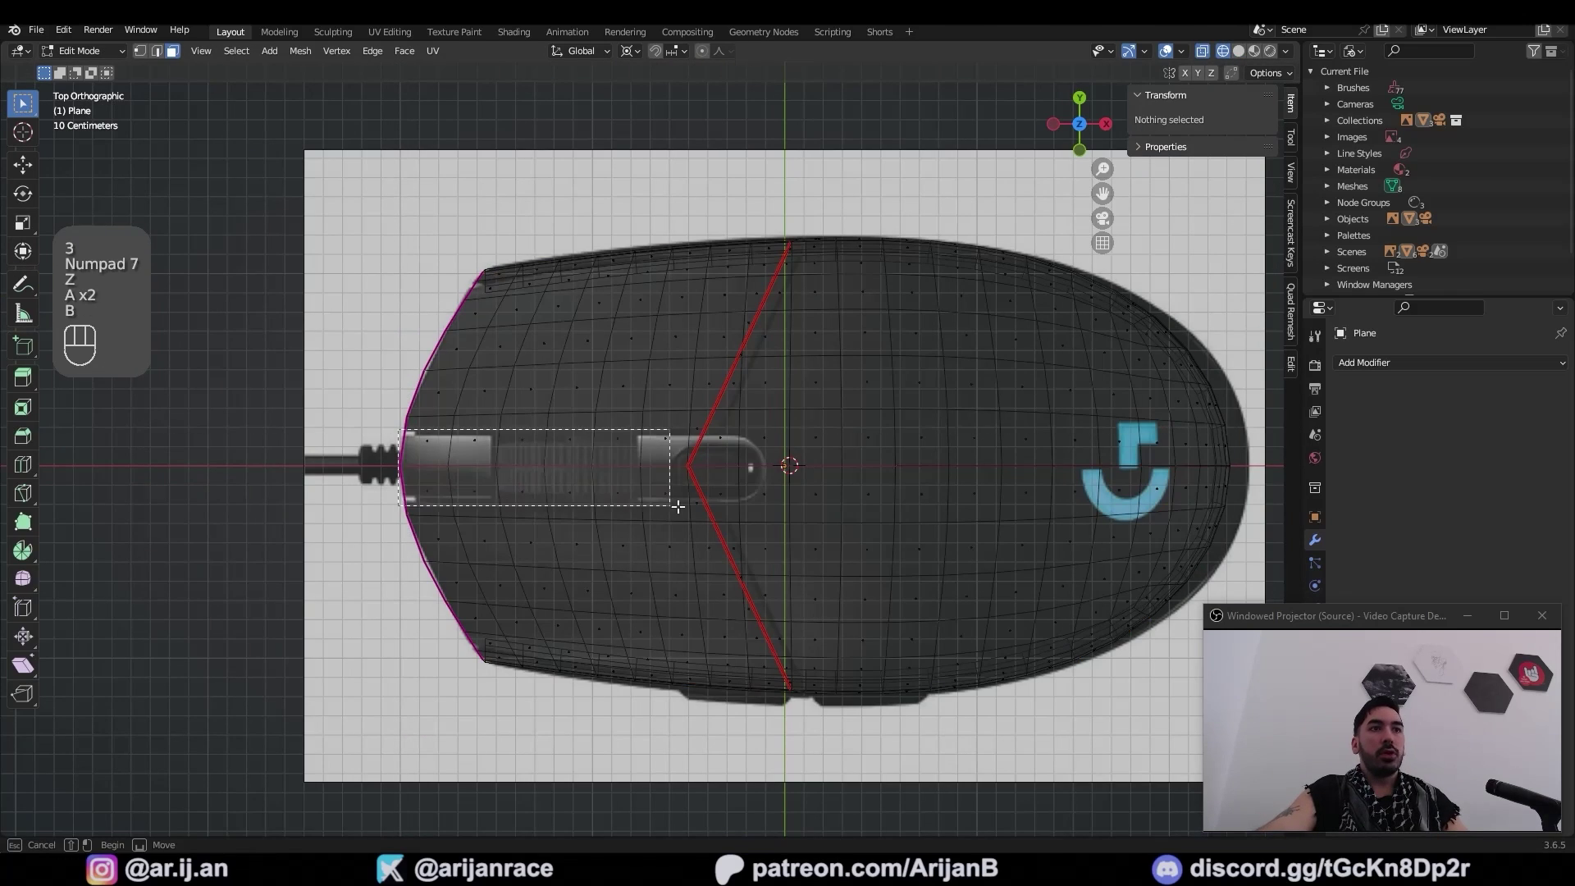
key(b)
key(ctrl+z)
key(i)
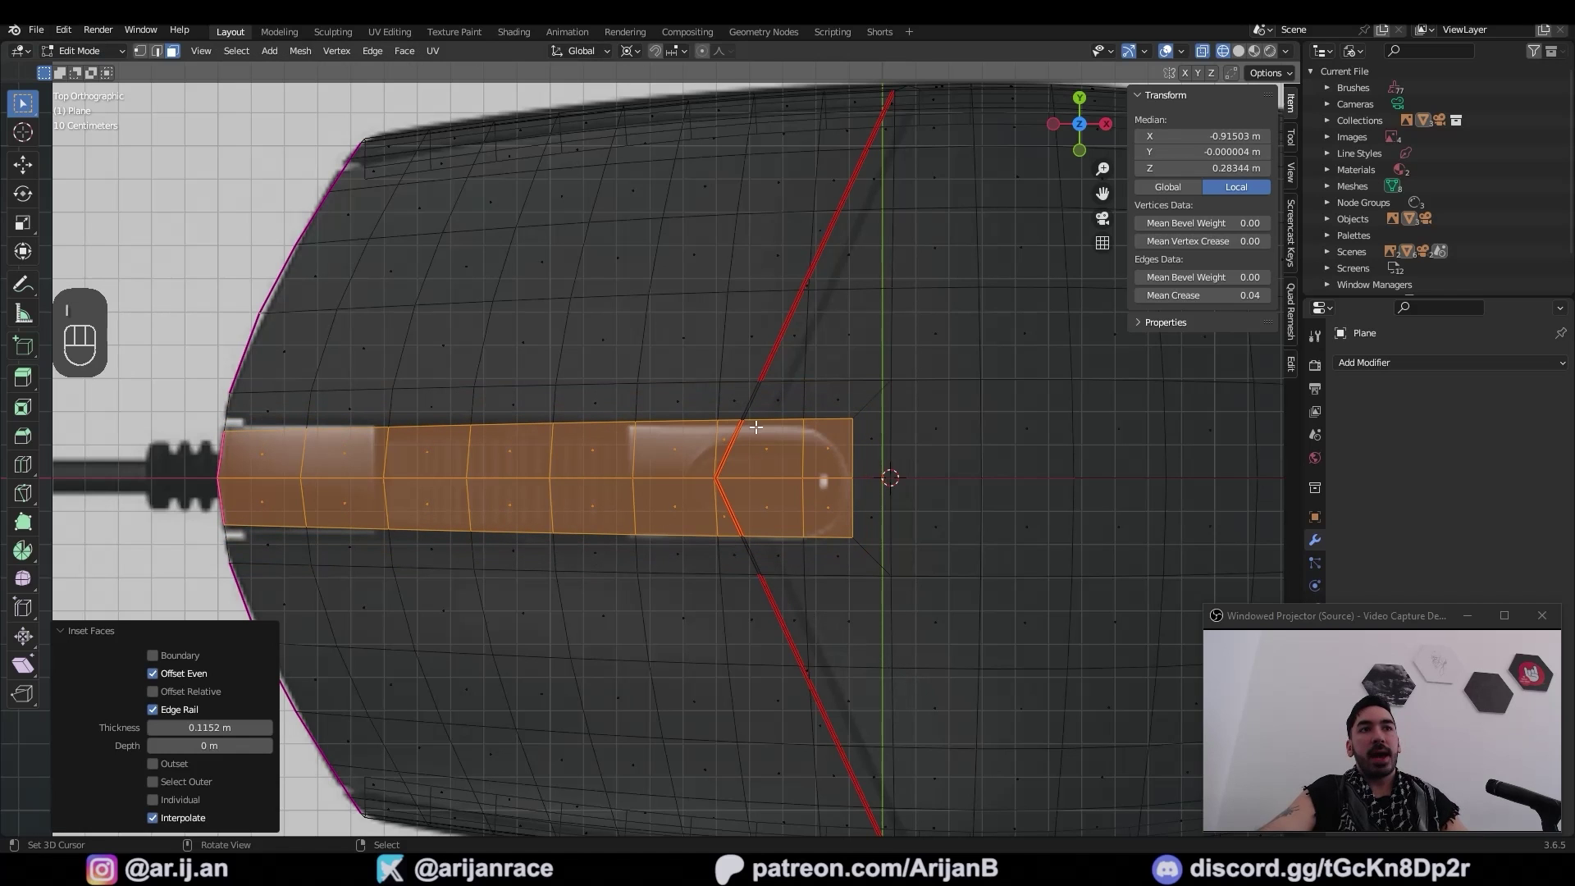
key(ctrl+z)
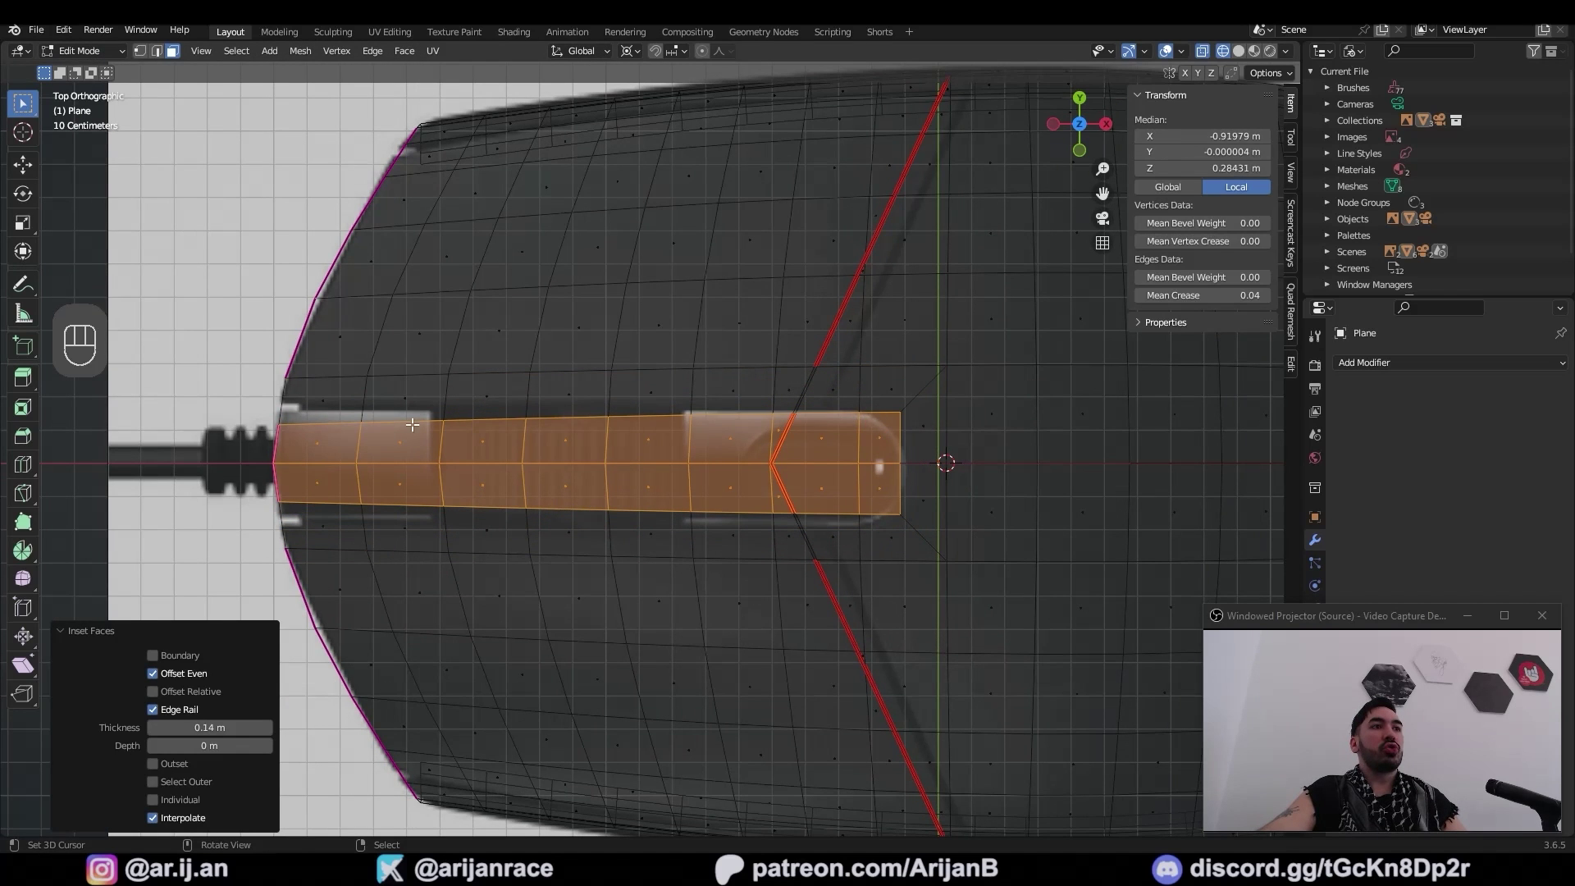
Knife-cut a line across the shell and begin a second cut along the scroll-wheel slot's edge
key(1)
key(a)
key(k)
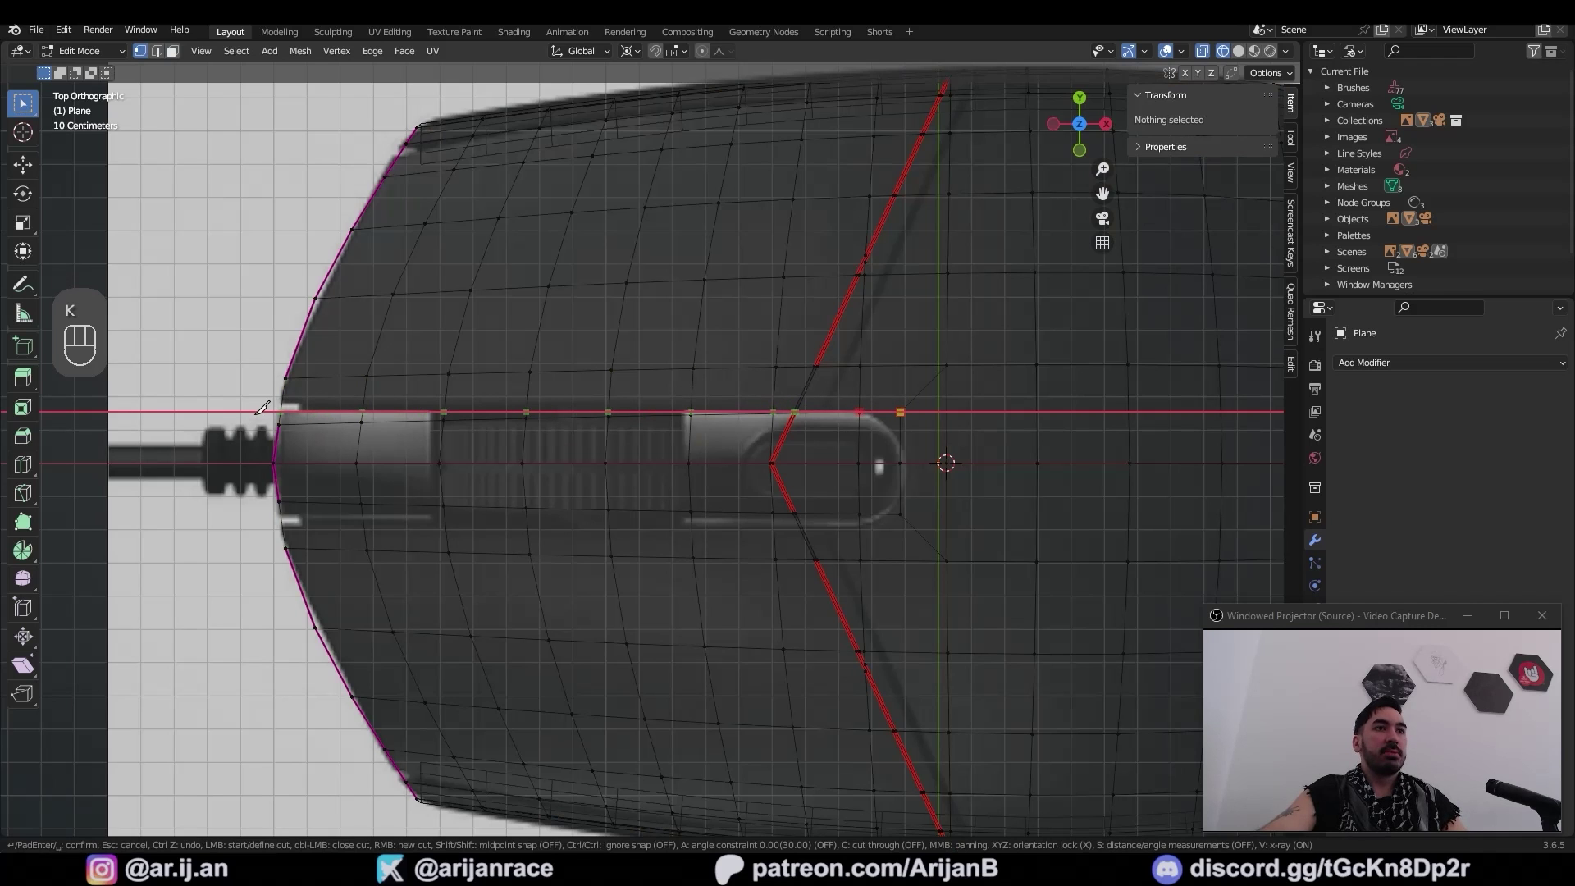
key(a)
key(k)
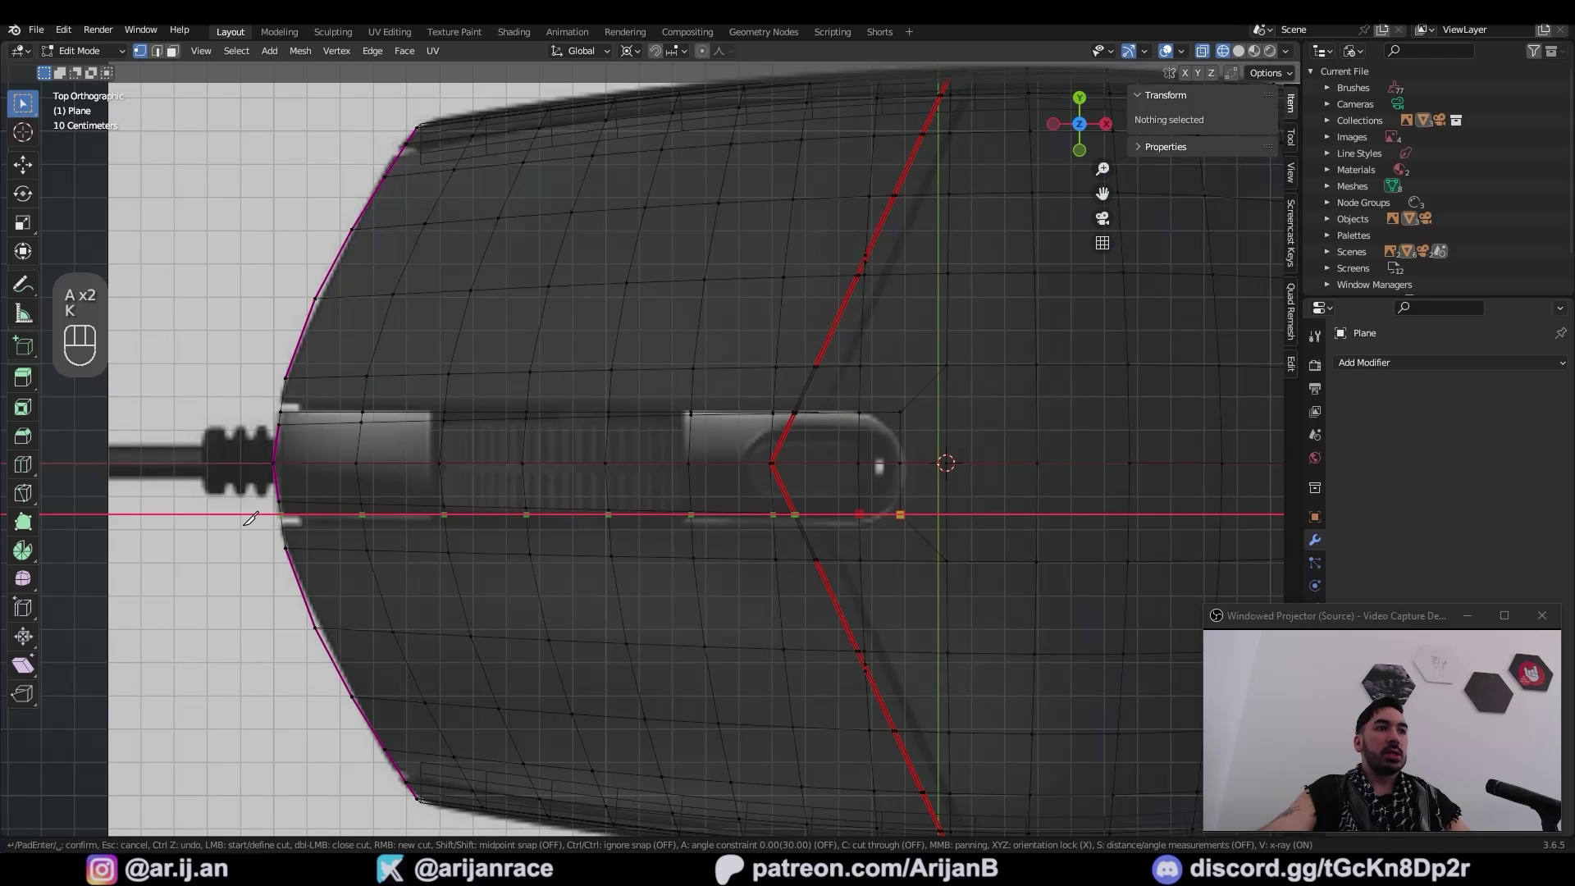
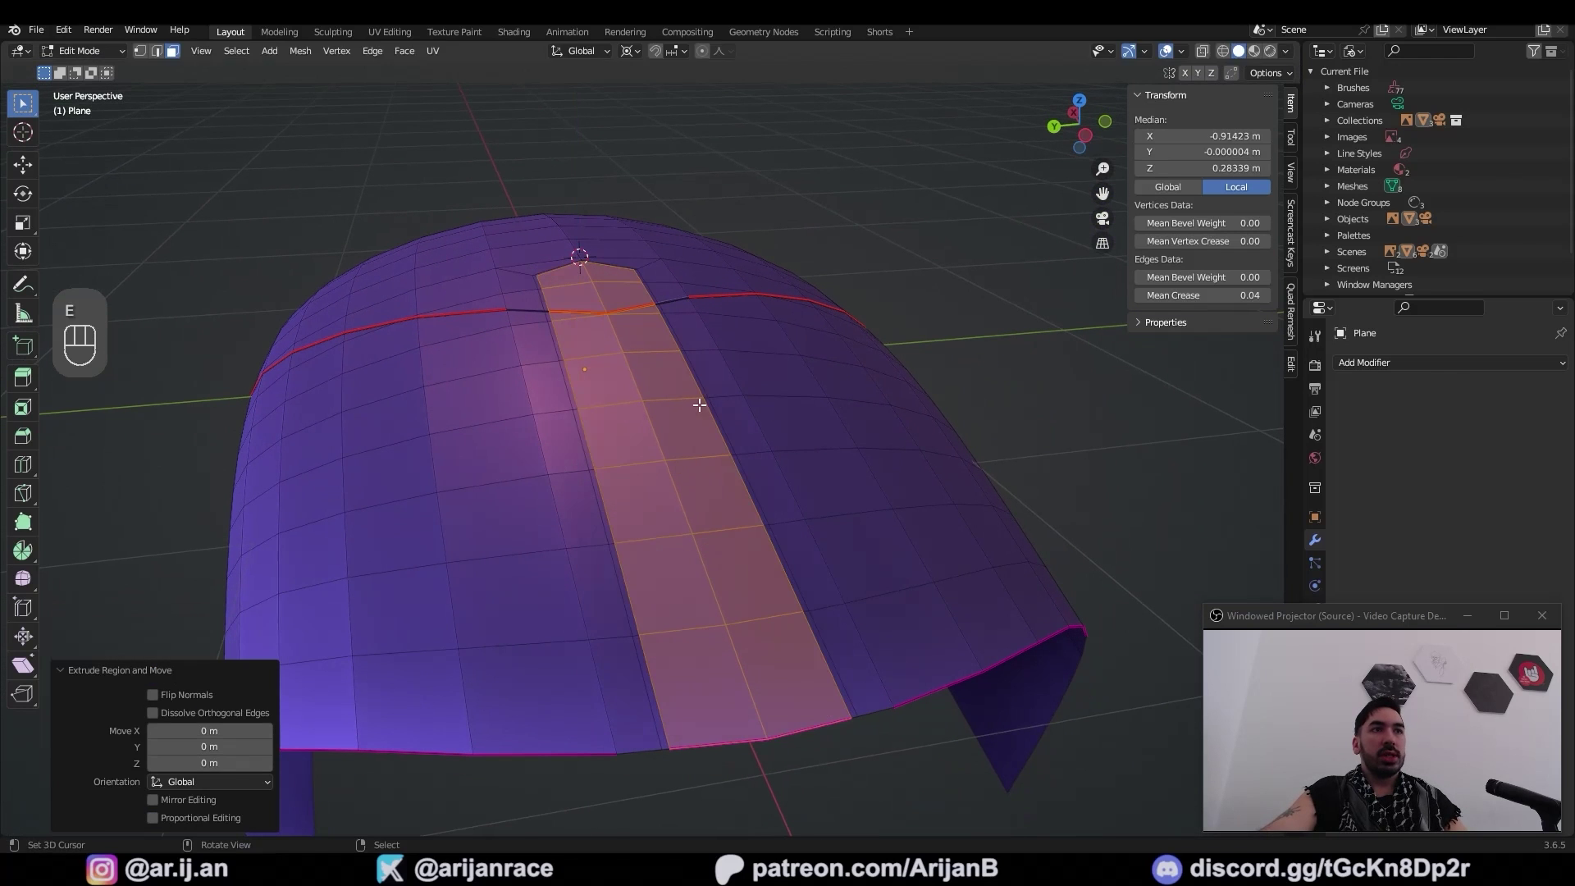
Move the selected shell geometry along X and toggle selections to isolate the side faces
key(g)
key(x)
key(3)
key(a)
key(a)
key(b)
key(b)
key(z)
key(b)
Add two loop cuts across the top cover around the scroll-wheel slot and slide them into place
key(ctrl+r)
click(750, 441)
key(ctrl+r)
key(2)
click(340, 545)
key(g)
key(2)
click(764, 462)
middle_click(931, 501)
Give the separated side body a level-2 Subdivision Surface modifier and review the smoothing
key(Tab)
key(ctrl+z)
key(ctrl+0)
middle_click(770, 437)
key(ctrl+2)
middle_click(840, 542)
key(ctrl+2)
key(a)
key(a)
Undo a stray edit and reselect the shell pieces to check the button seam creasing
key(Tab)
key(ctrl+z)
click(687, 525)
middle_click(656, 479)
click(649, 423)
key(a)
key(a)
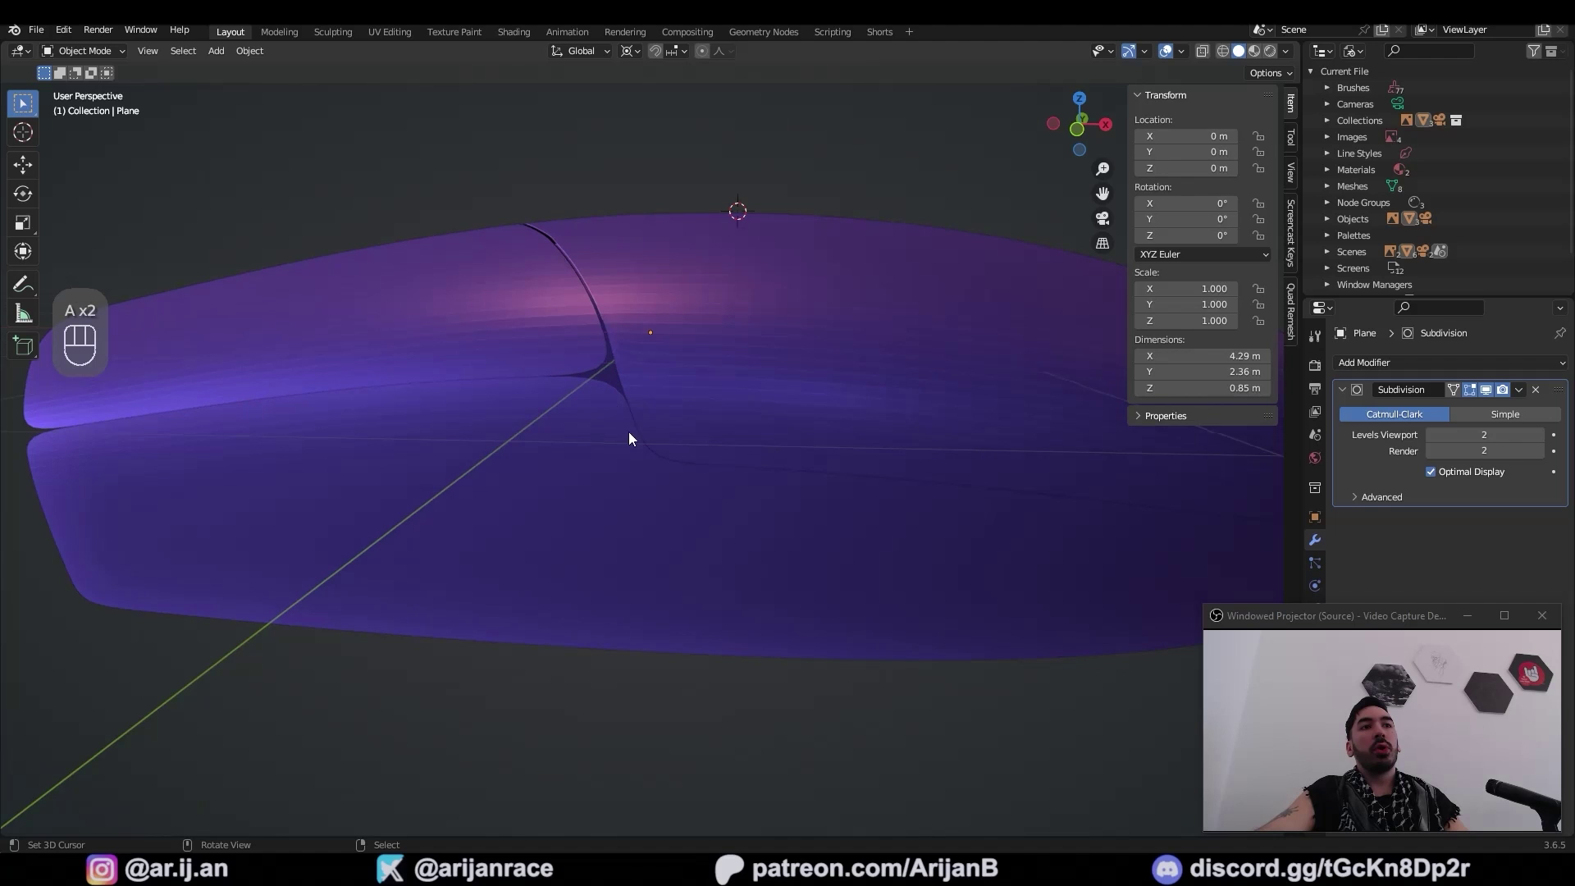
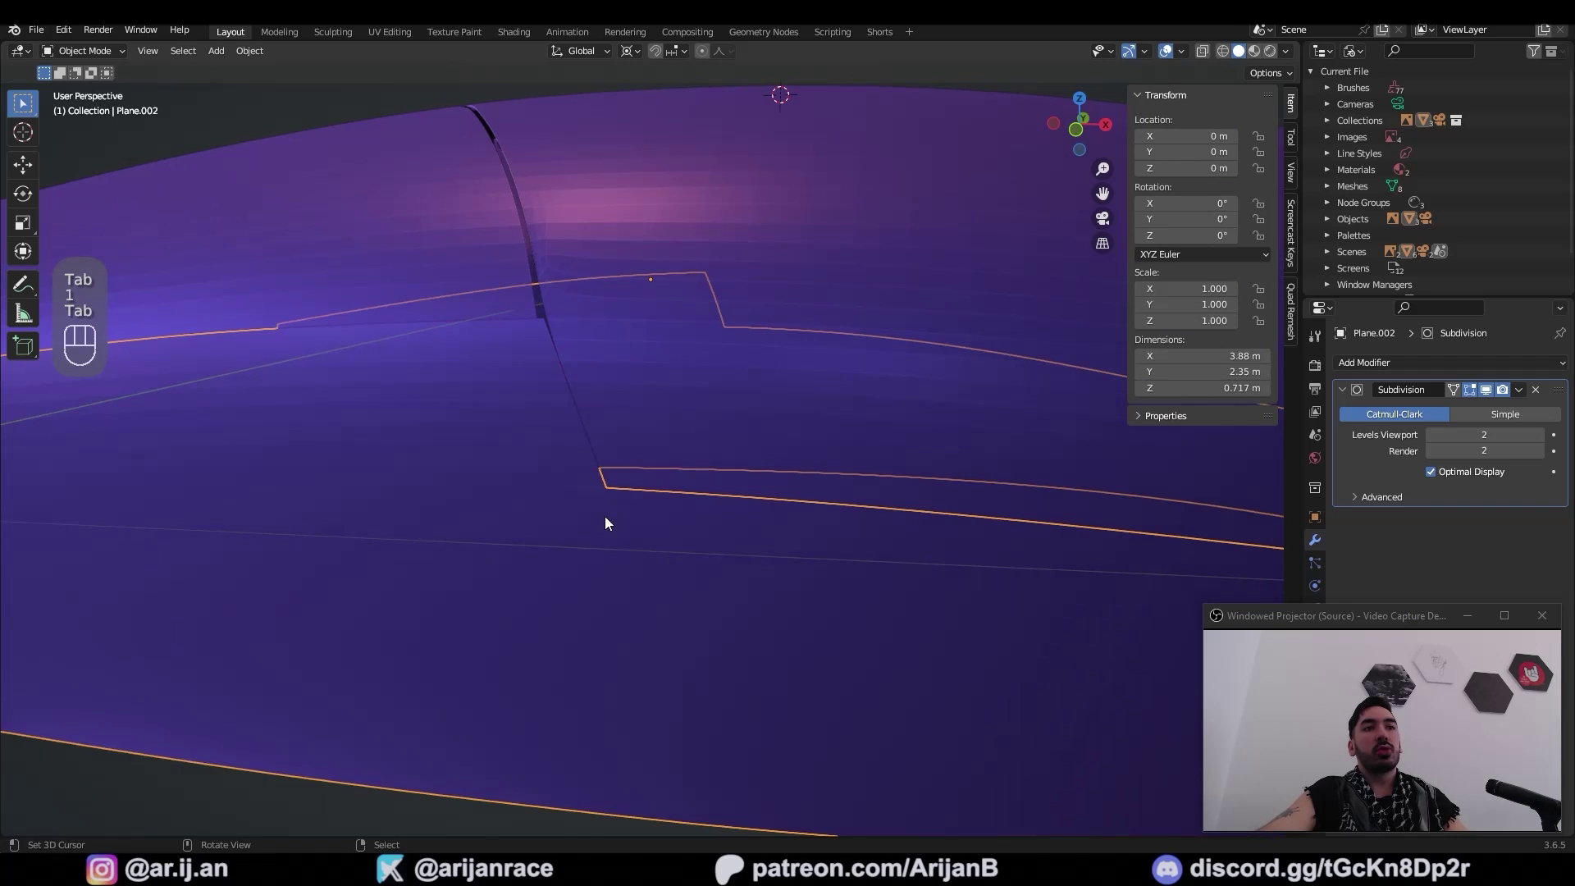
Edit the side body and add an edge loop along its wall to bound the side-button area
click(589, 540)
key(z)
click(622, 489)
key(Tab)
key(2)
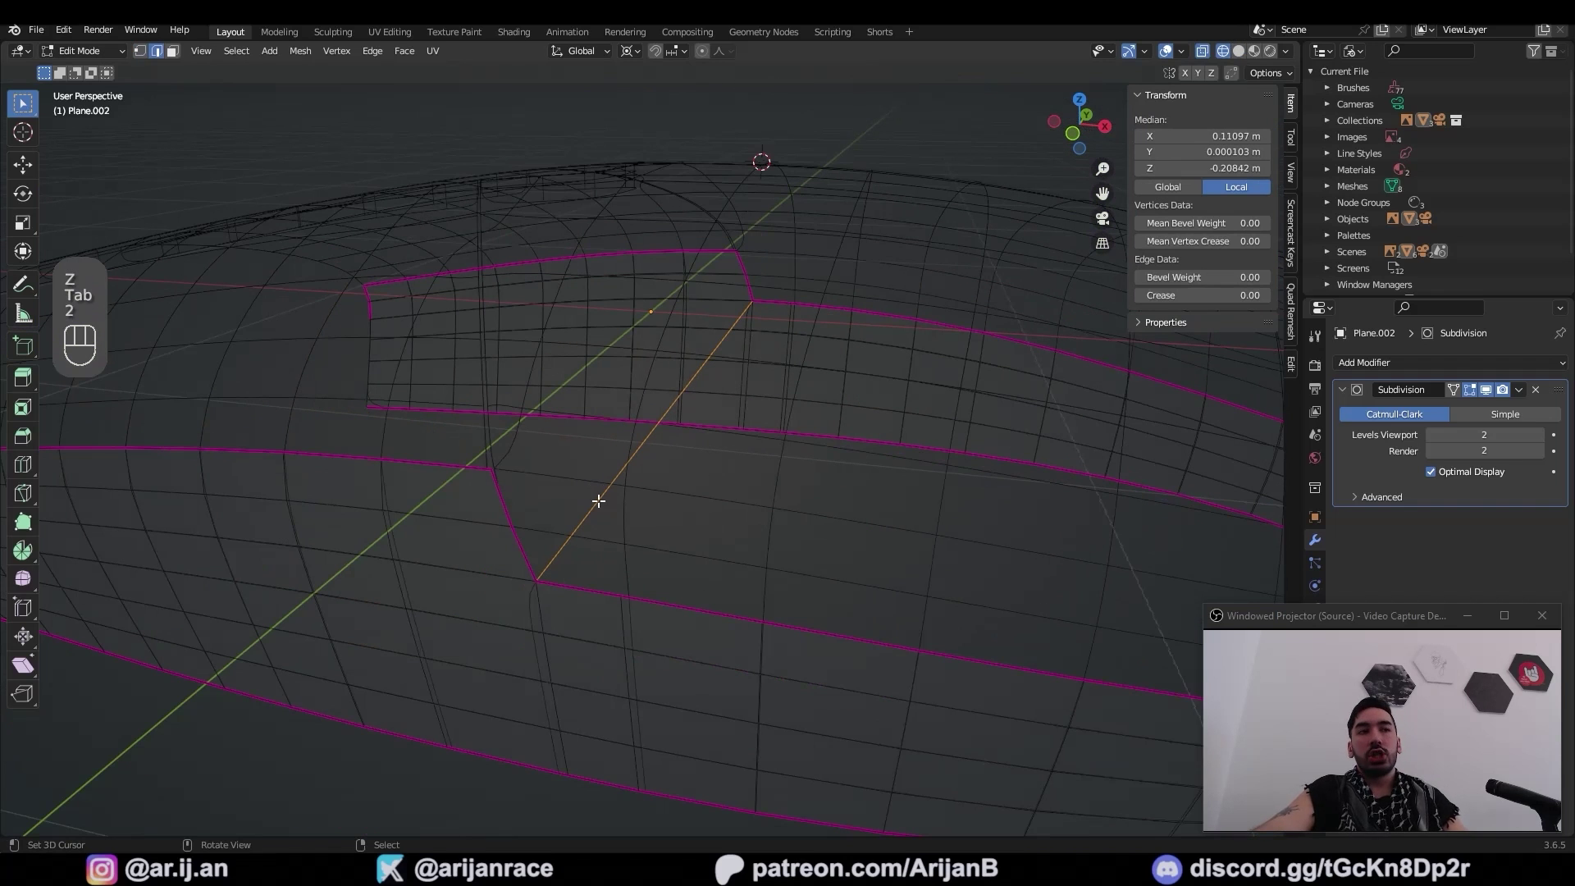
key(ctrl+z)
key(ctrl+r)
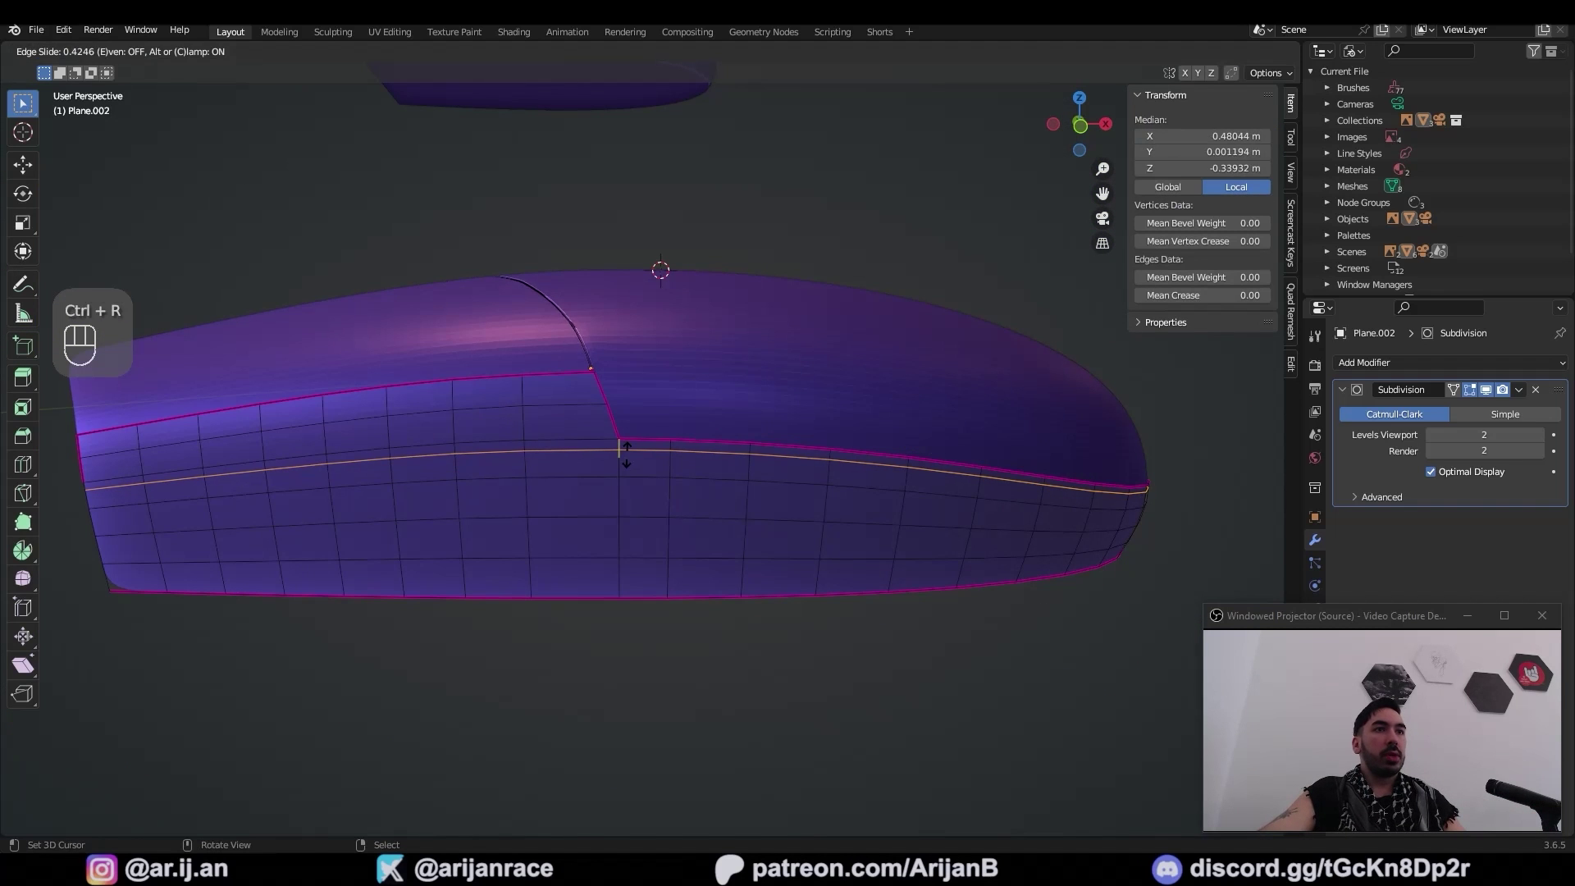
Inset the selected faces into two rectangular side-button outlines with a light crease
key(i)
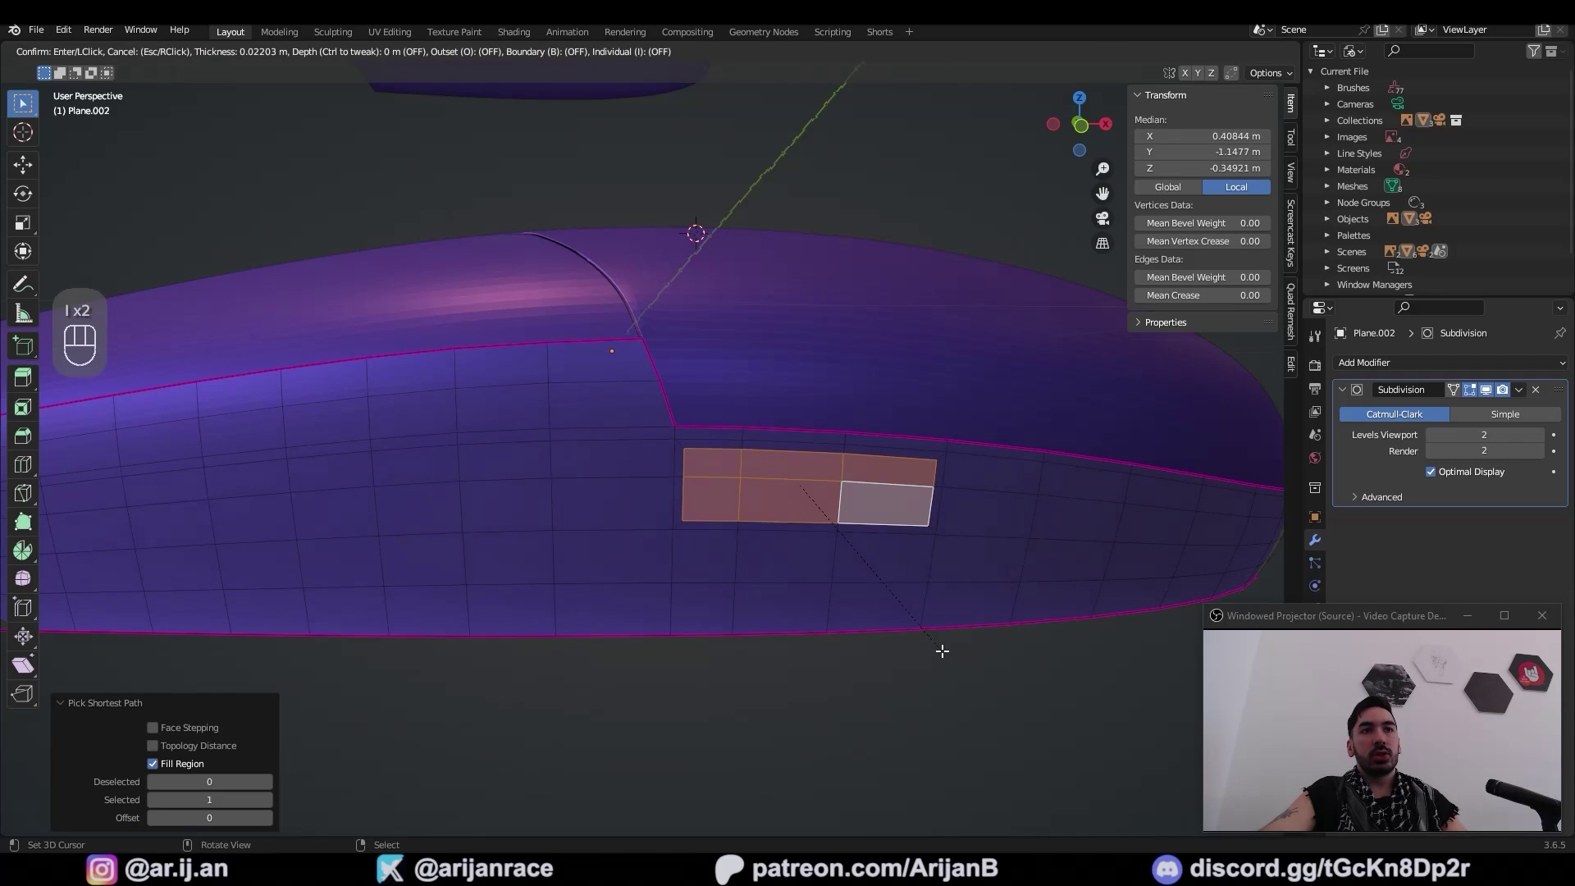
key(i)
key(i)
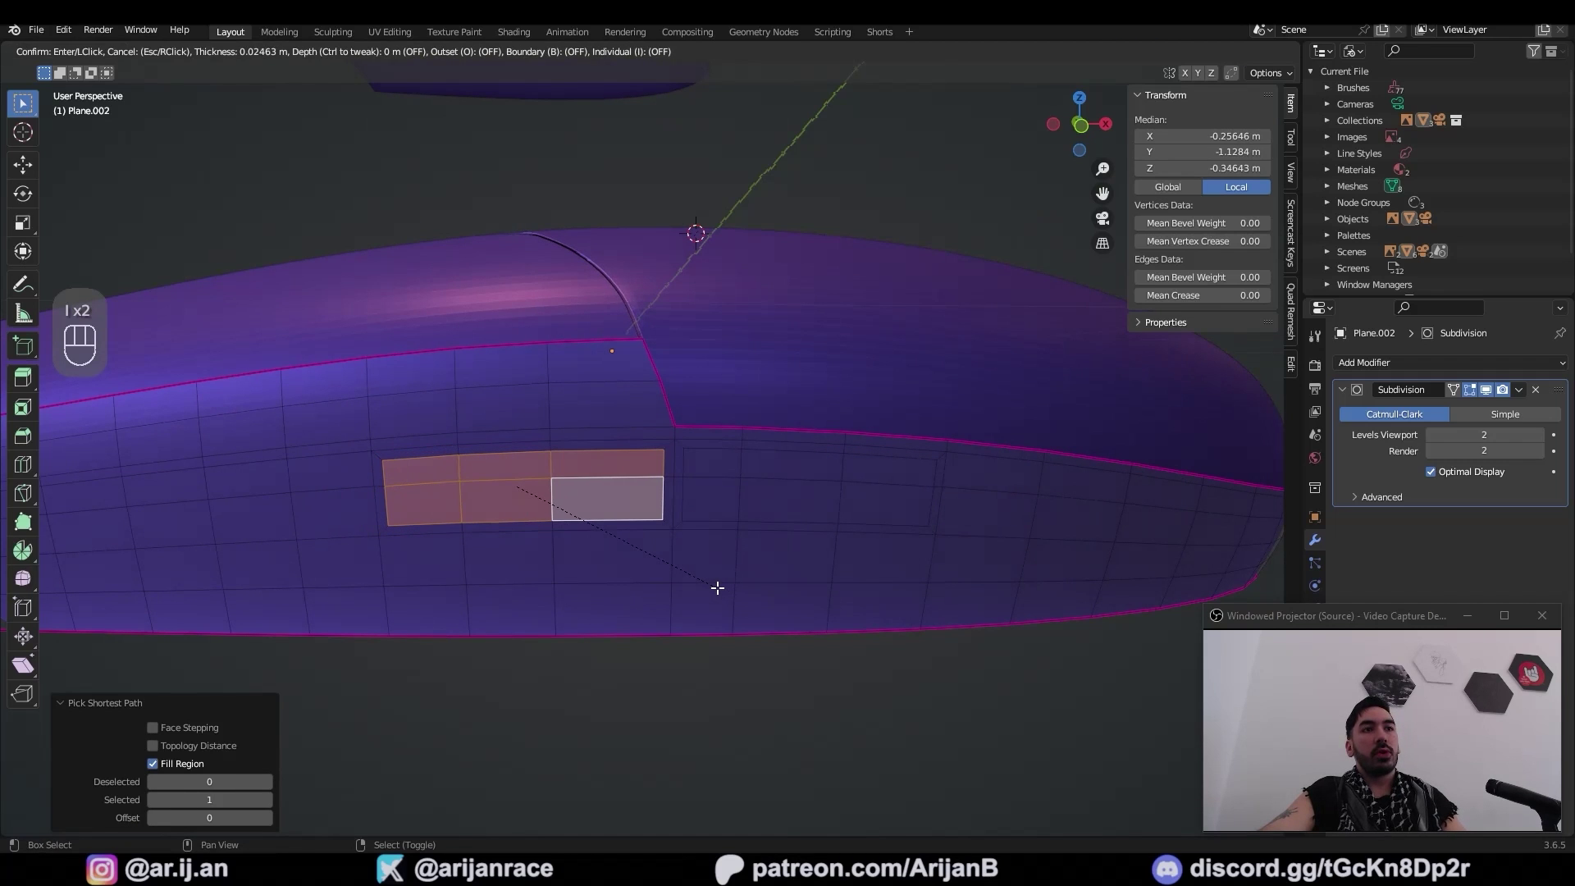
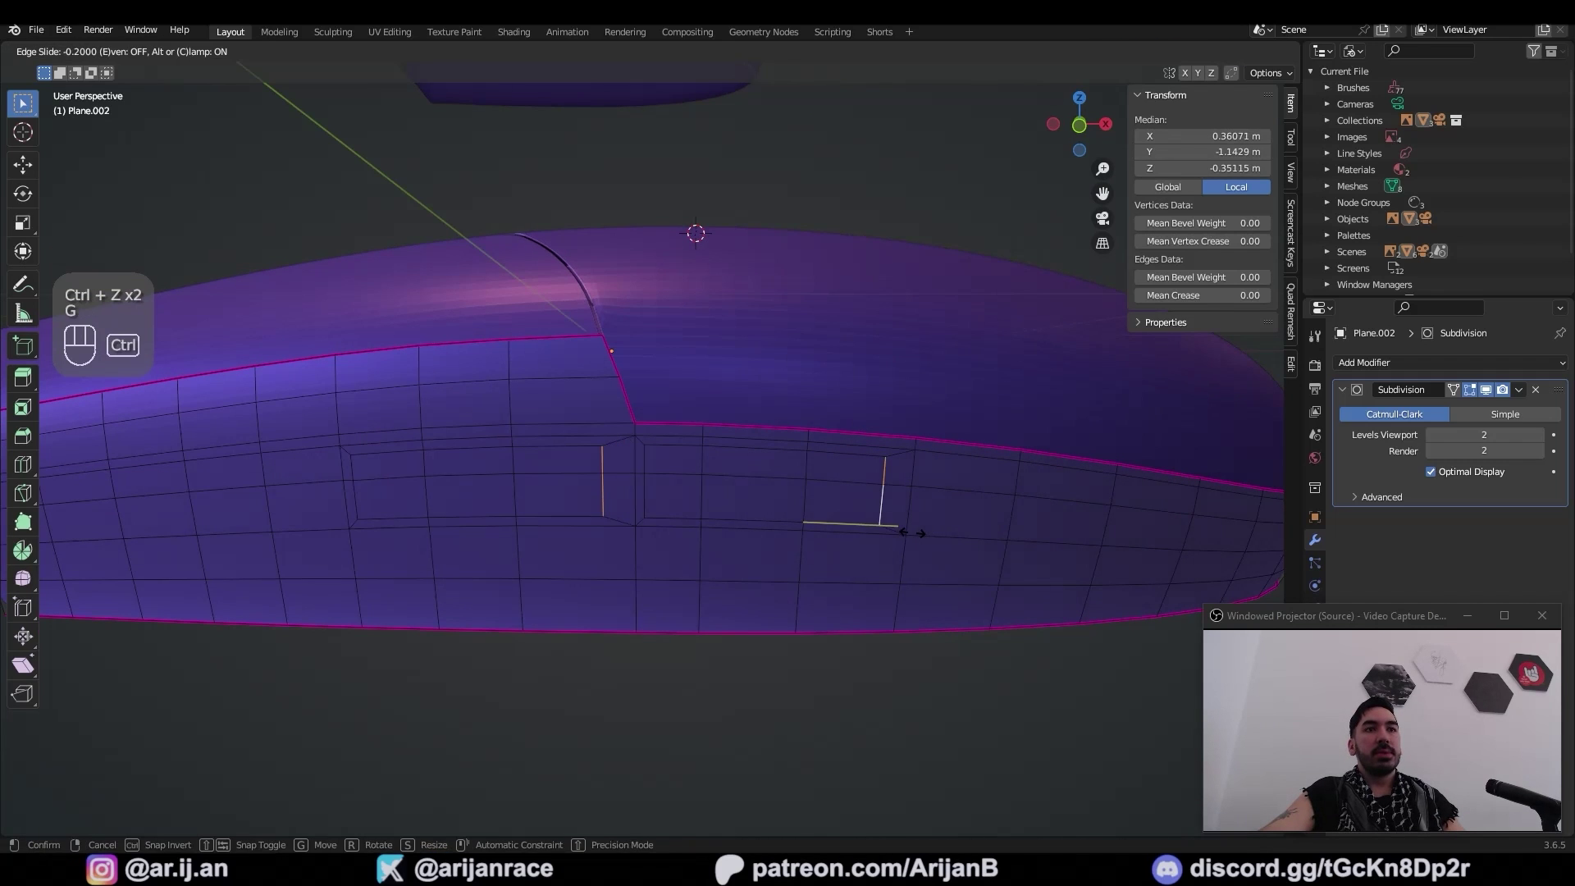
key(Tab)
key(3)
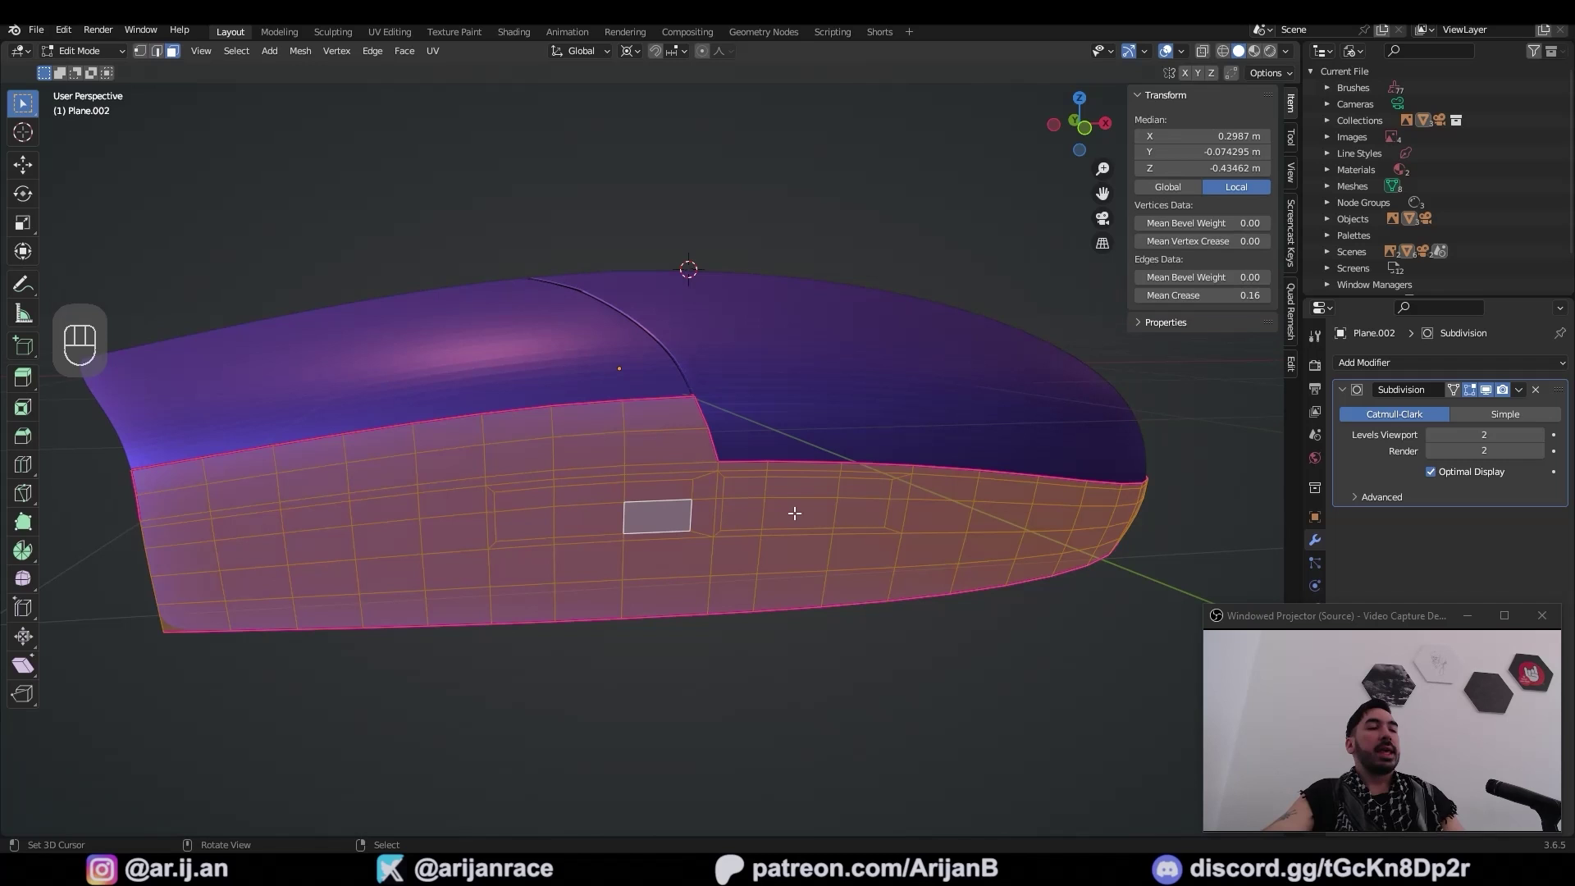
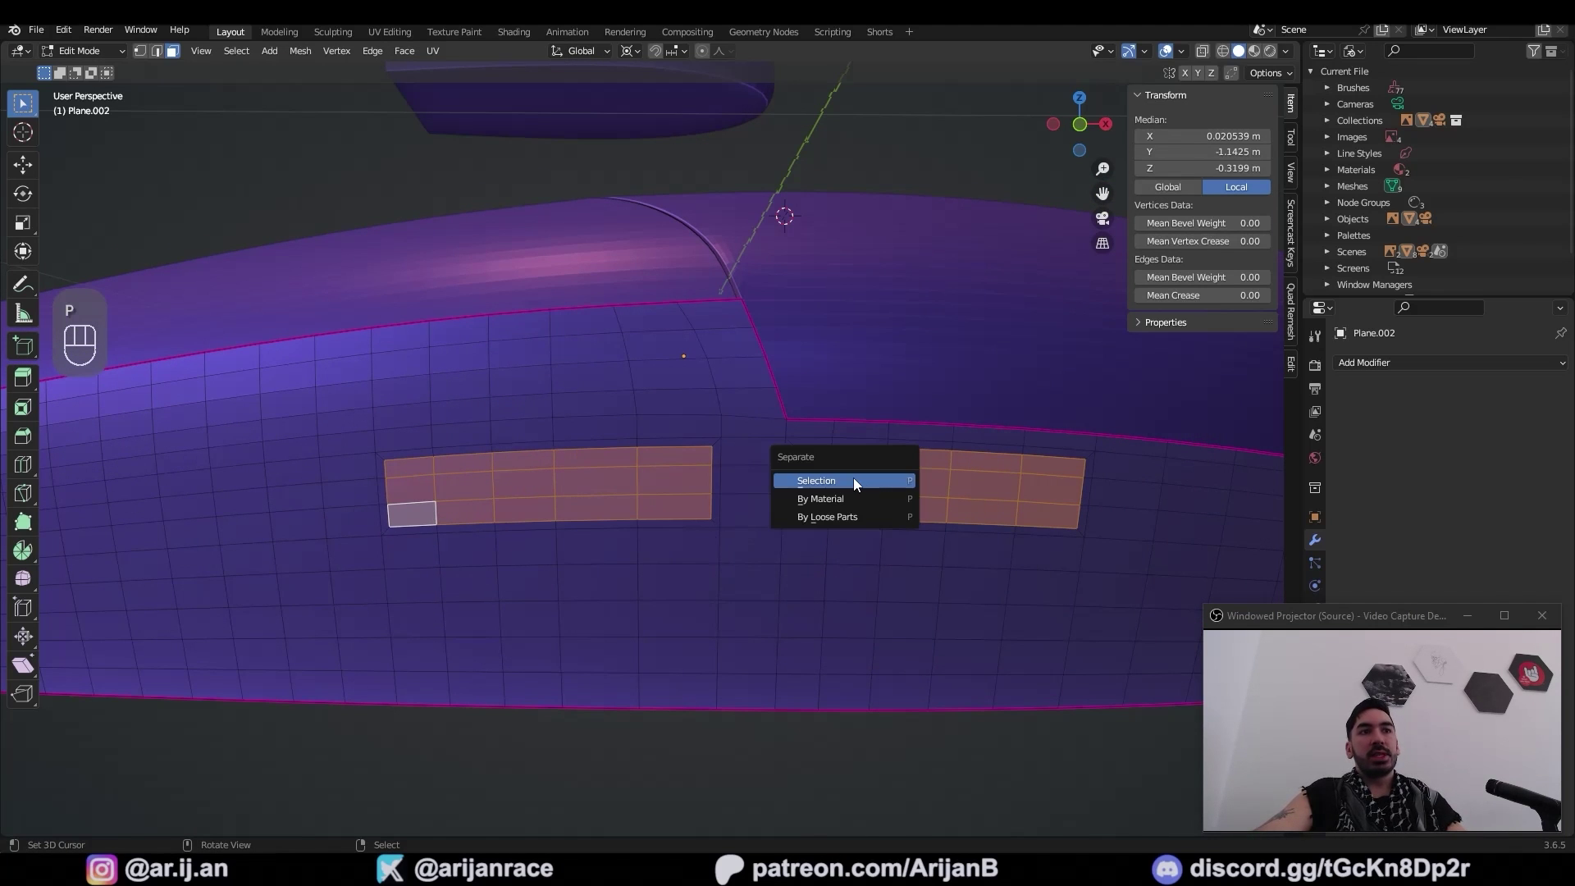
Separate the side-button faces from the body into their own object and nudge them into position
key(Tab)
key(ctrl+z)
click(1049, 520)
click(813, 577)
key(w)
key(2)
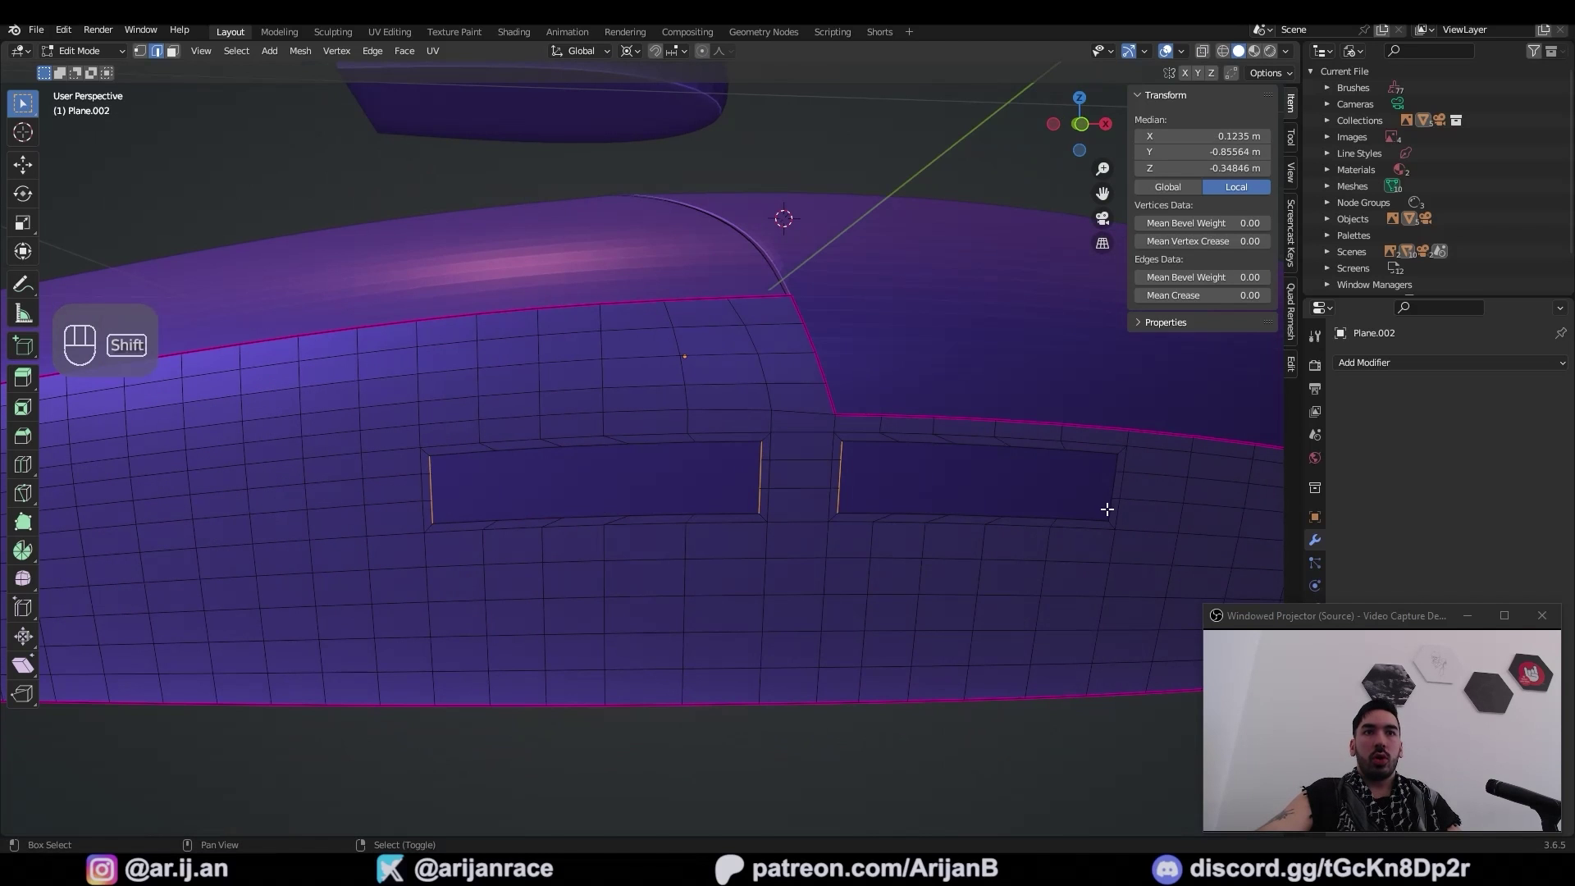
key(ctrl+z)
click(1112, 505)
key(w)
key(g)
key(g)
key(g)
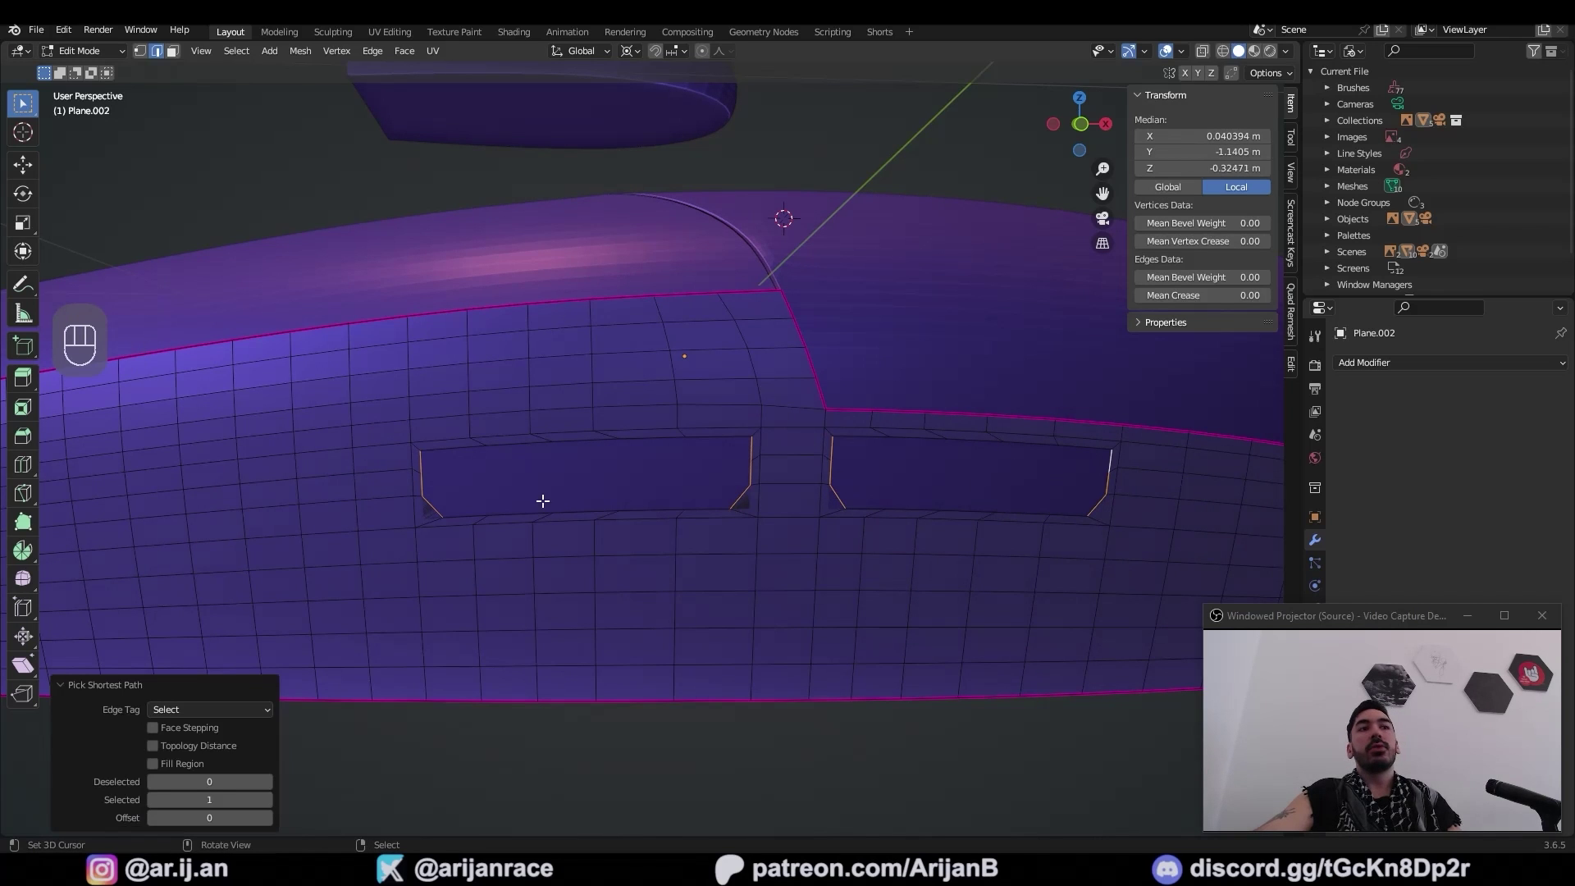
Straighten the corner edges of the button holes with LoopTools Gstretch and align vertices on X/Z
key(w)
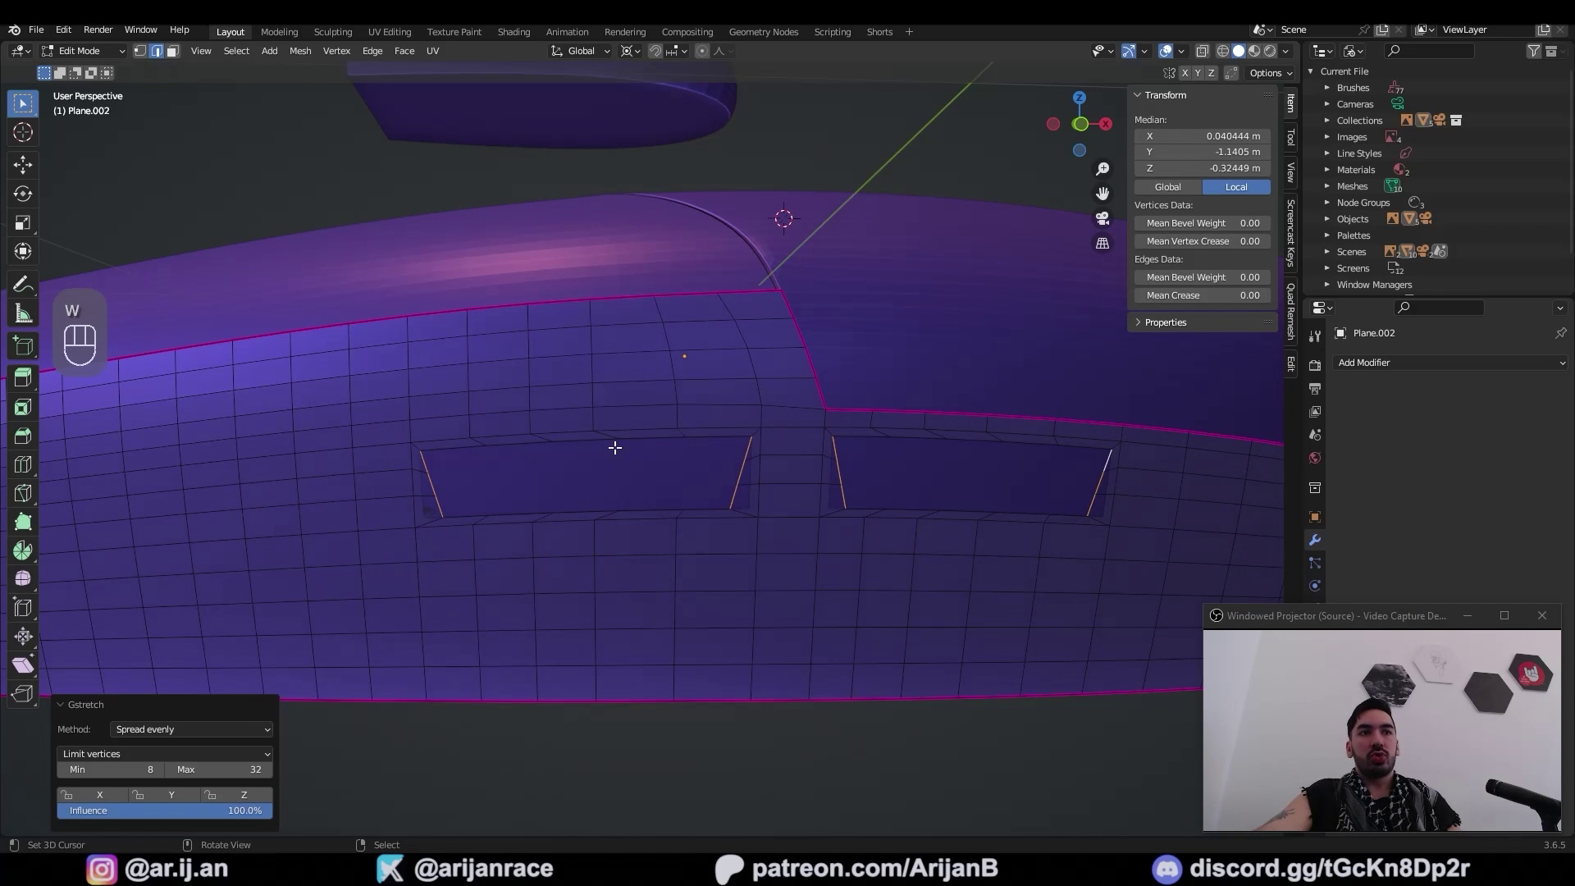
key(1)
click(717, 425)
click(854, 430)
click(711, 435)
key(Tab)
key(ctrl+z)
click(723, 507)
key(g)
key(x)
key(z)
click(641, 500)
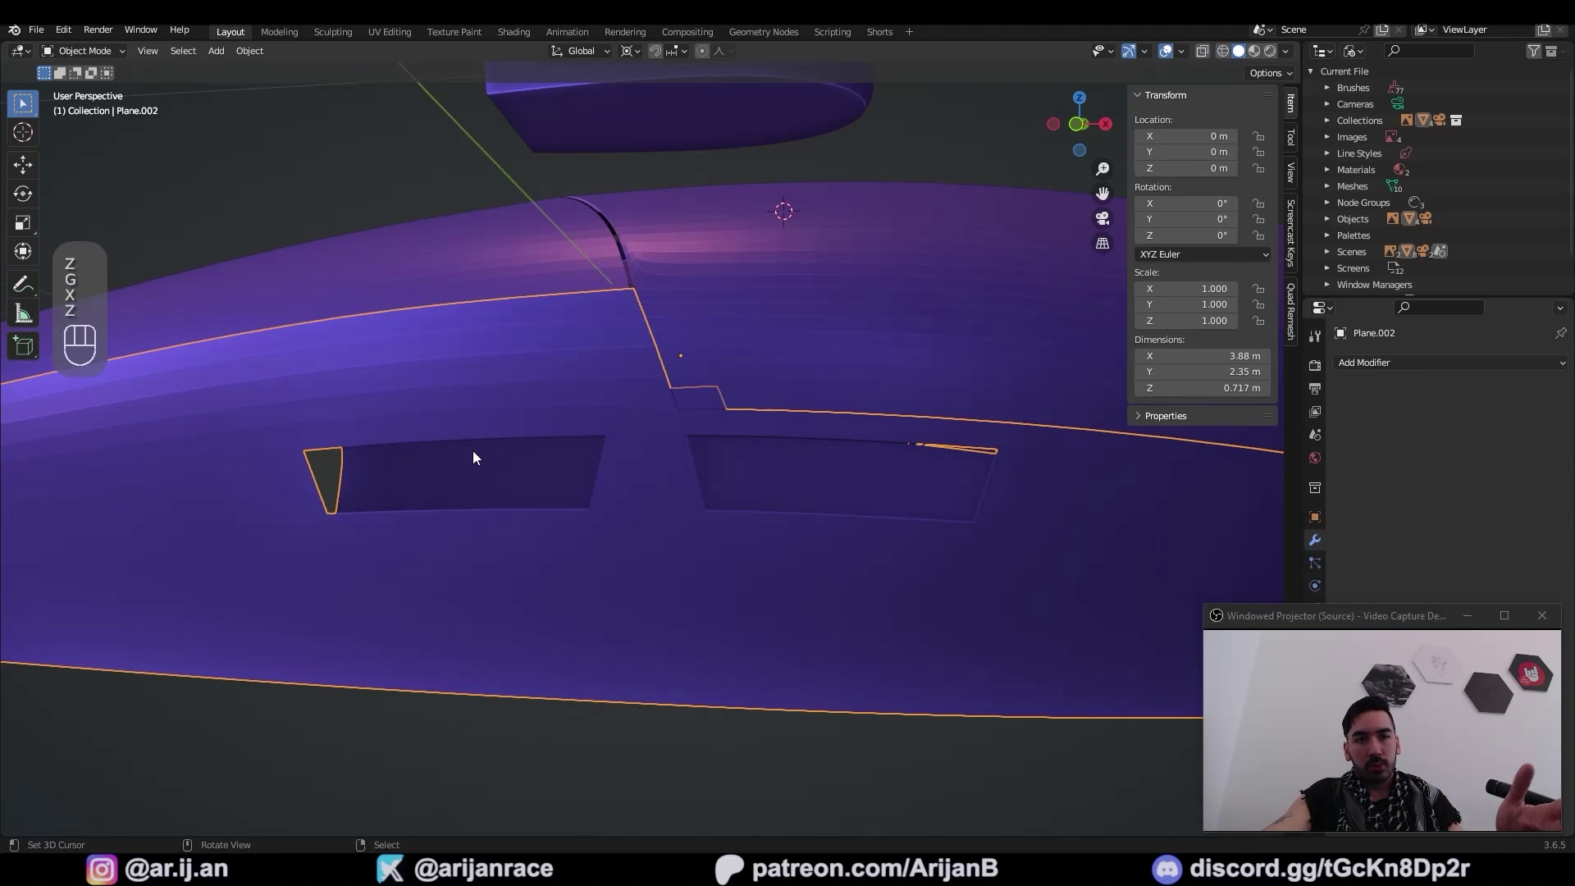
Inset the button panels and extrude them inward so they sit recessed in the body wall
key(Tab)
key(2)
drag(479, 358, 443, 248)
key(i)
key(shift+alt+3)
click(803, 455)
middle_click(798, 594)
key(e)
key(z)
key(x)
drag(1021, 531, 927, 534)
key(z)
Bevel the button edges and inspect the recessed panels from the front view
middle_click(924, 533)
click(871, 491)
click(873, 623)
middle_click(873, 623)
key(1)
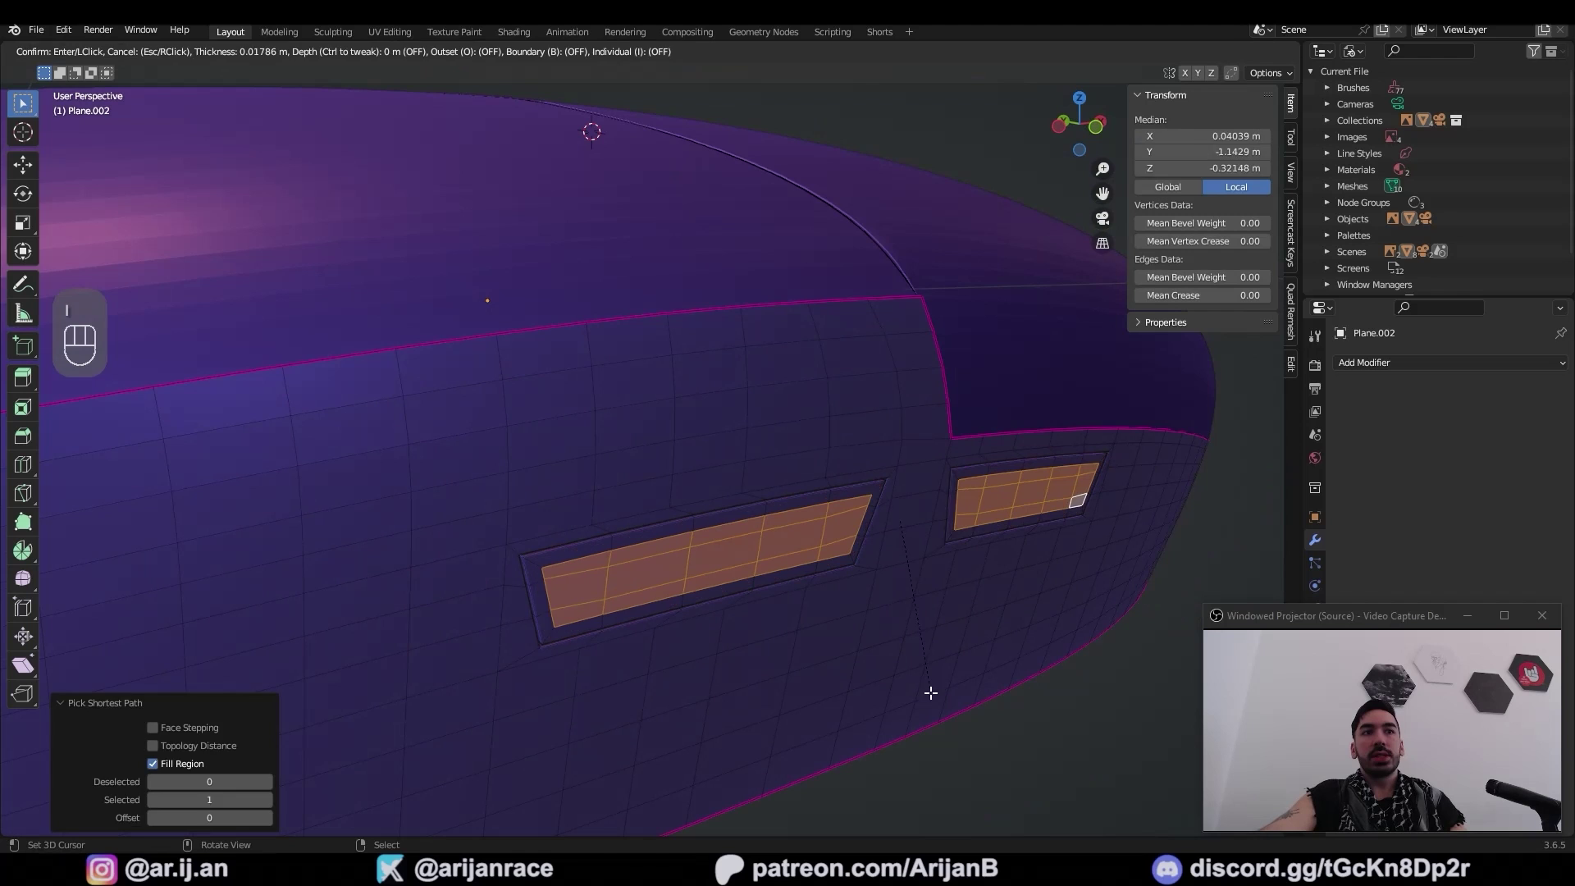
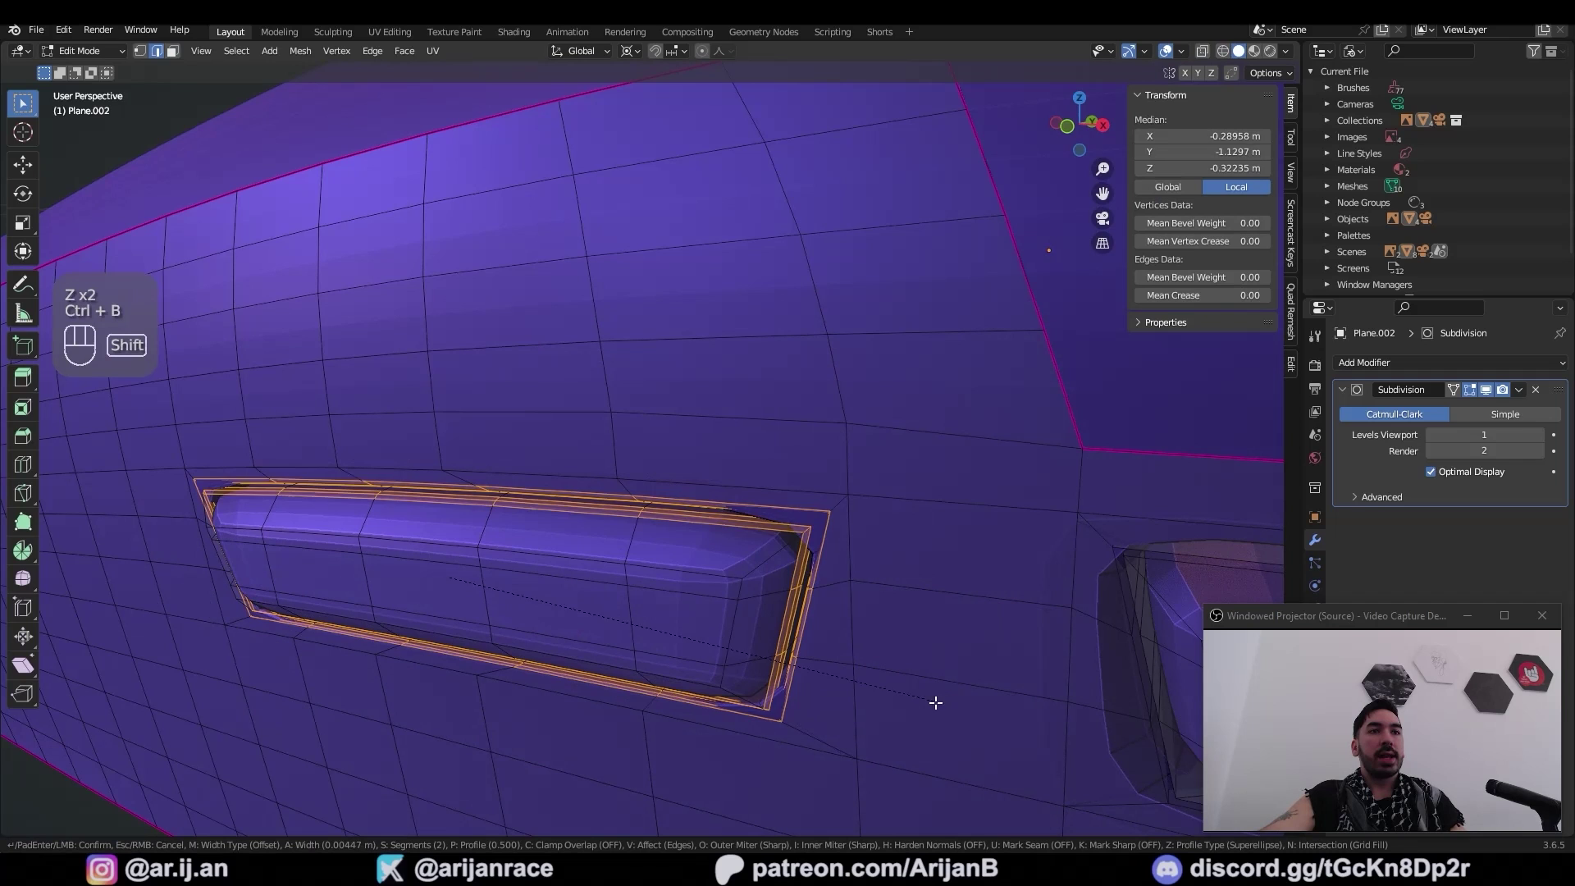
Orbit to inspect the bevelled side buttons, then enter Edit Mode on the centre strip ready for knife cuts
key(Tab)
middle_click(758, 459)
drag(941, 384, 873, 379)
middle_click(792, 383)
key(Tab)
drag(580, 468, 708, 554)
drag(712, 518, 716, 495)
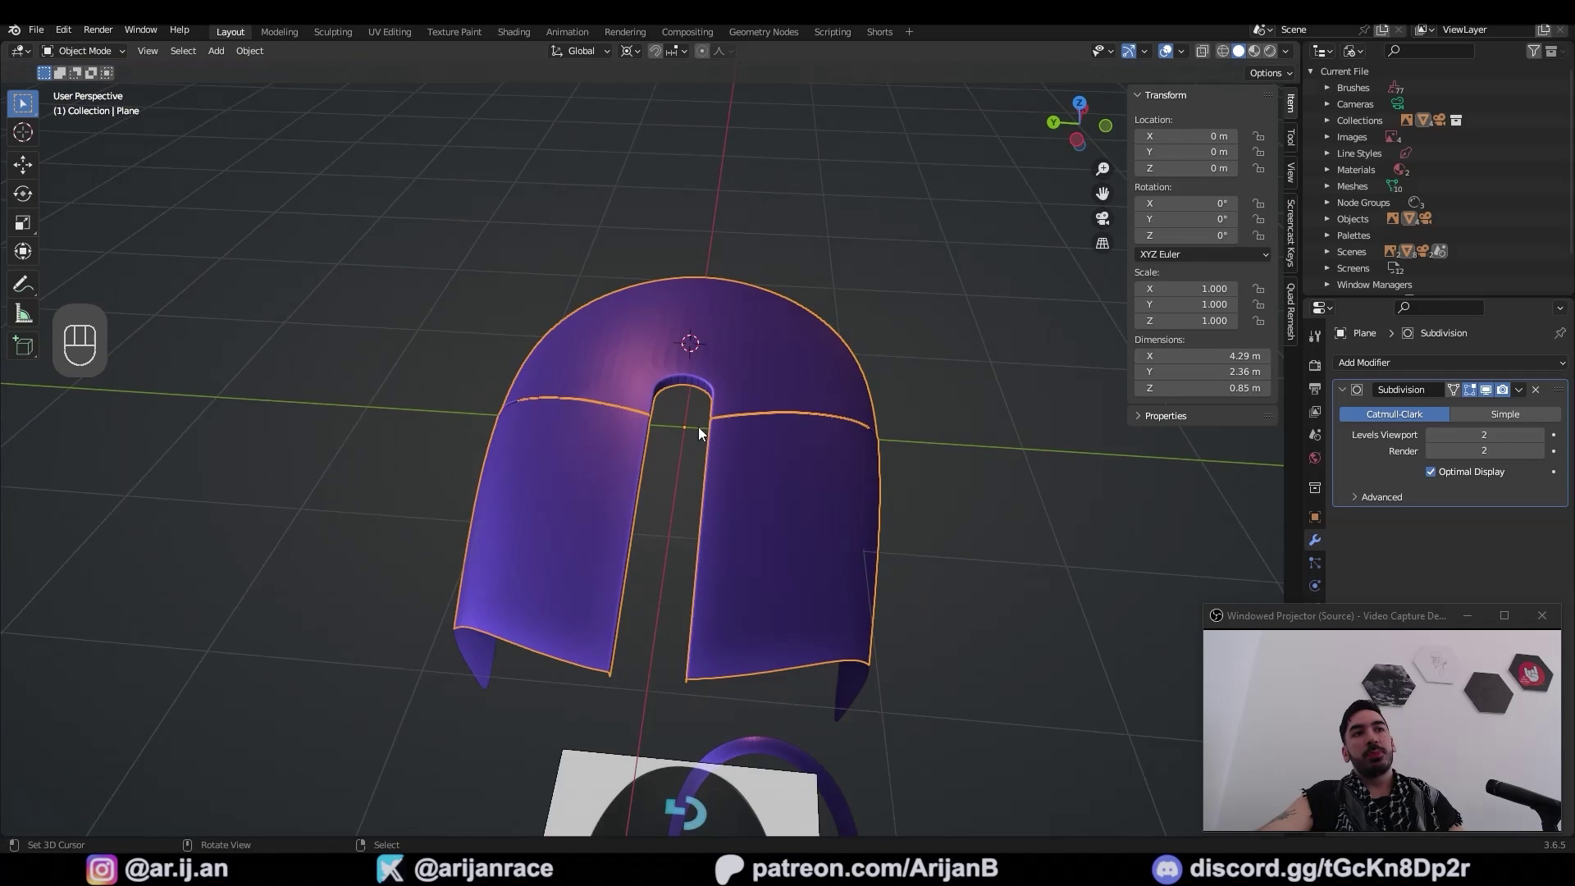
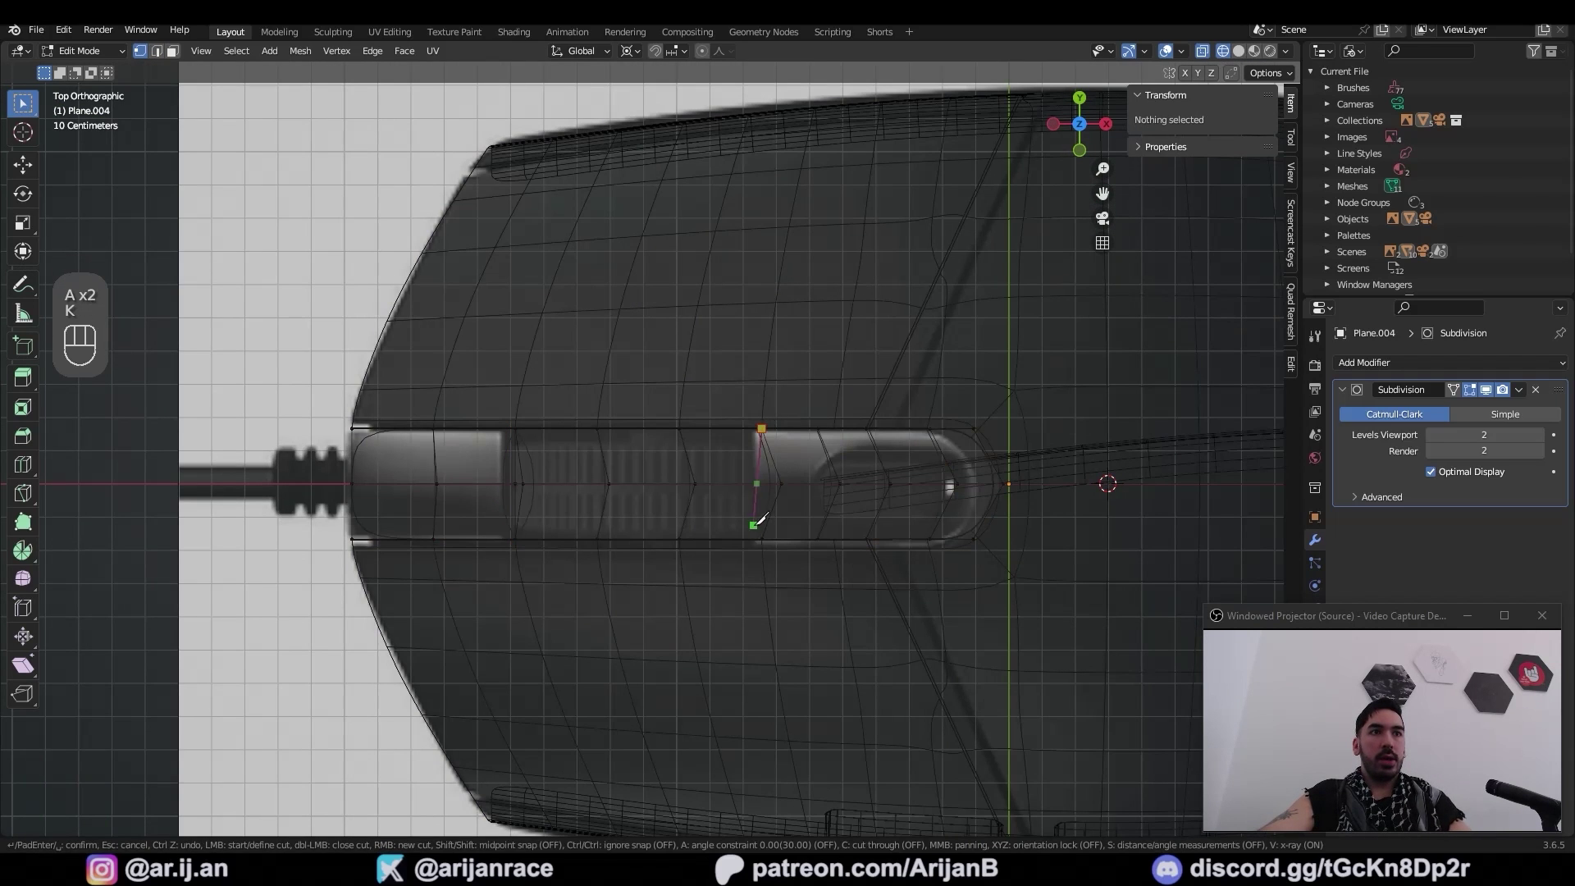
Delete faces from the centre strip to open the scroll-wheel gap
key(z)
key(1)
click(512, 407)
click(711, 393)
key(x)
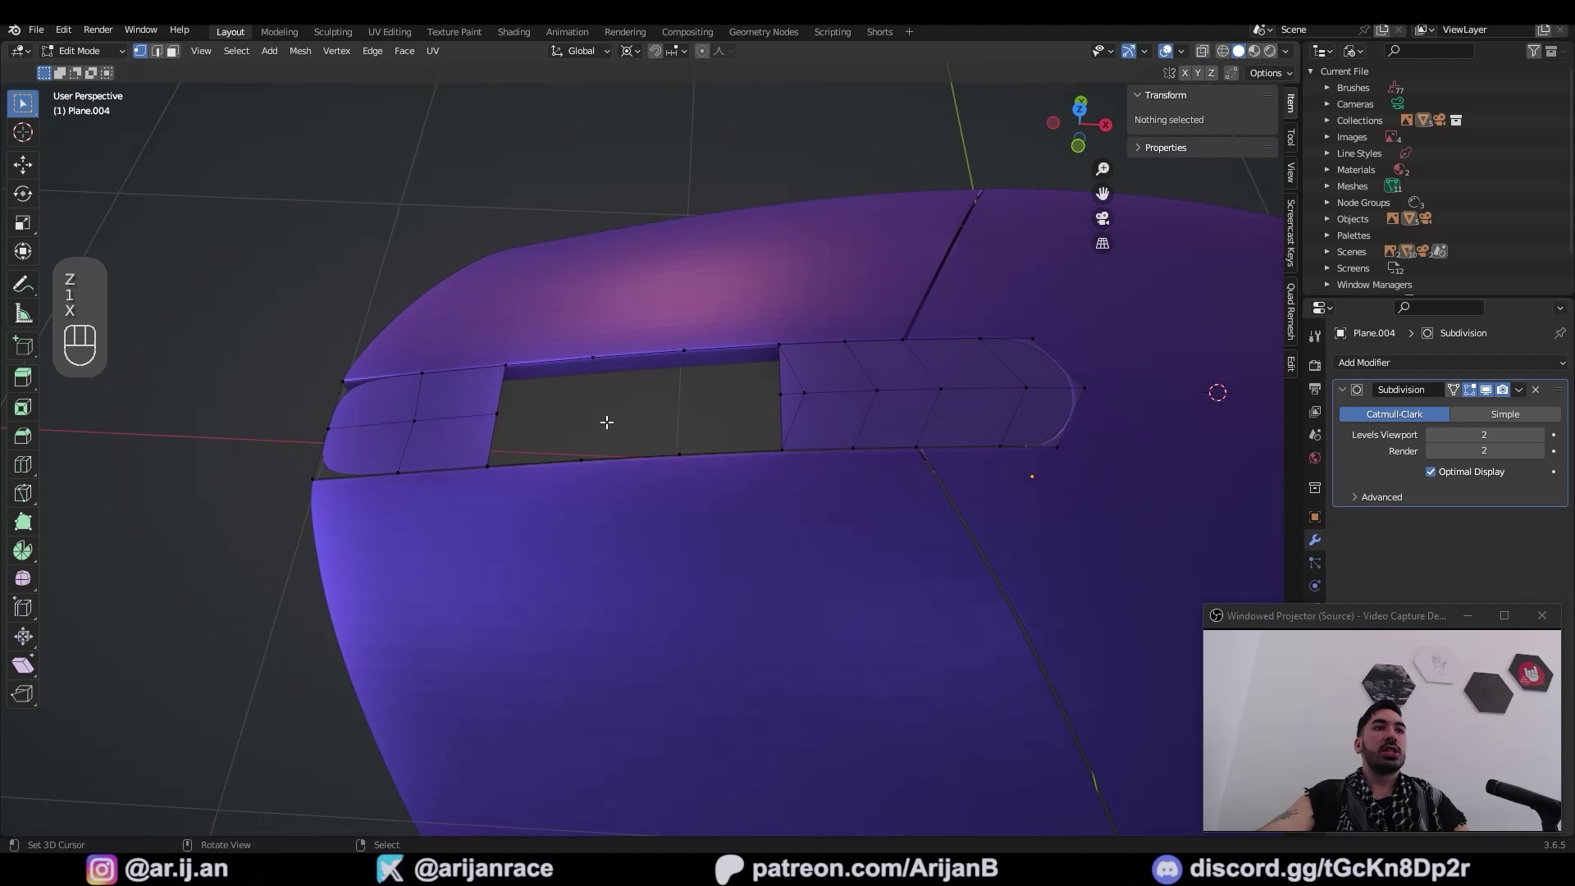
key(a)
key(a)
key(b)
middle_click(818, 479)
Slide the gap's vertices into place and extrude the strip around the slot
key(g)
drag(748, 413, 713, 398)
key(3)
click(693, 398)
click(836, 525)
key(a)
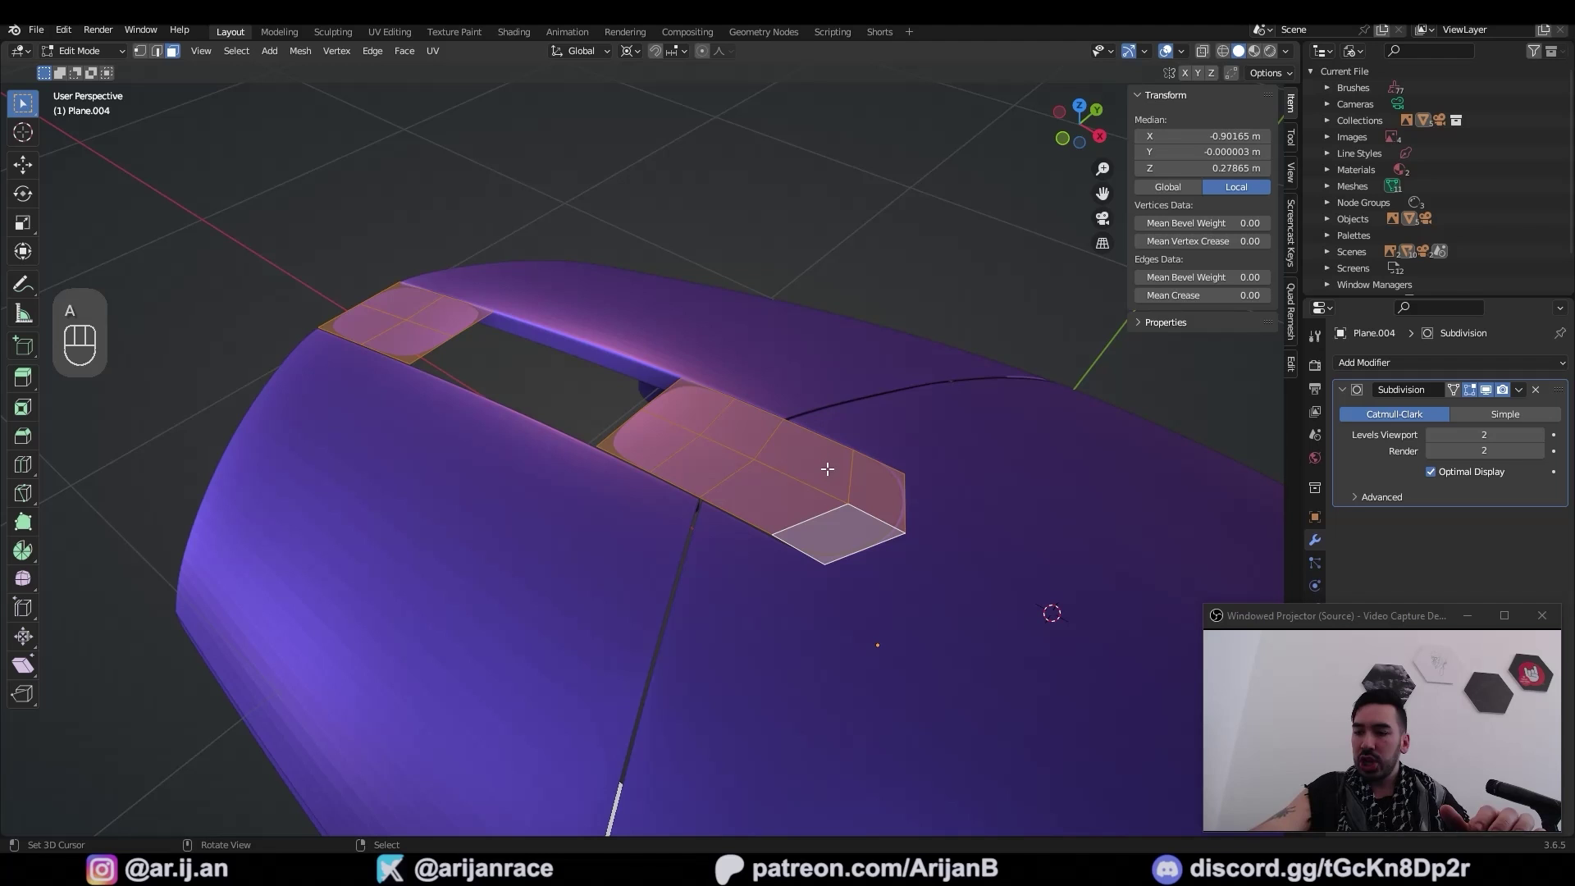
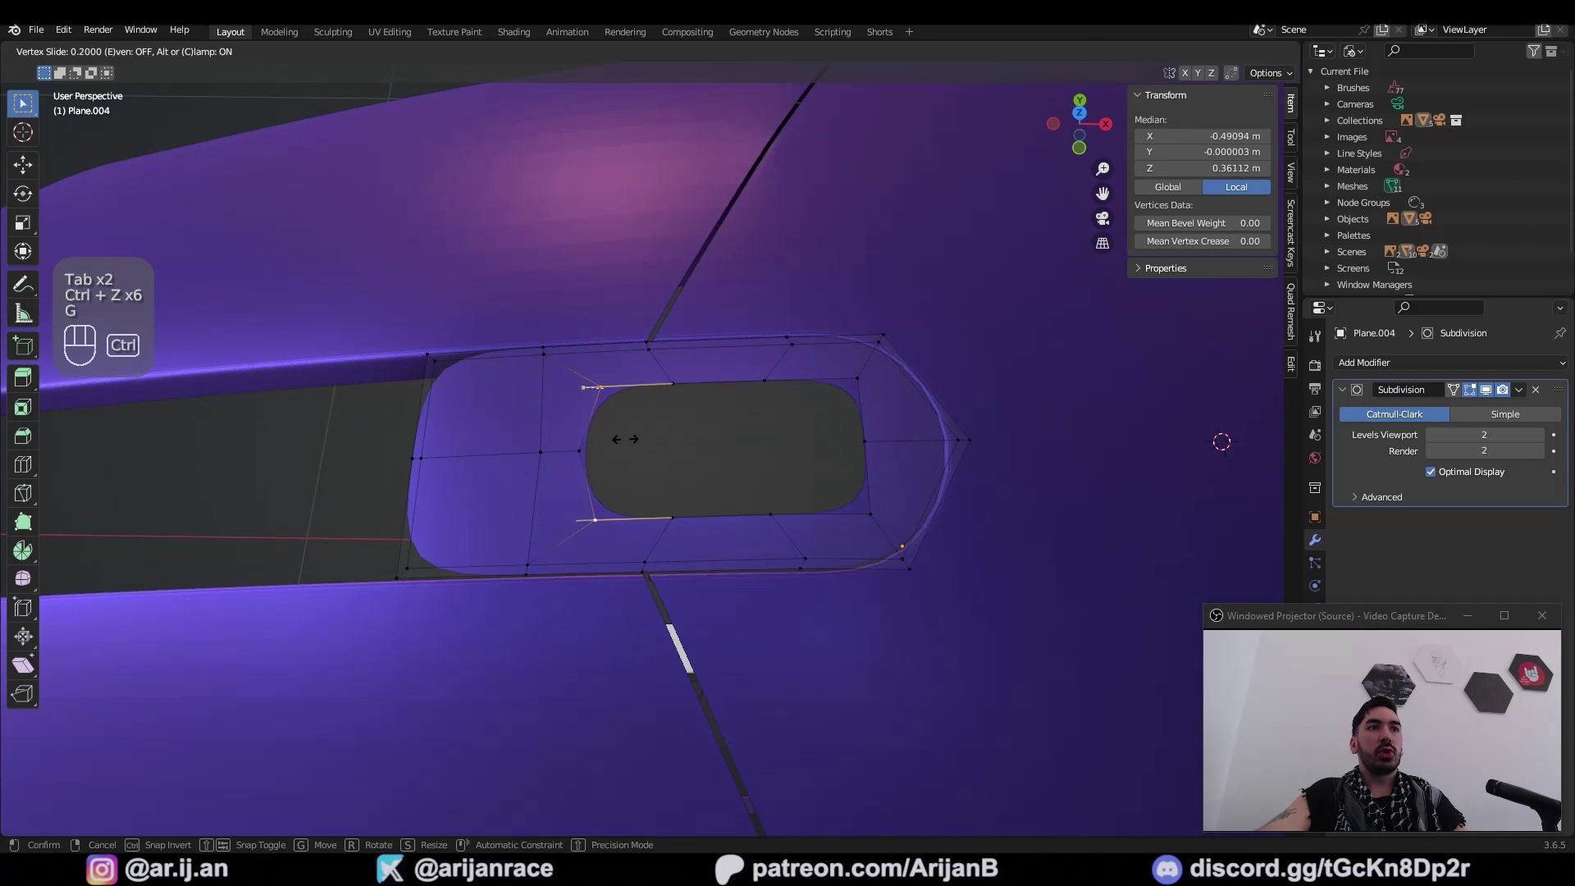
key(g)
drag(960, 505, 948, 493)
key(e)
click(912, 469)
Inset and duplicate the oval (Shift+D) to outline the DPI button recess
key(g)
key(2)
key(shift+d)
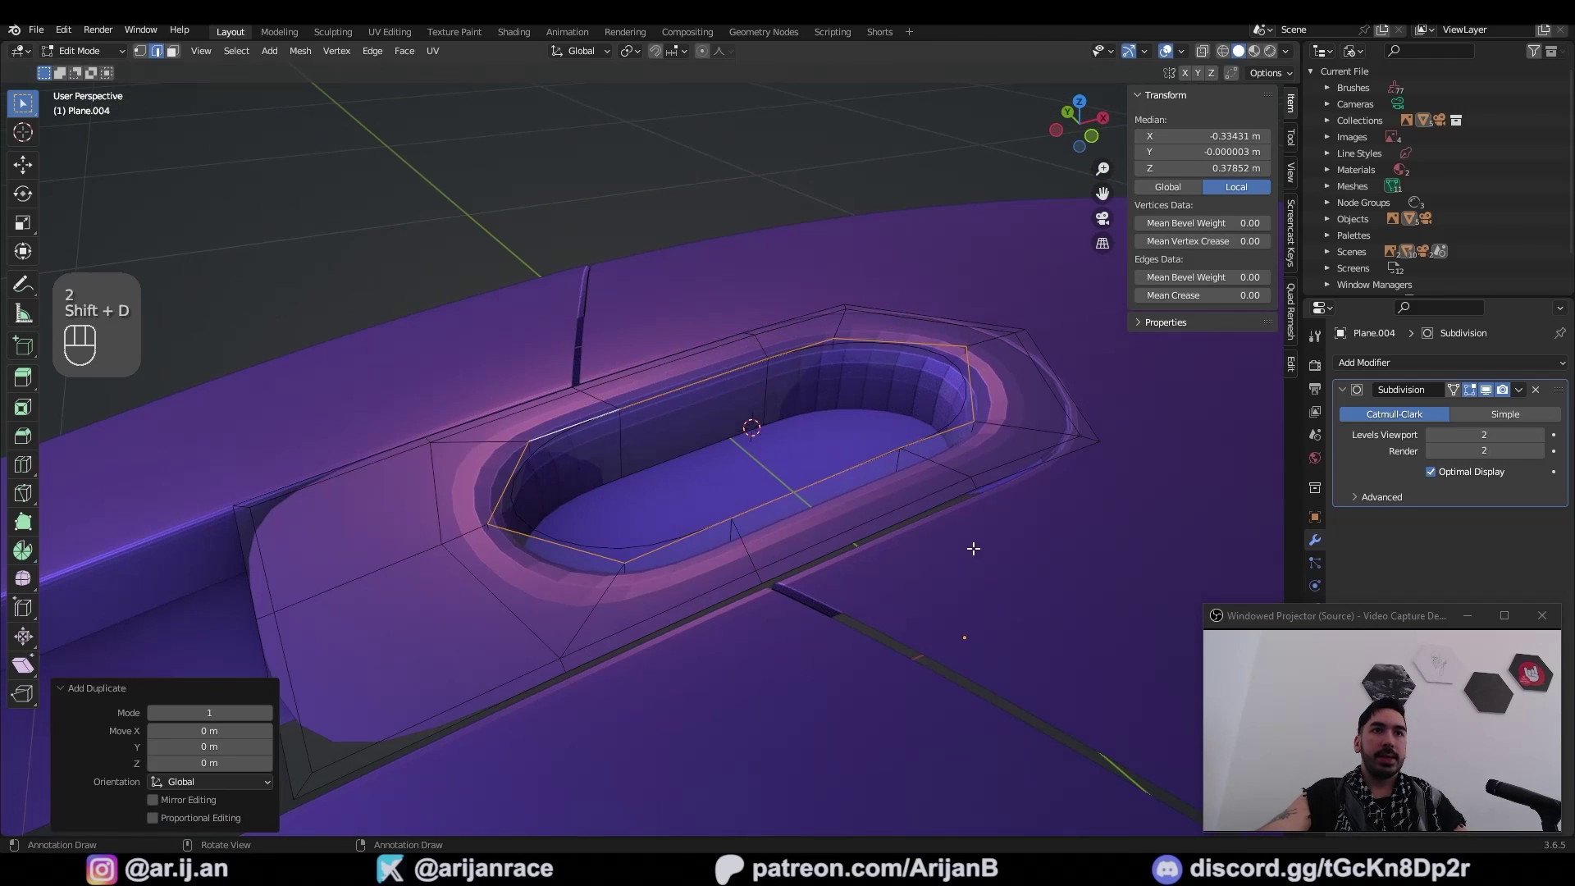
key(f)
key(i)
key(z)
key(x)
key(g)
key(x)
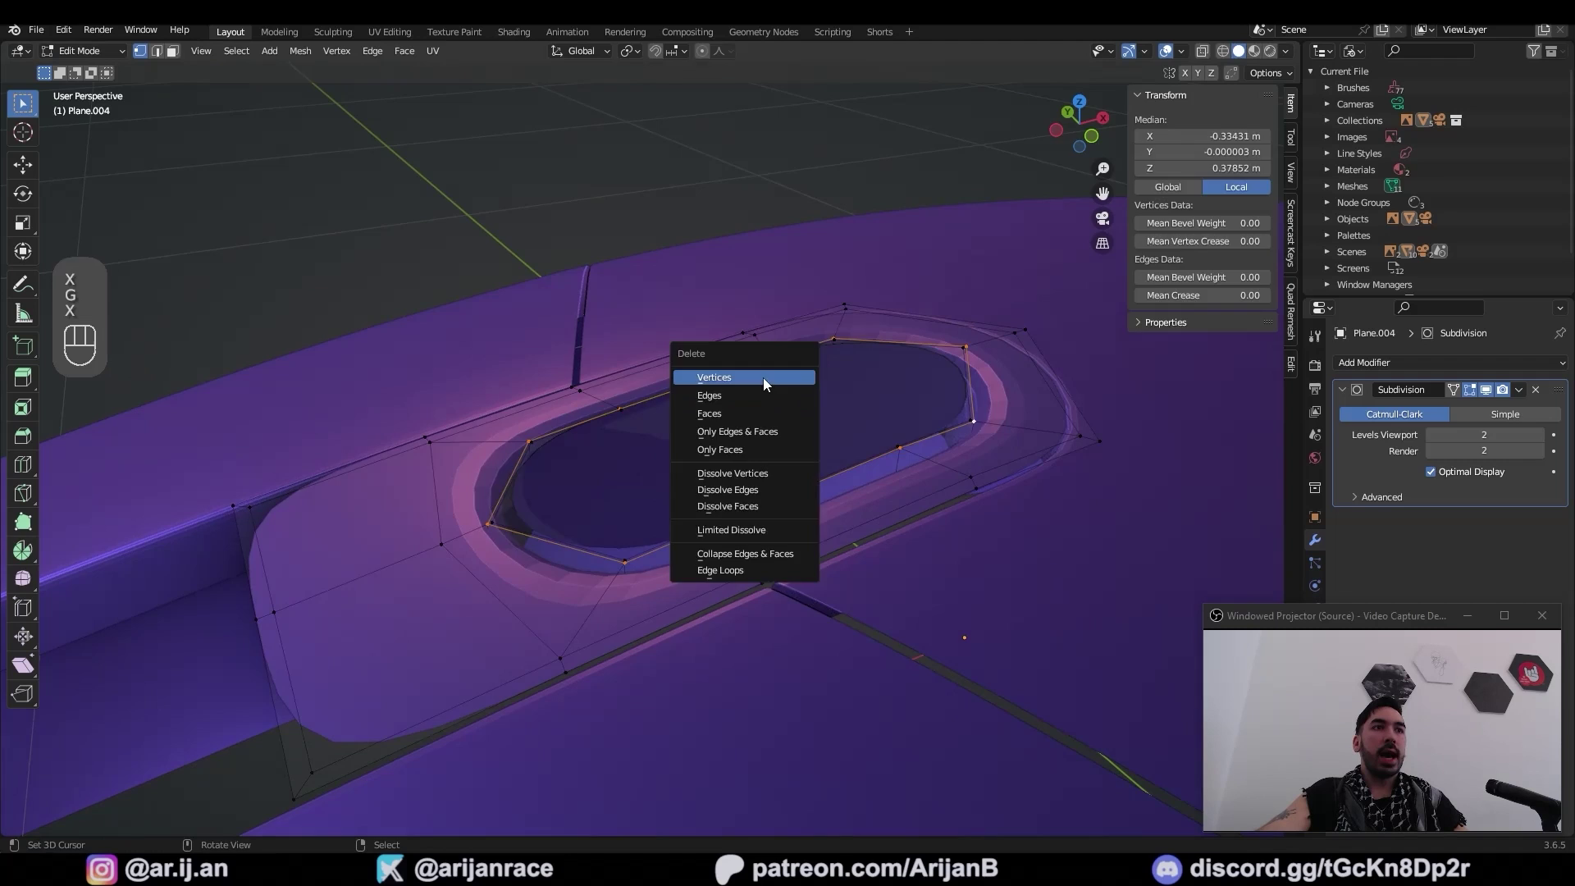
drag(733, 428, 747, 457)
key(1)
click(615, 528)
middle_click(791, 509)
Extrude the oval's front faces and delete extras to raise the pill-shaped button
key(e)
key(z)
key(x)
key(2)
key(3)
key(i)
key(x)
key(1)
click(889, 477)
Check the subdivided button in Object Mode and nudge its shape
drag(411, 103, 465, 239)
middle_click(789, 474)
key(Tab)
drag(757, 508, 786, 465)
key(Tab)
drag(571, 464, 604, 485)
drag(817, 452, 768, 452)
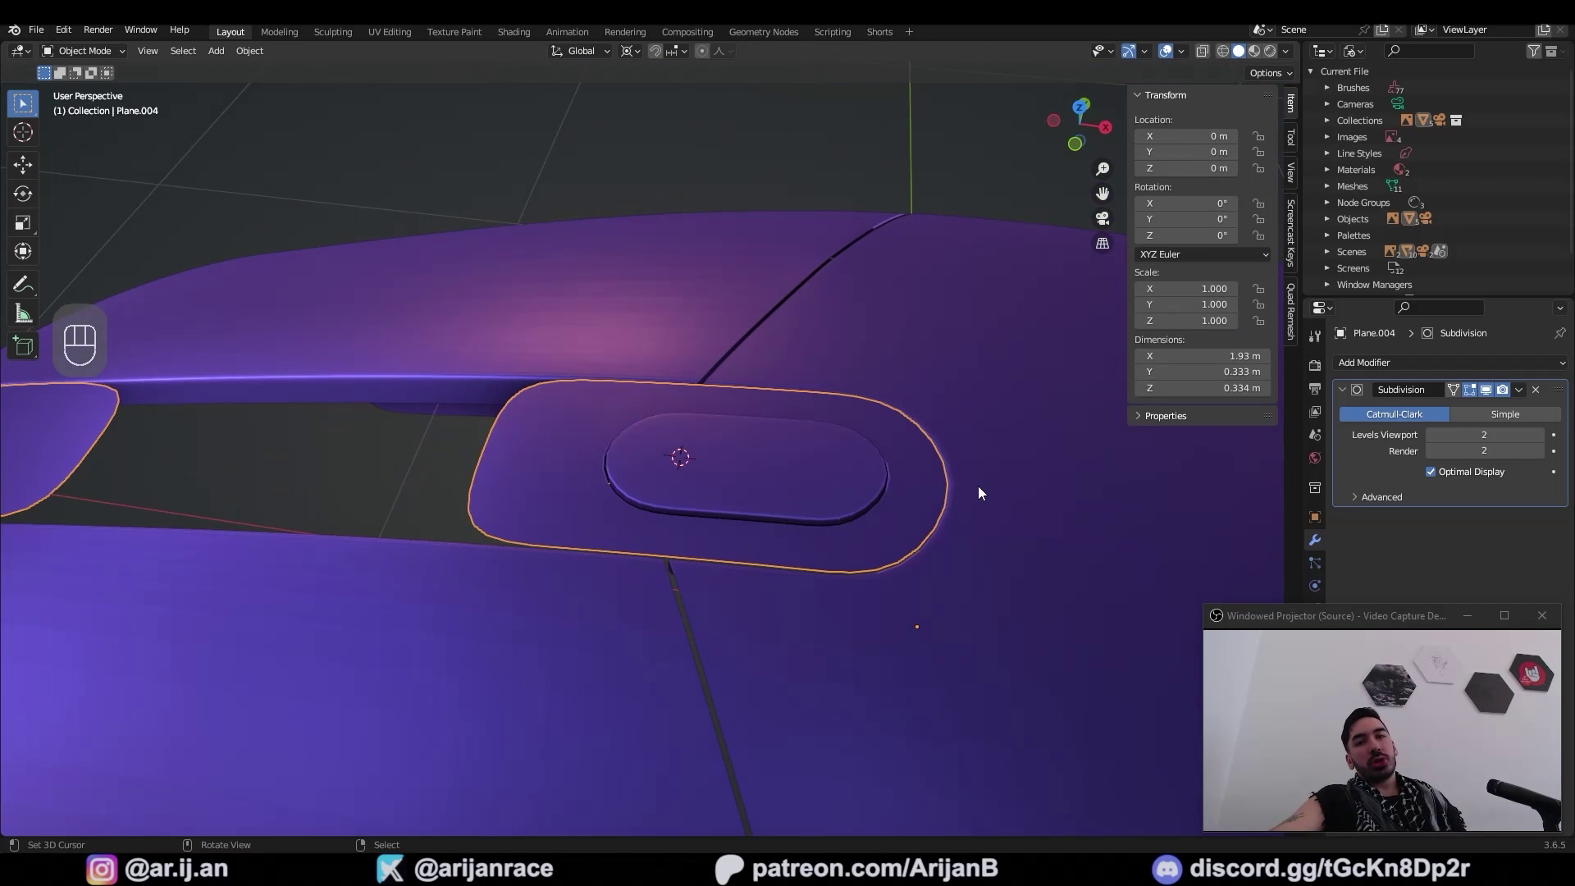
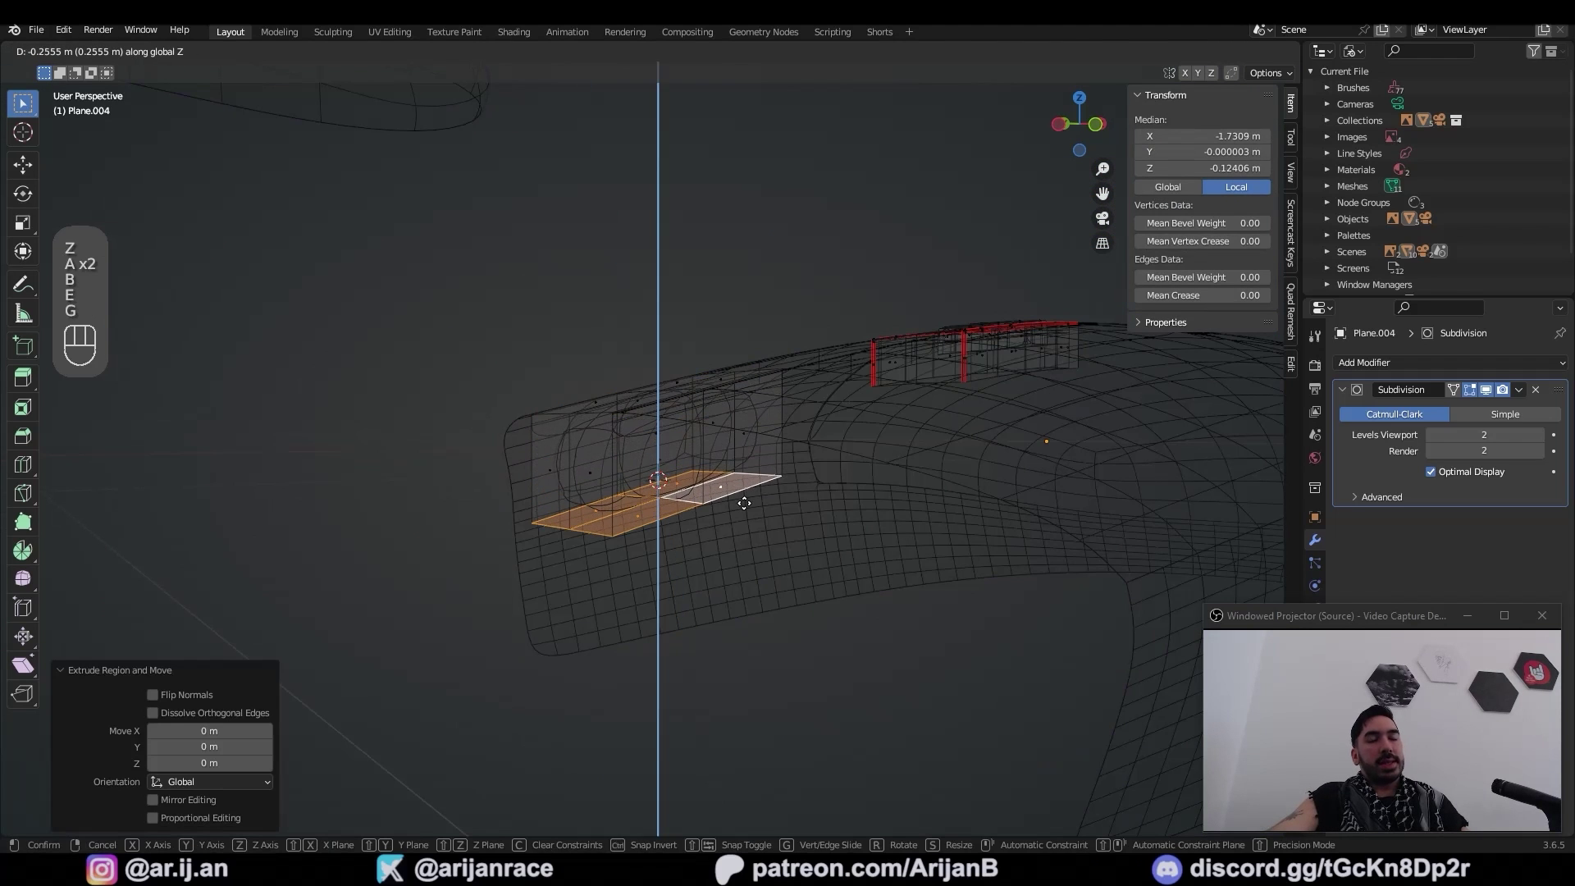
Push the extruded front faces downward to wall the wheel slot
drag(670, 511, 822, 535)
key(z)
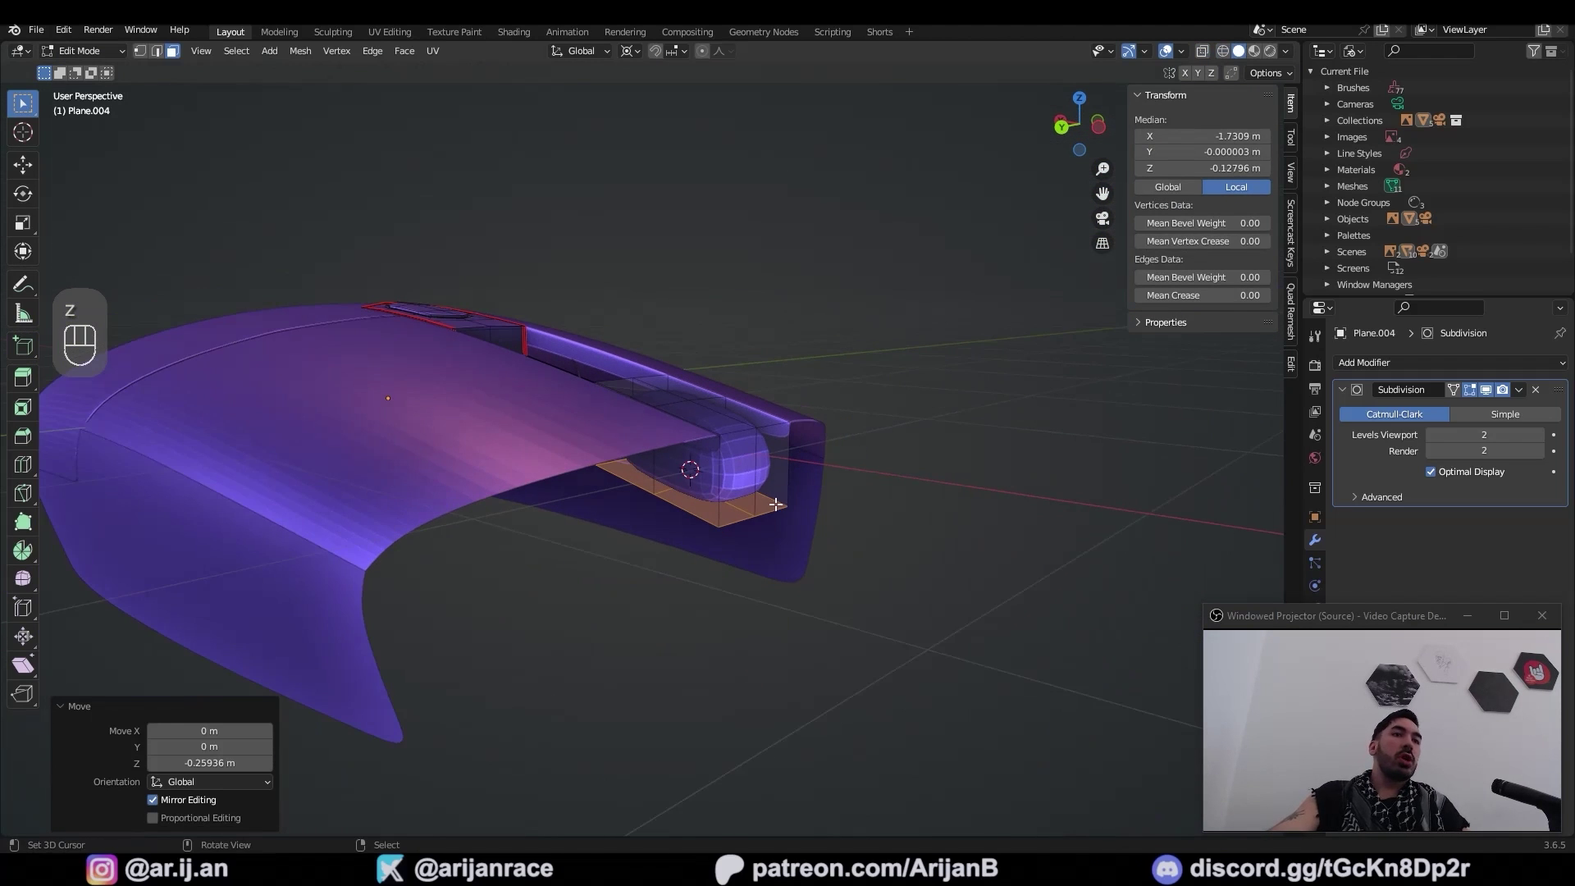
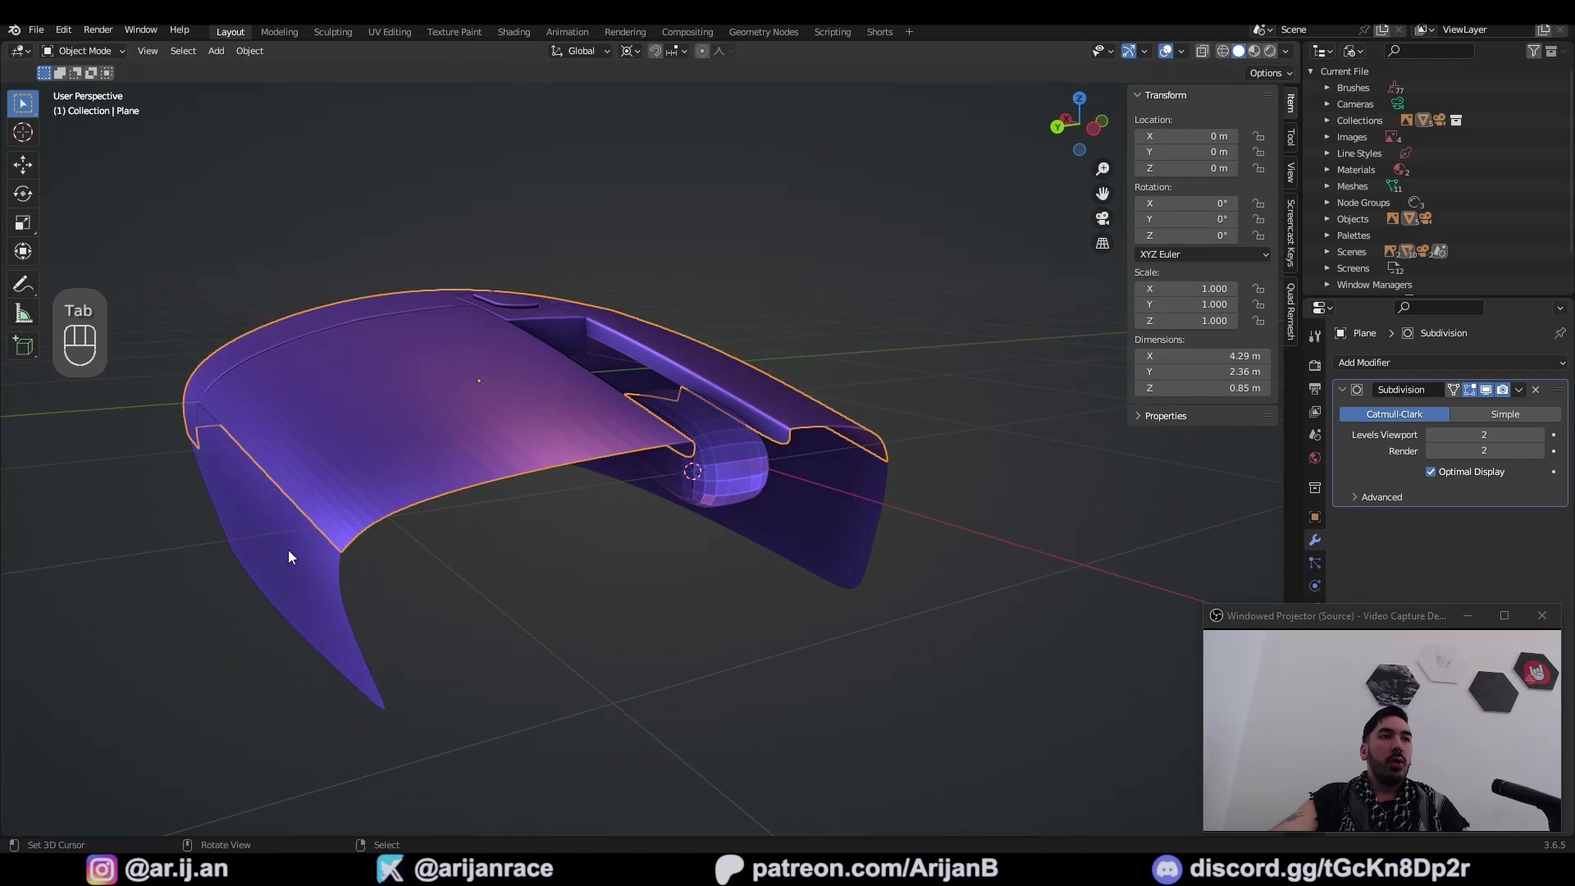
drag(783, 471, 688, 483)
middle_click(665, 531)
drag(674, 534, 625, 584)
Set the side button rim edges' Mean Crease to 0.5 and bring up the Add menu
key(Tab)
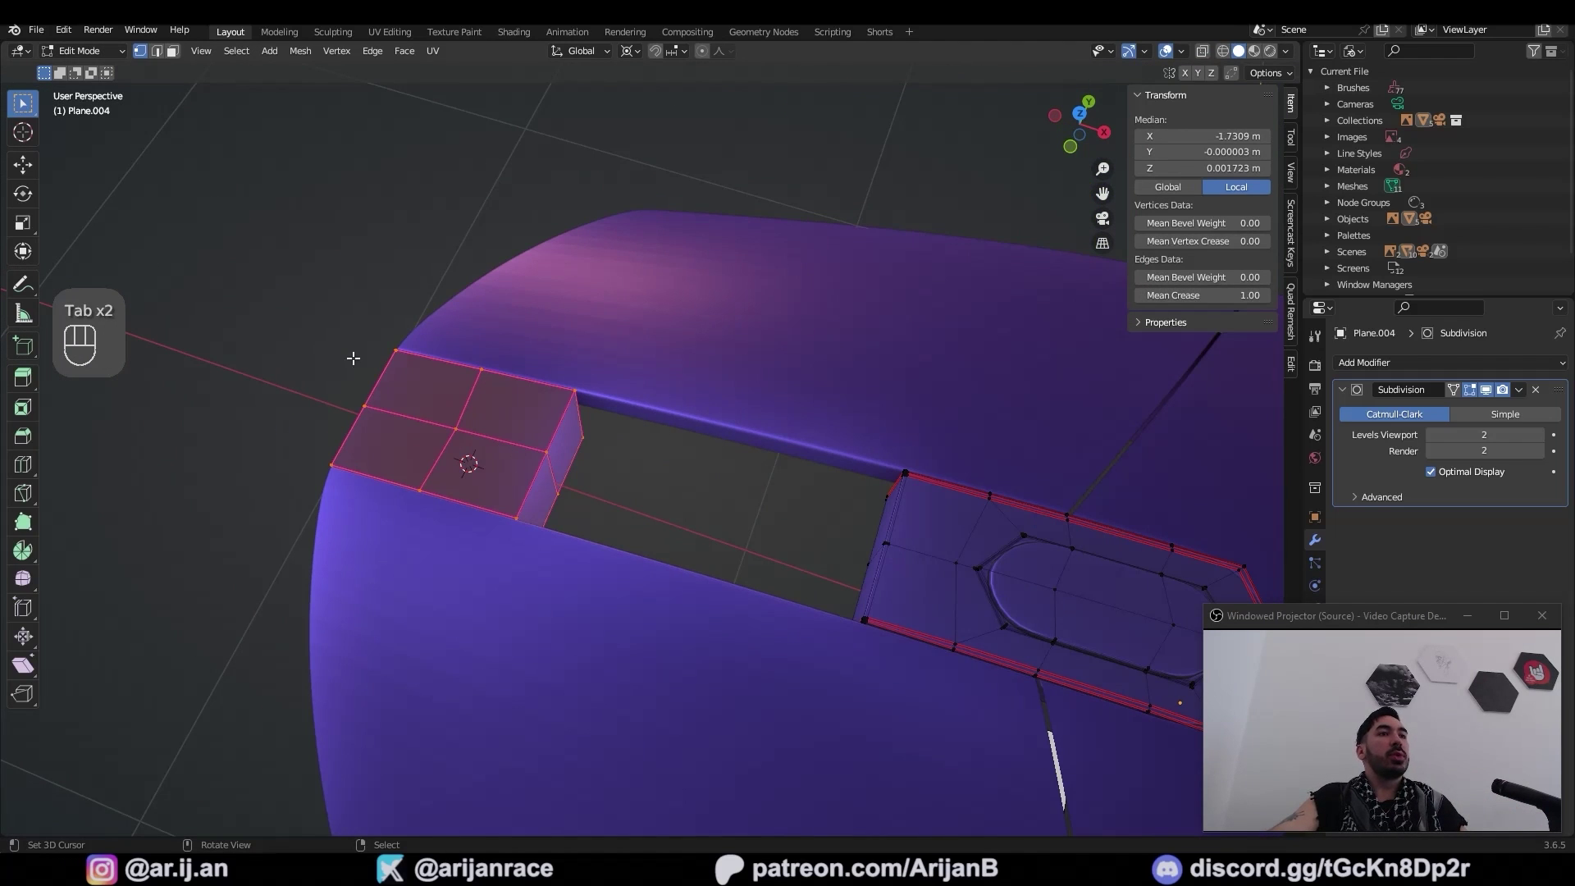
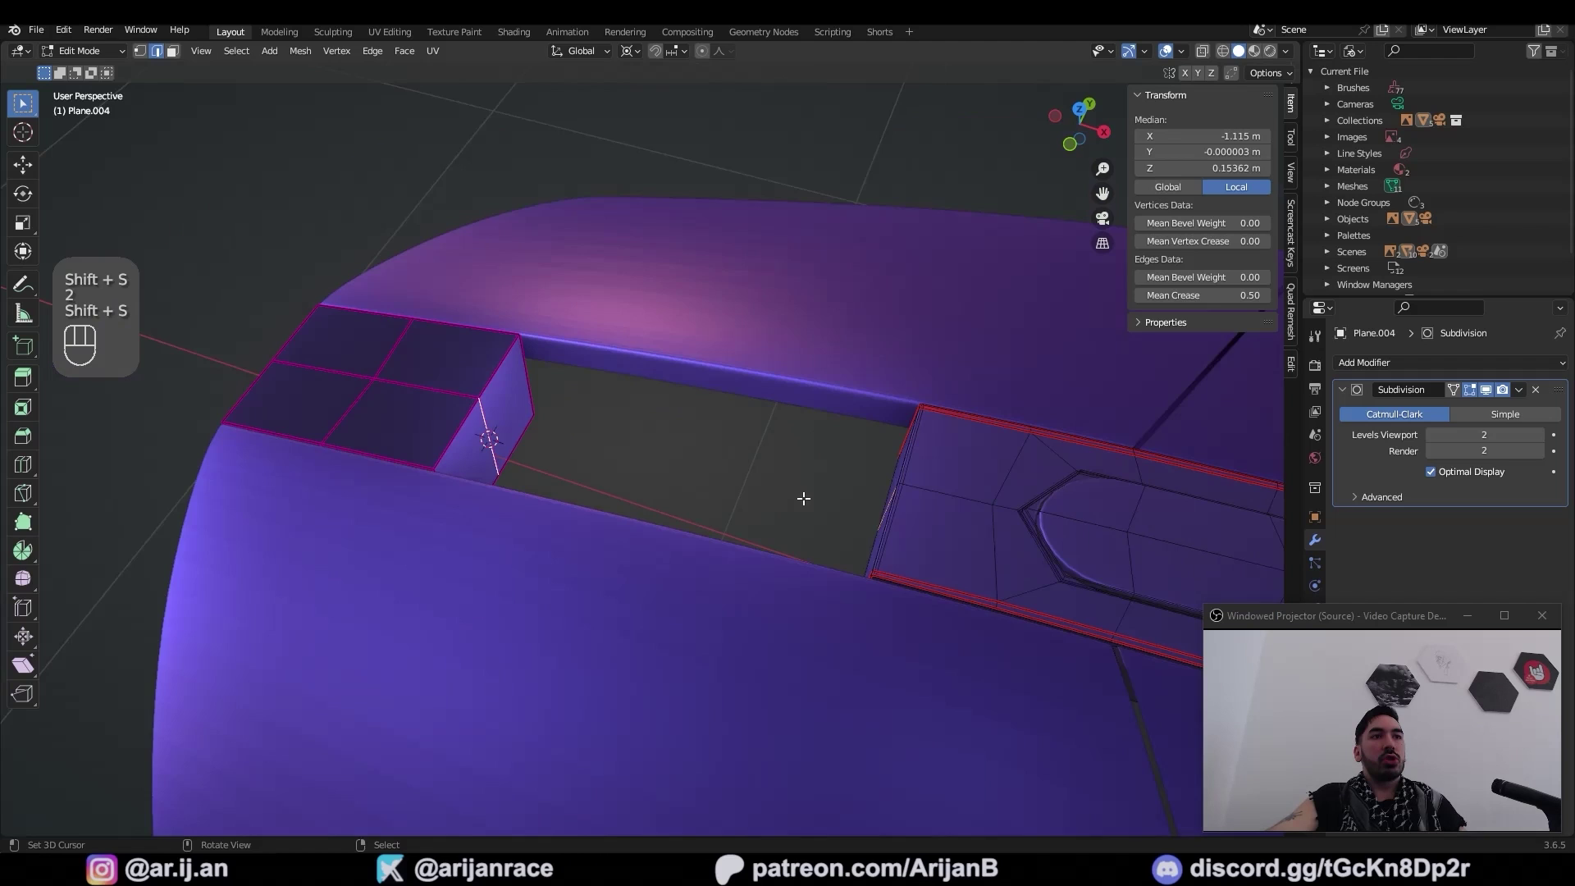
click(785, 496)
key(shift+s)
drag(765, 545, 790, 540)
key(Tab)
key(shift+a)
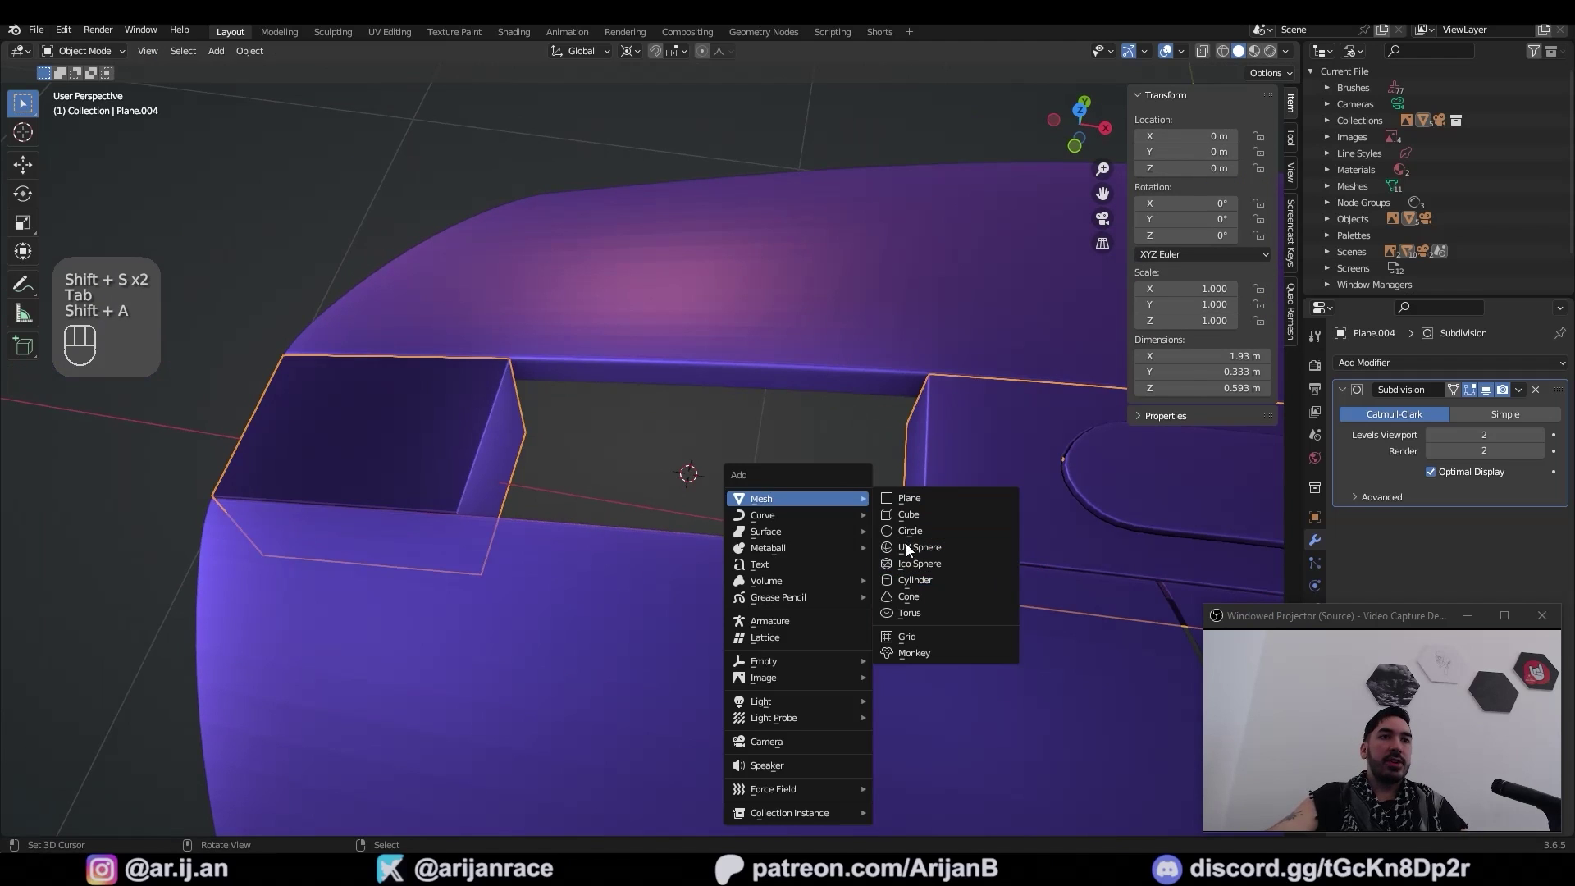
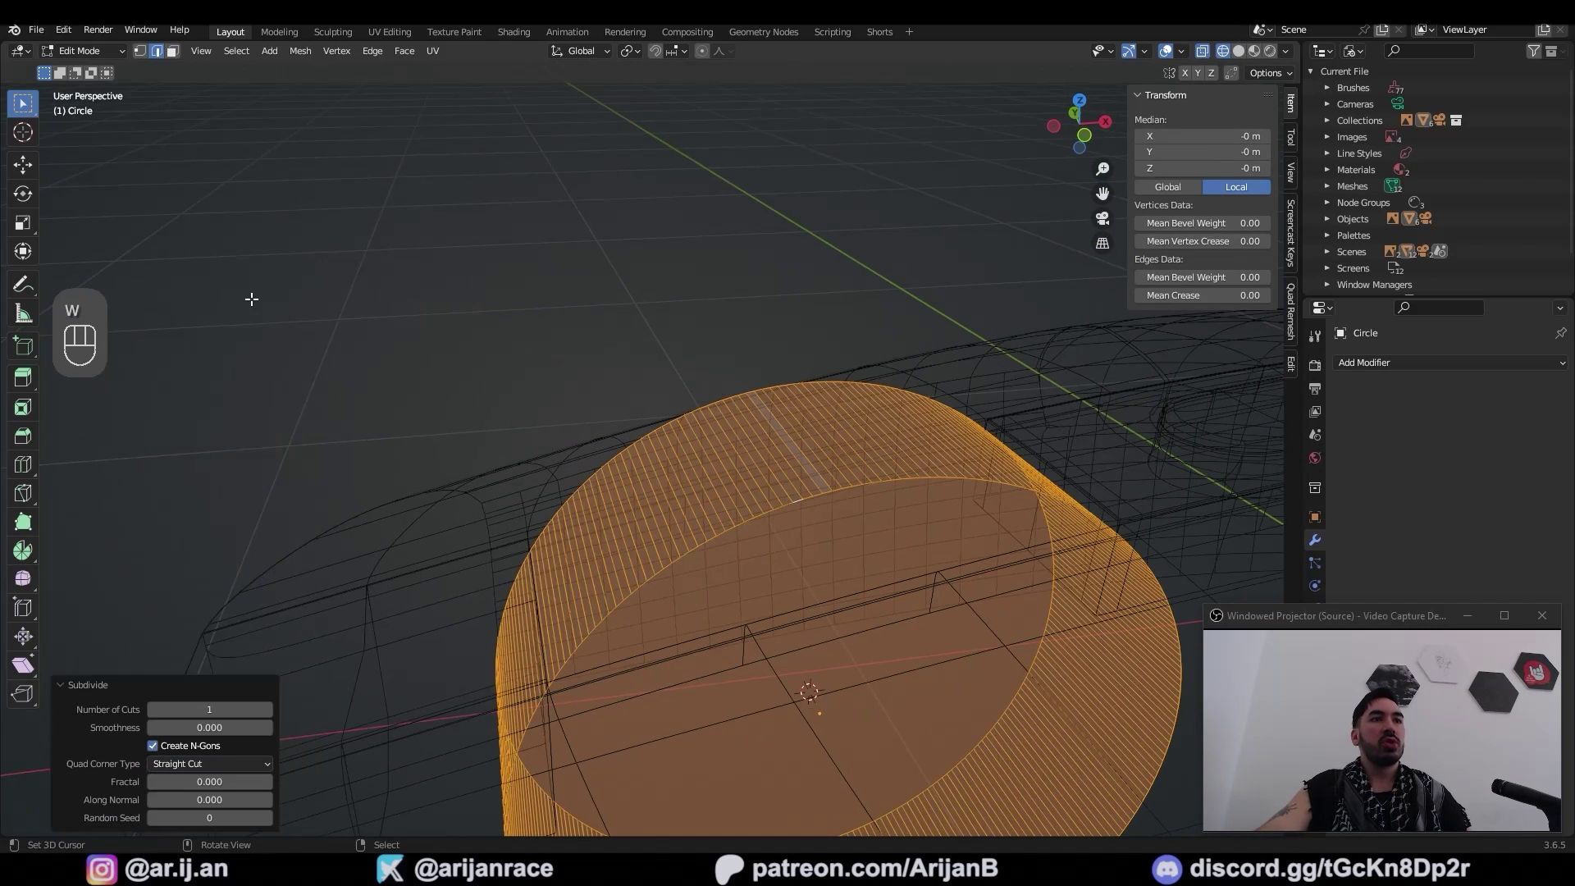
Subdivide the scroll-wheel cylinder with loop cuts and a bevel
key(w)
key(ctrl+z)
key(Tab)
key(ctrl+r)
key(ctrl+b)
Checker-deselect the rim faces and extrude them along normals into ridges
key(3)
drag(777, 320, 297, 208)
middle_click(644, 443)
key(alt+e)
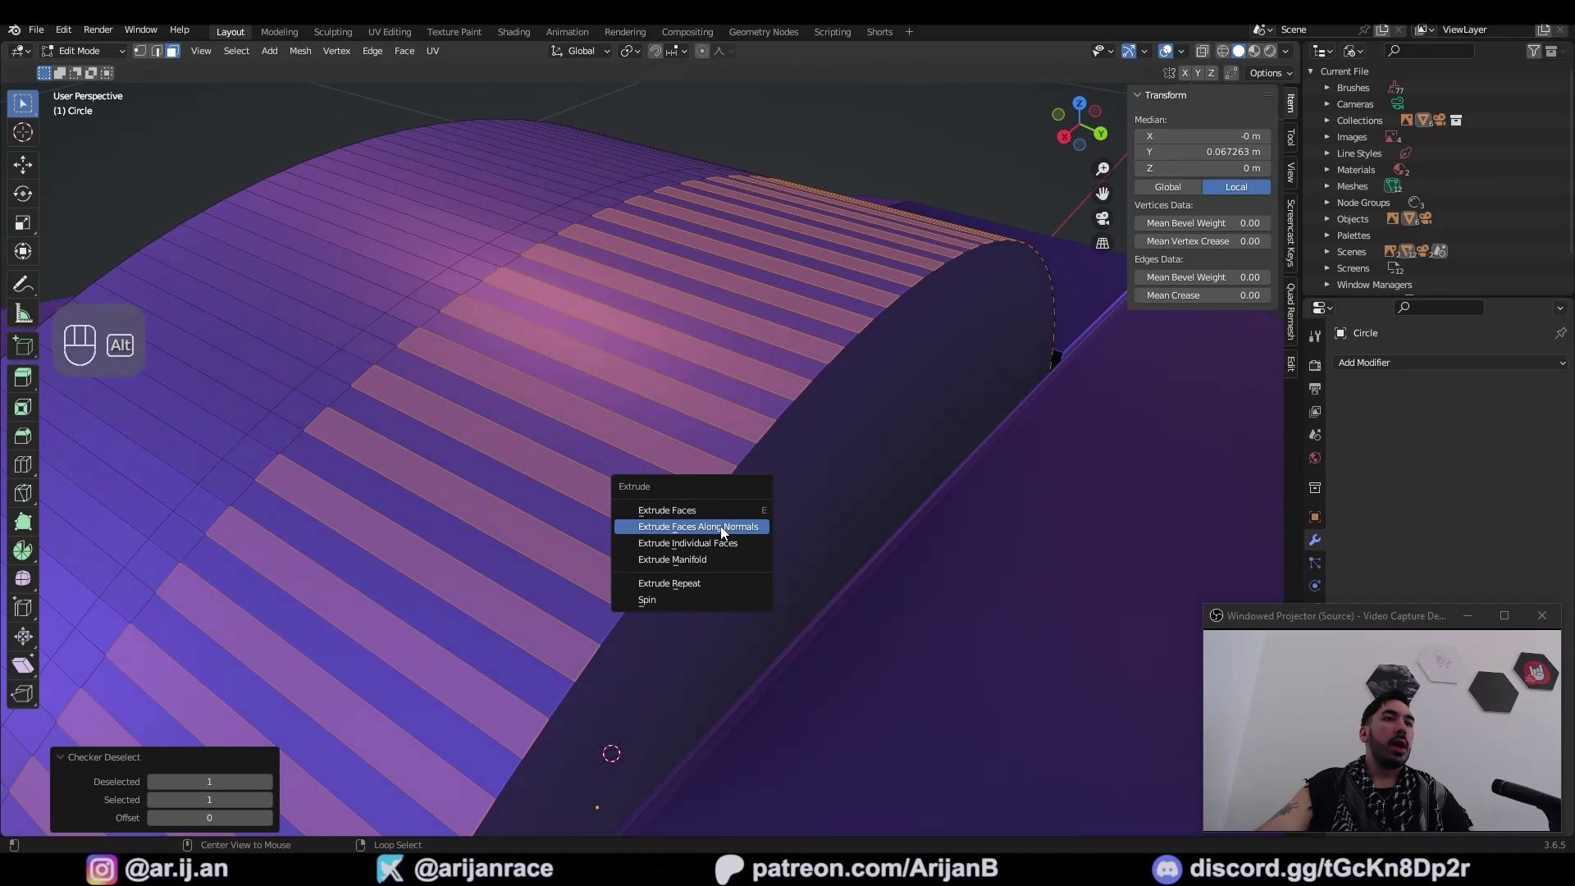
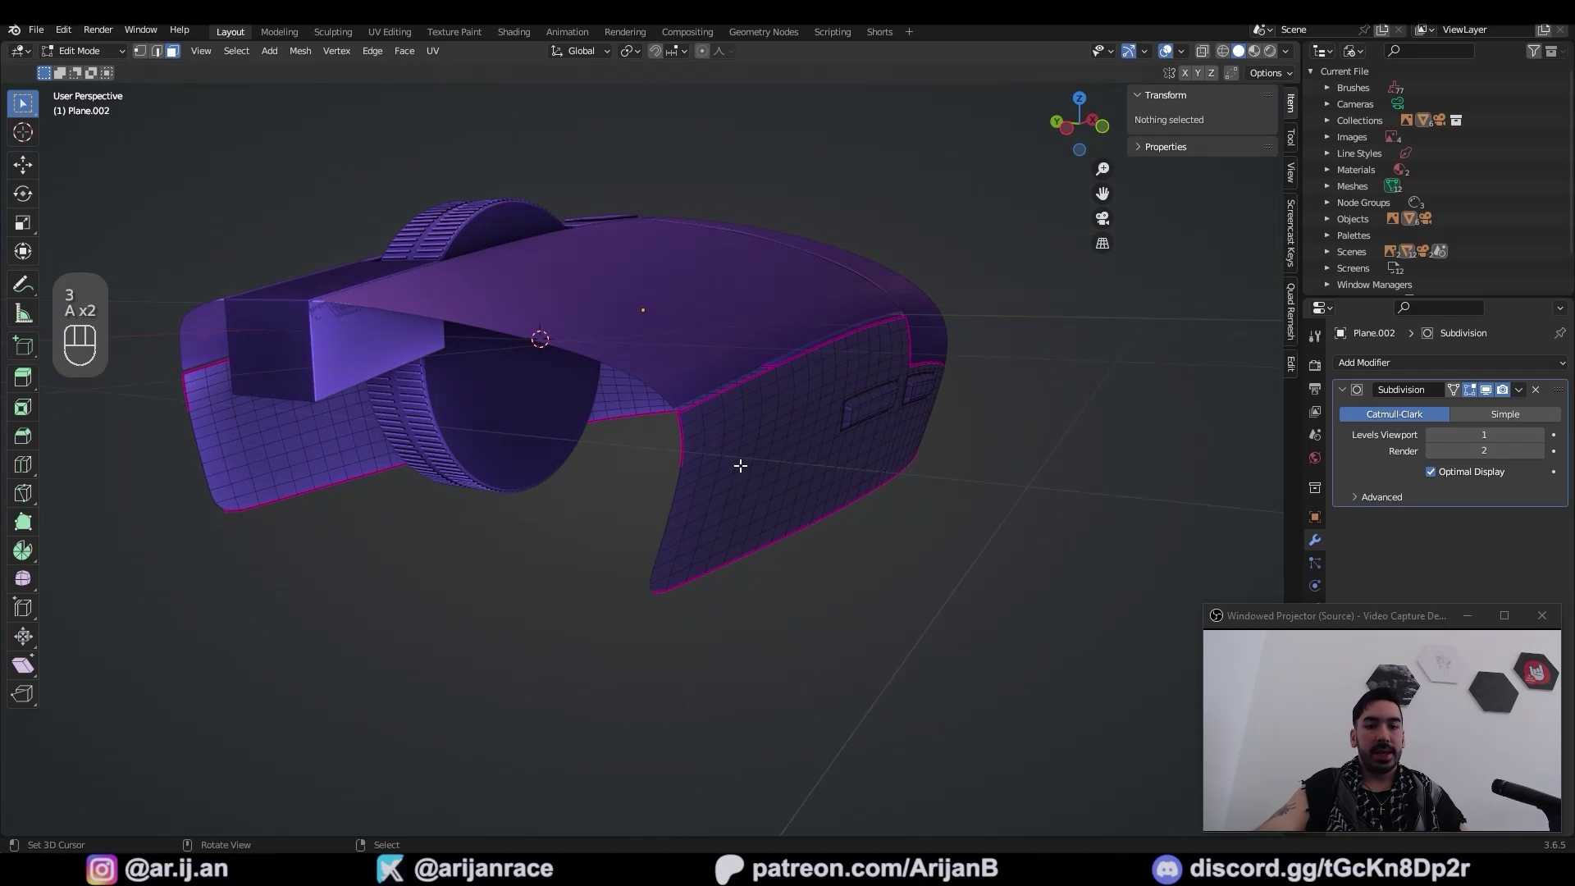
Extrude the shell's bottom edge loop downward to form the lower sides
key(k)
key(l)
key(e)
key(alt+s)
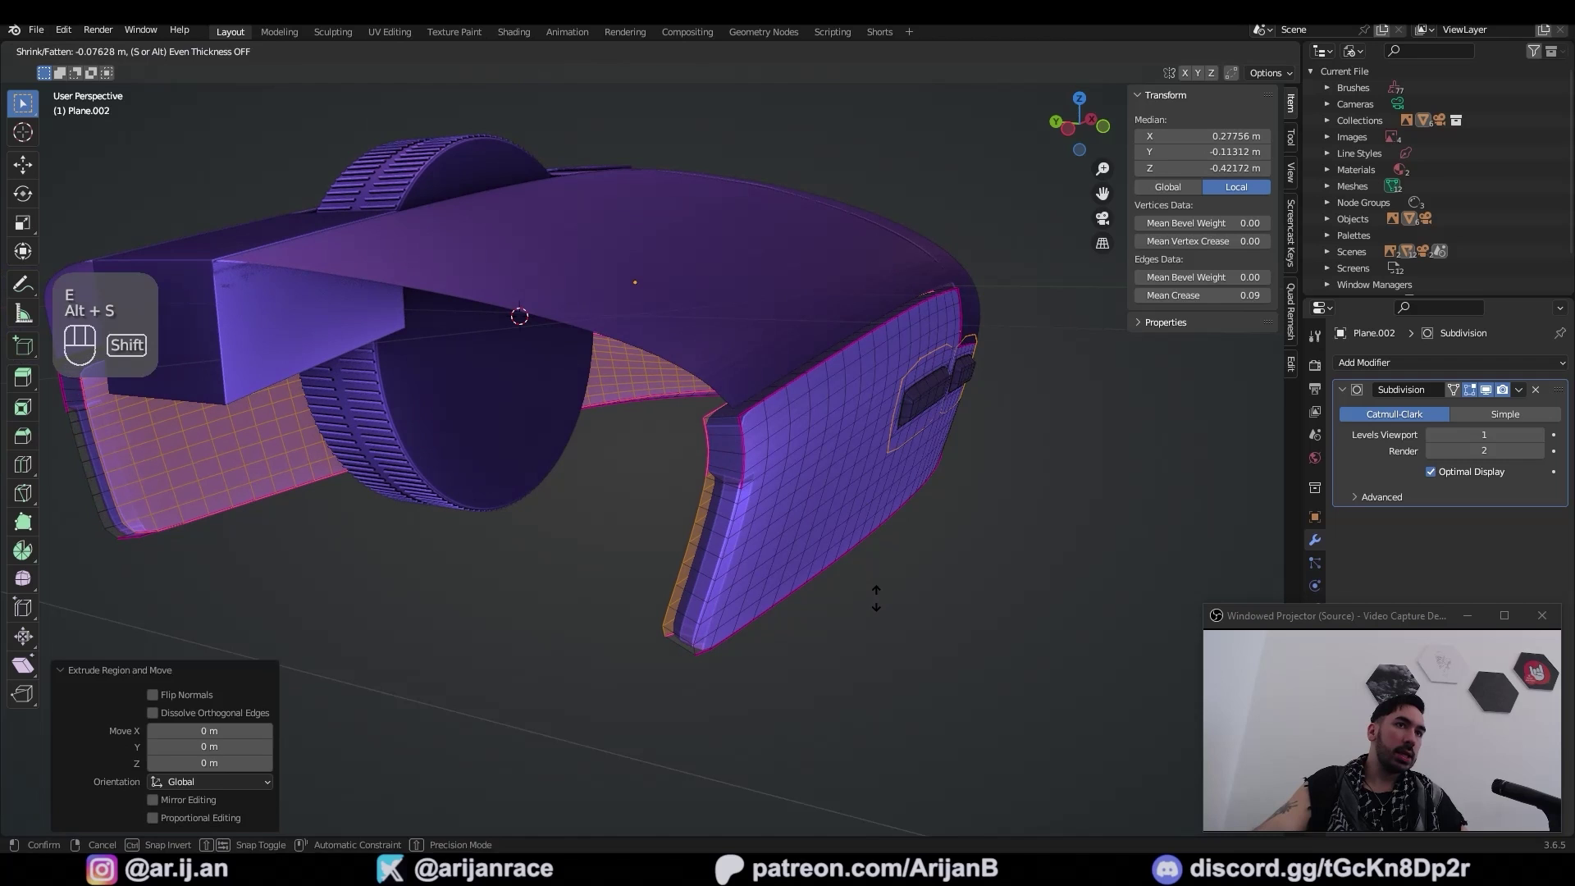
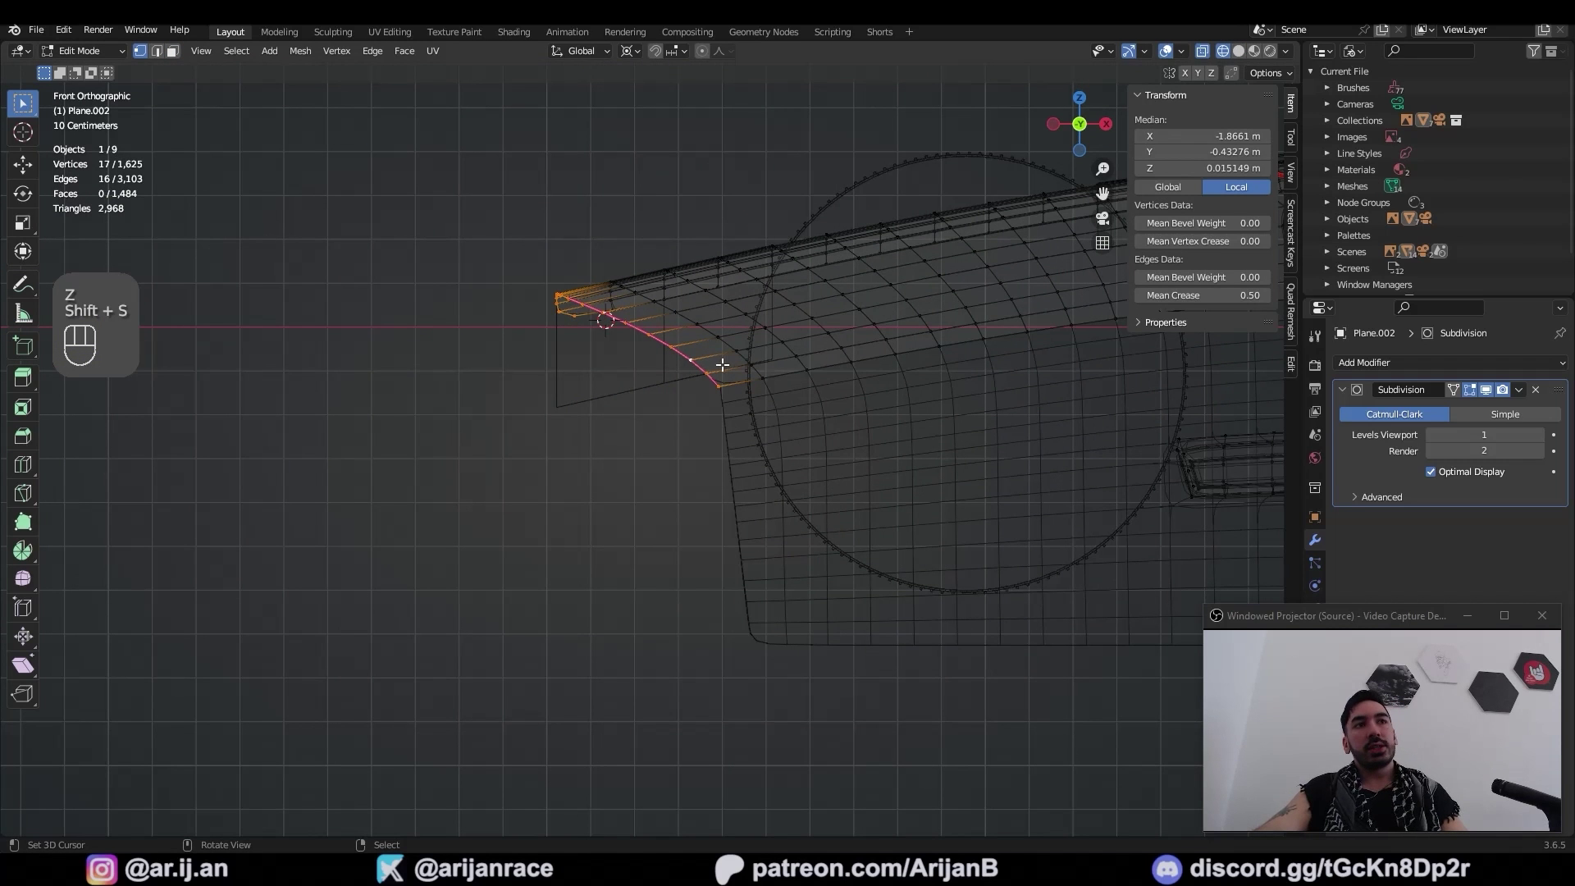
key(e)
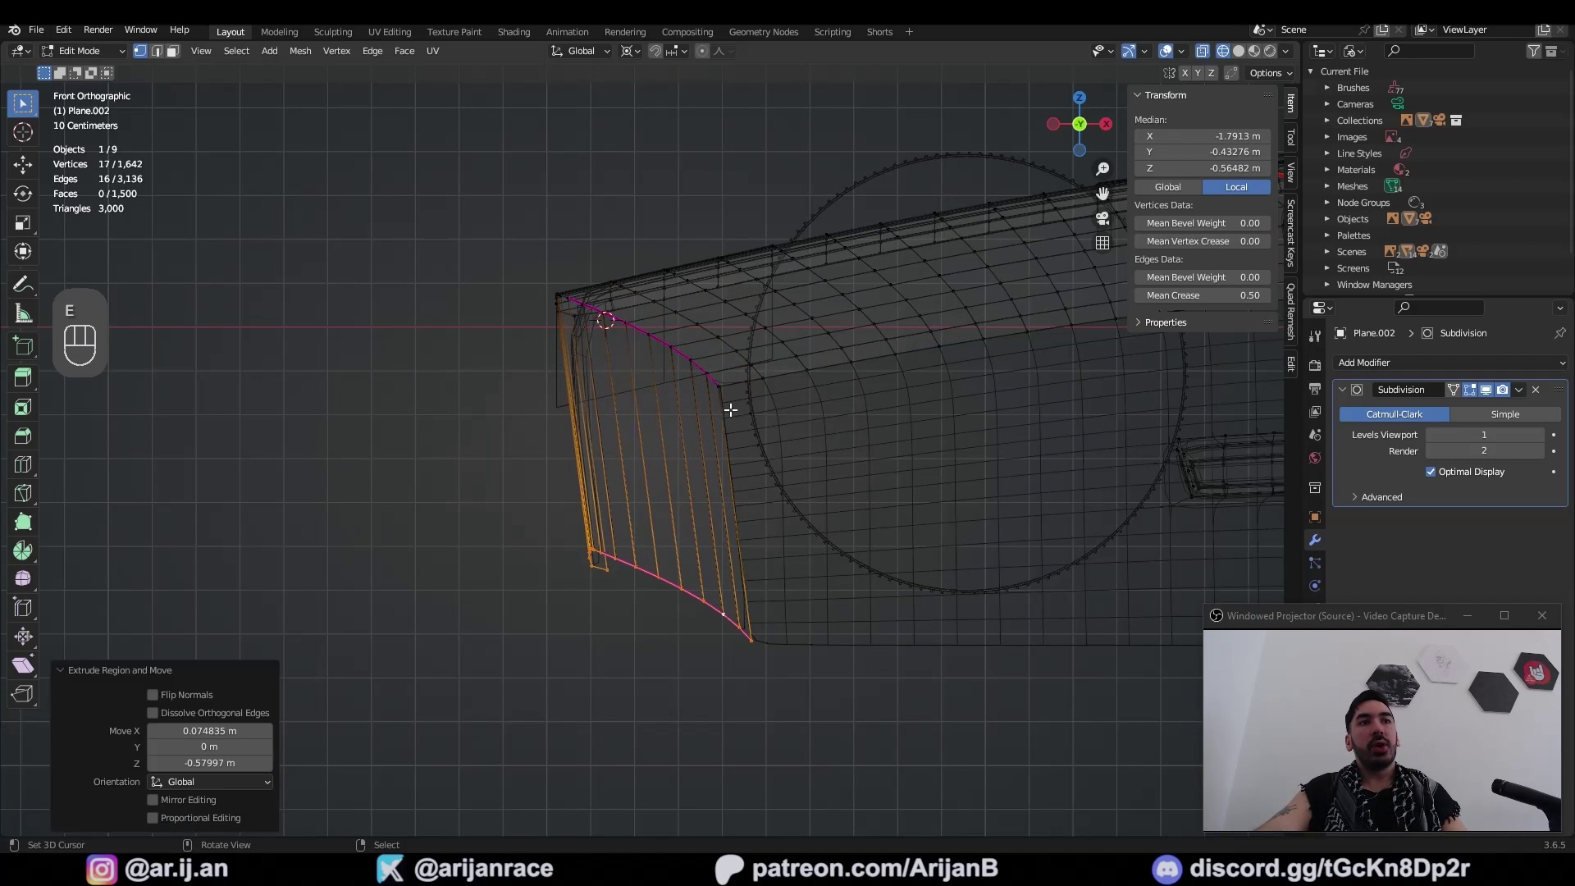
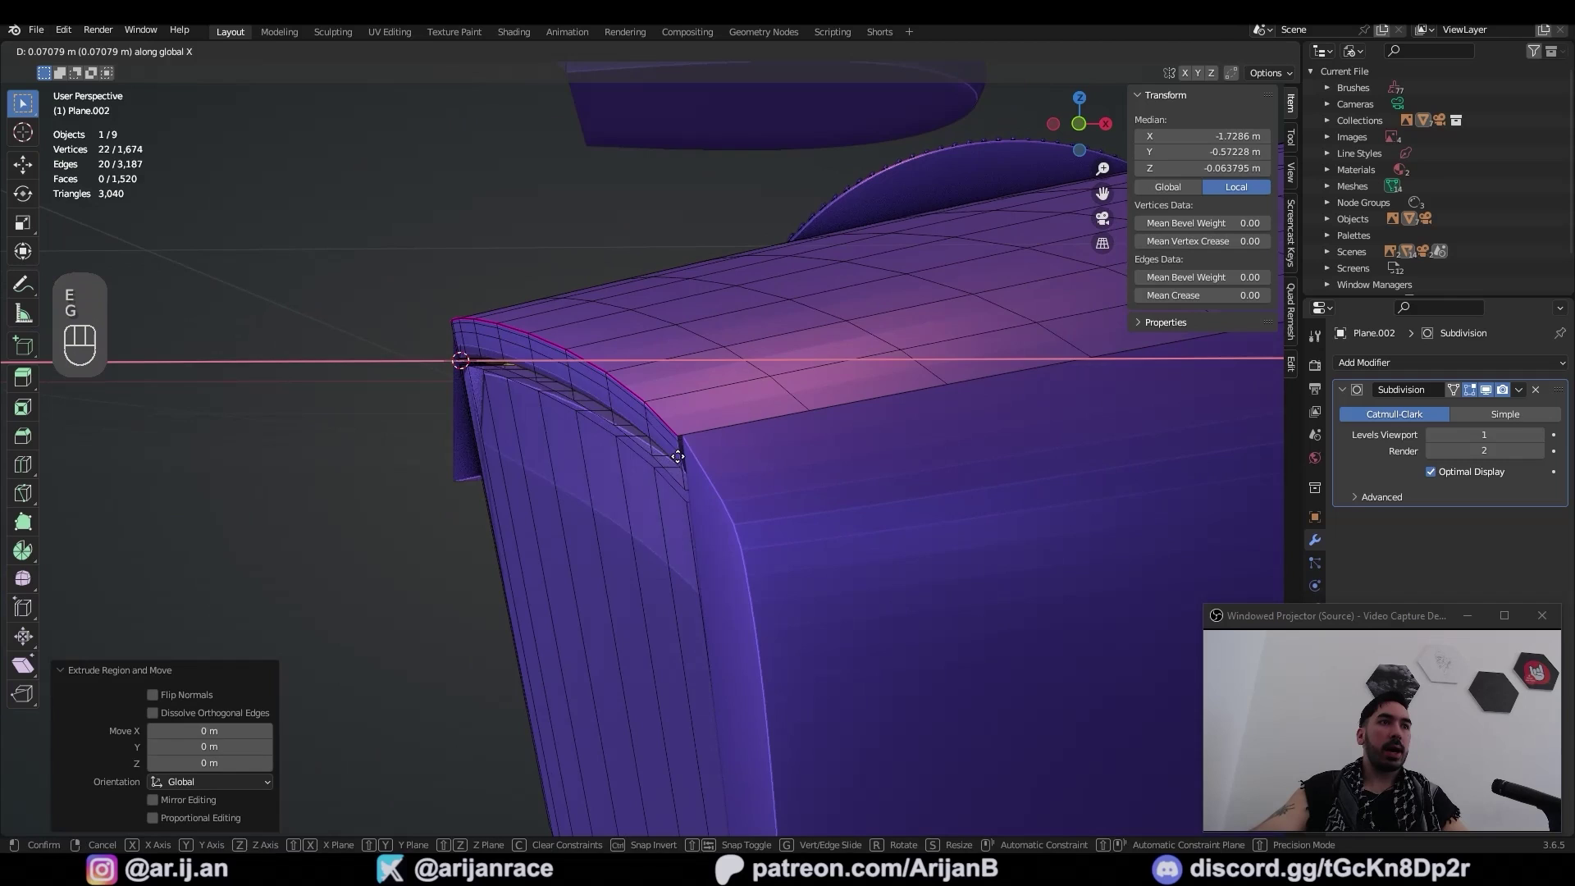
Bevel the new lower edge and adjust its values in front ortho view
key(ctrl+shift+b)
click(832, 618)
key(a)
click(844, 662)
middle_click(877, 663)
click(738, 446)
middle_click(833, 611)
key(a)
drag(794, 657, 813, 583)
middle_click(839, 663)
drag(787, 646, 810, 649)
click(857, 638)
click(860, 650)
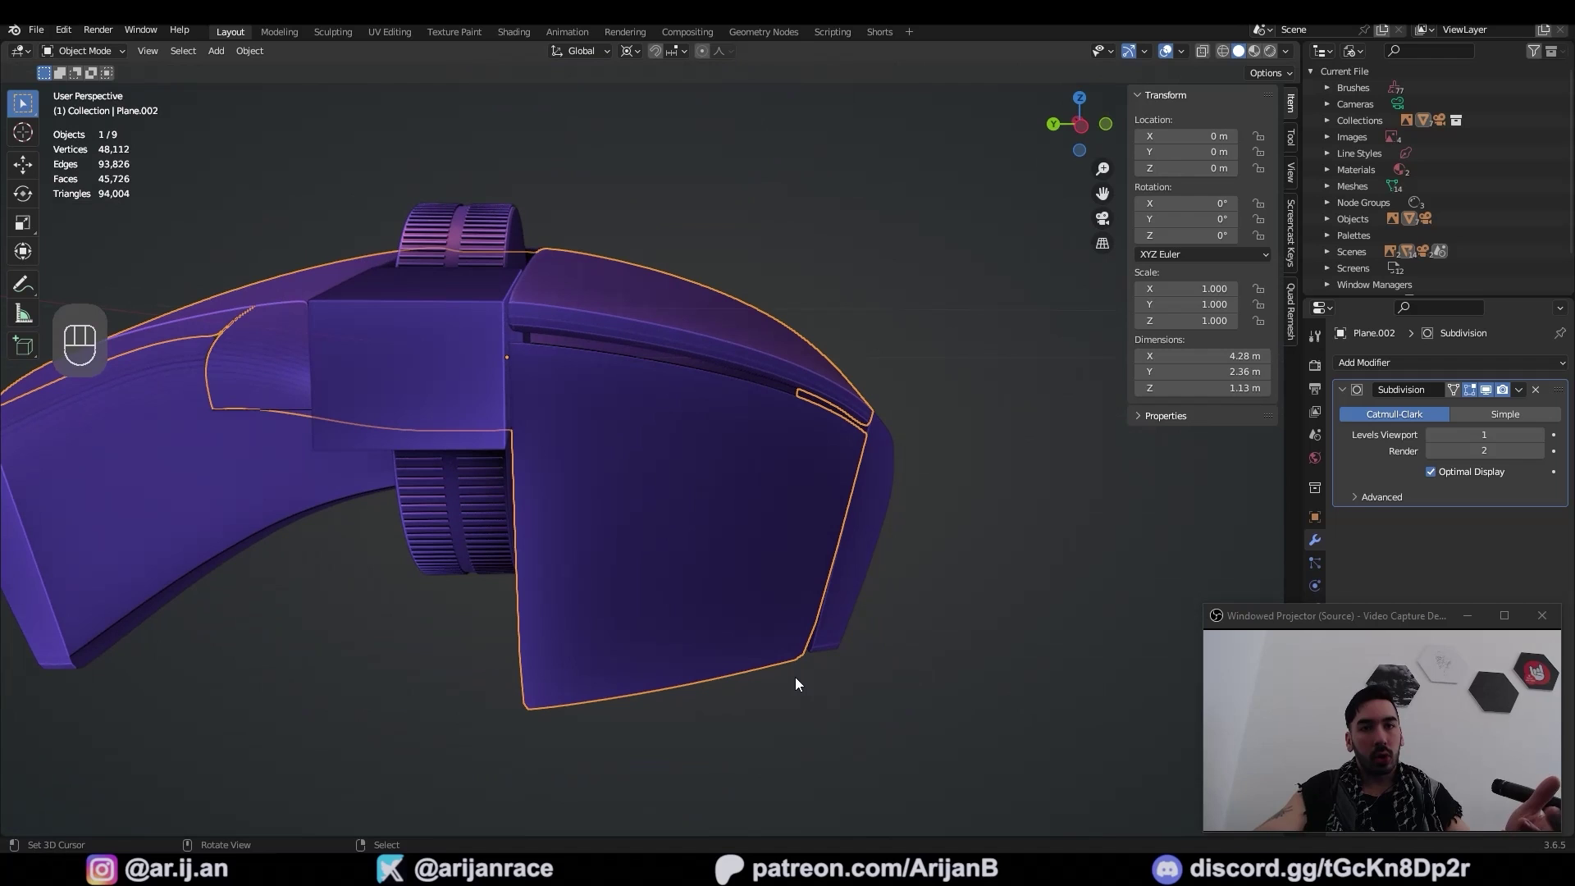
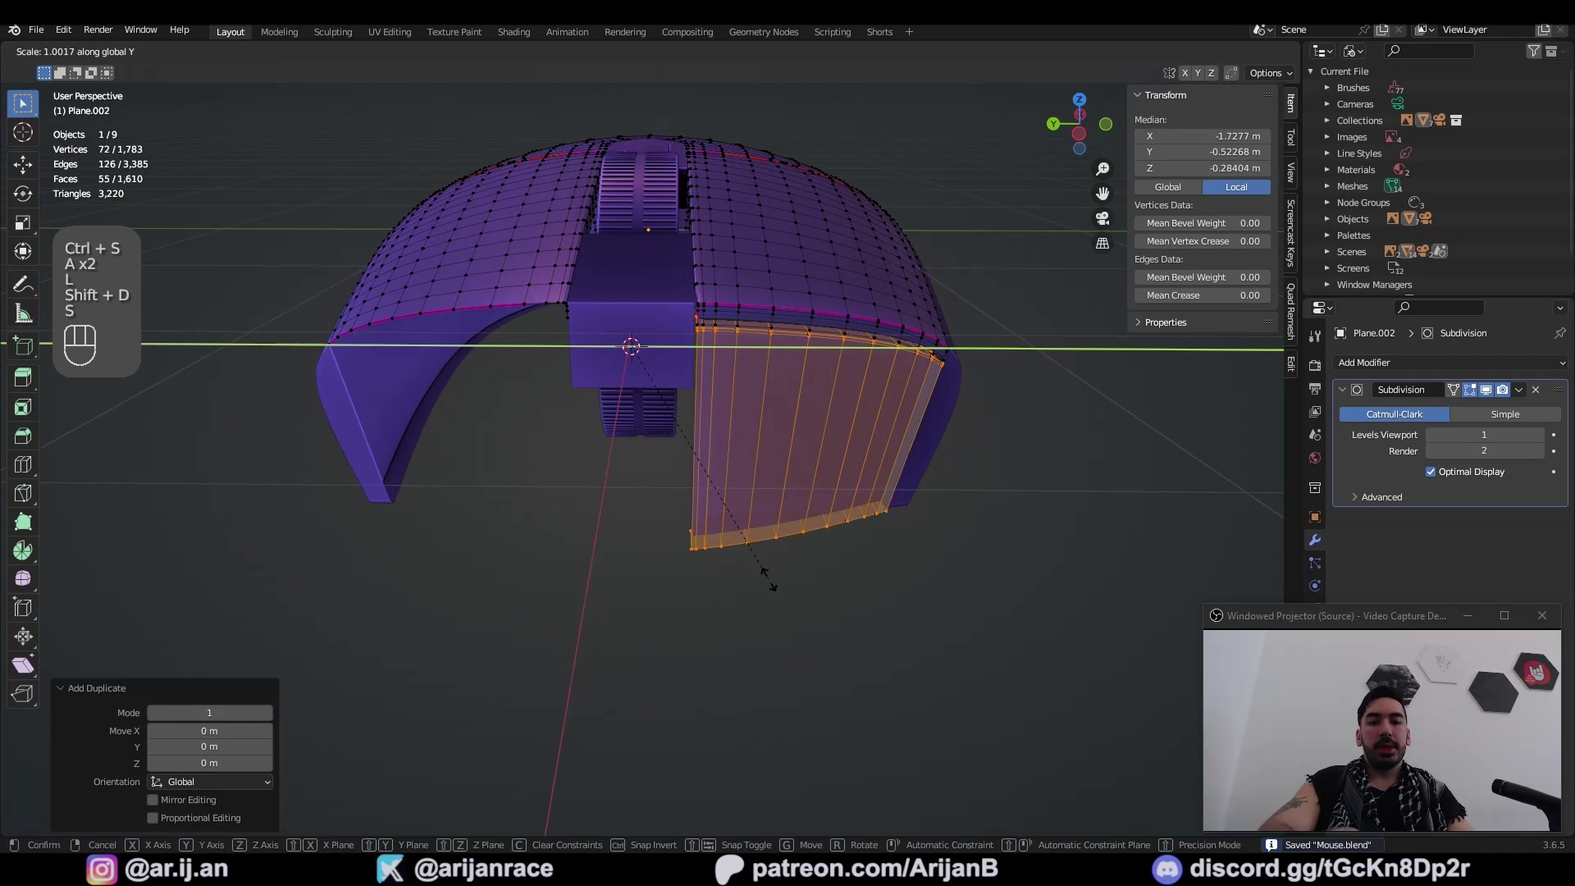
Recalculate normals and ready the duplicated panel for scaling
key(shift+n)
key(shift+s)
key(3)
key(2)
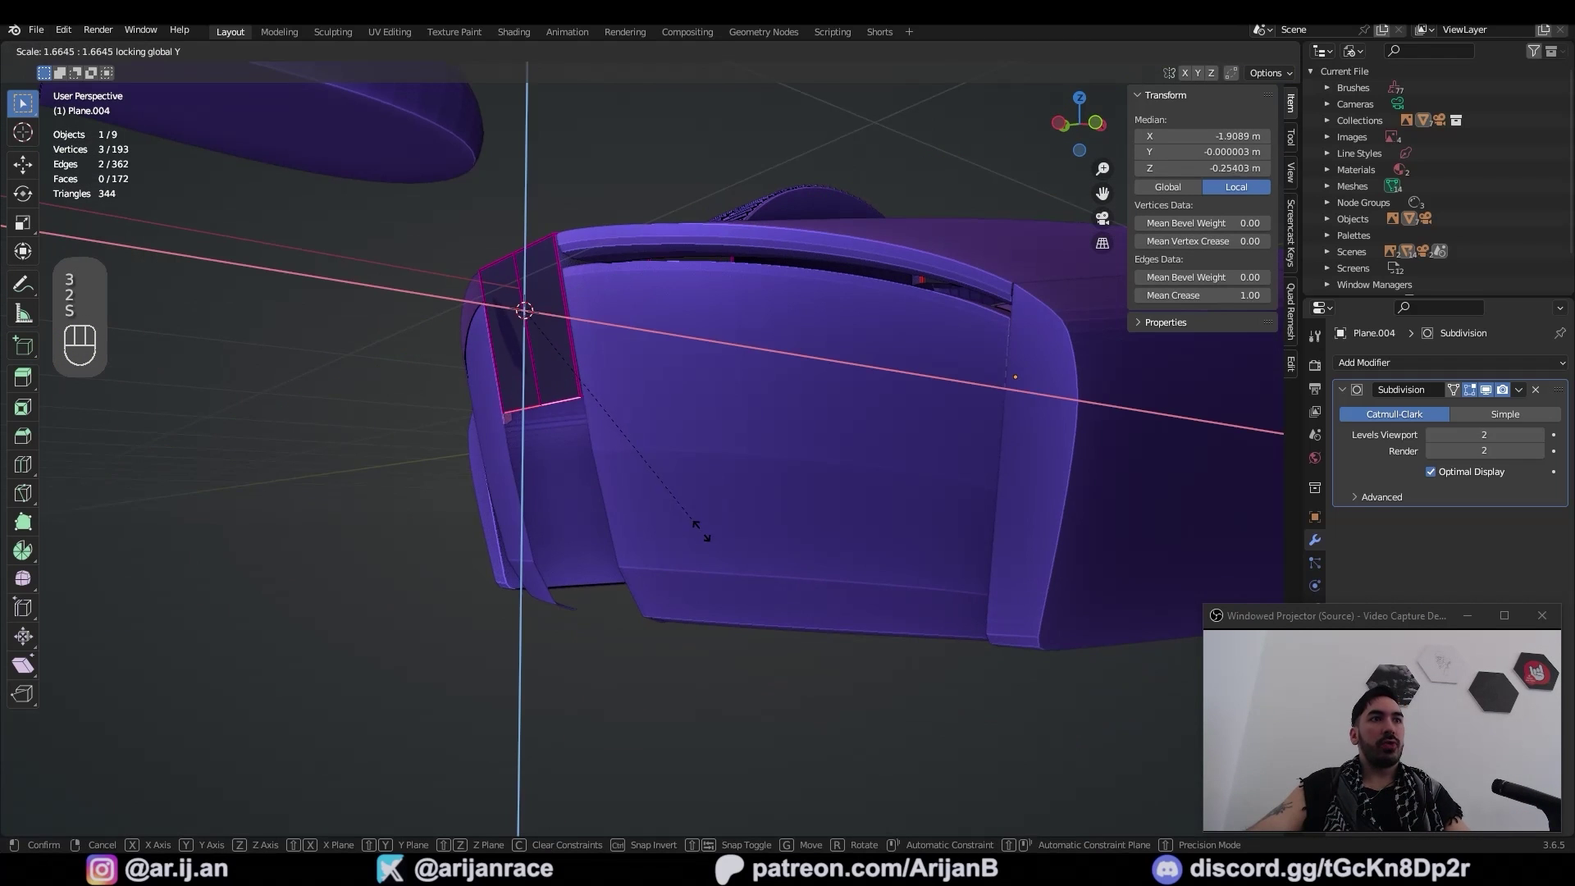
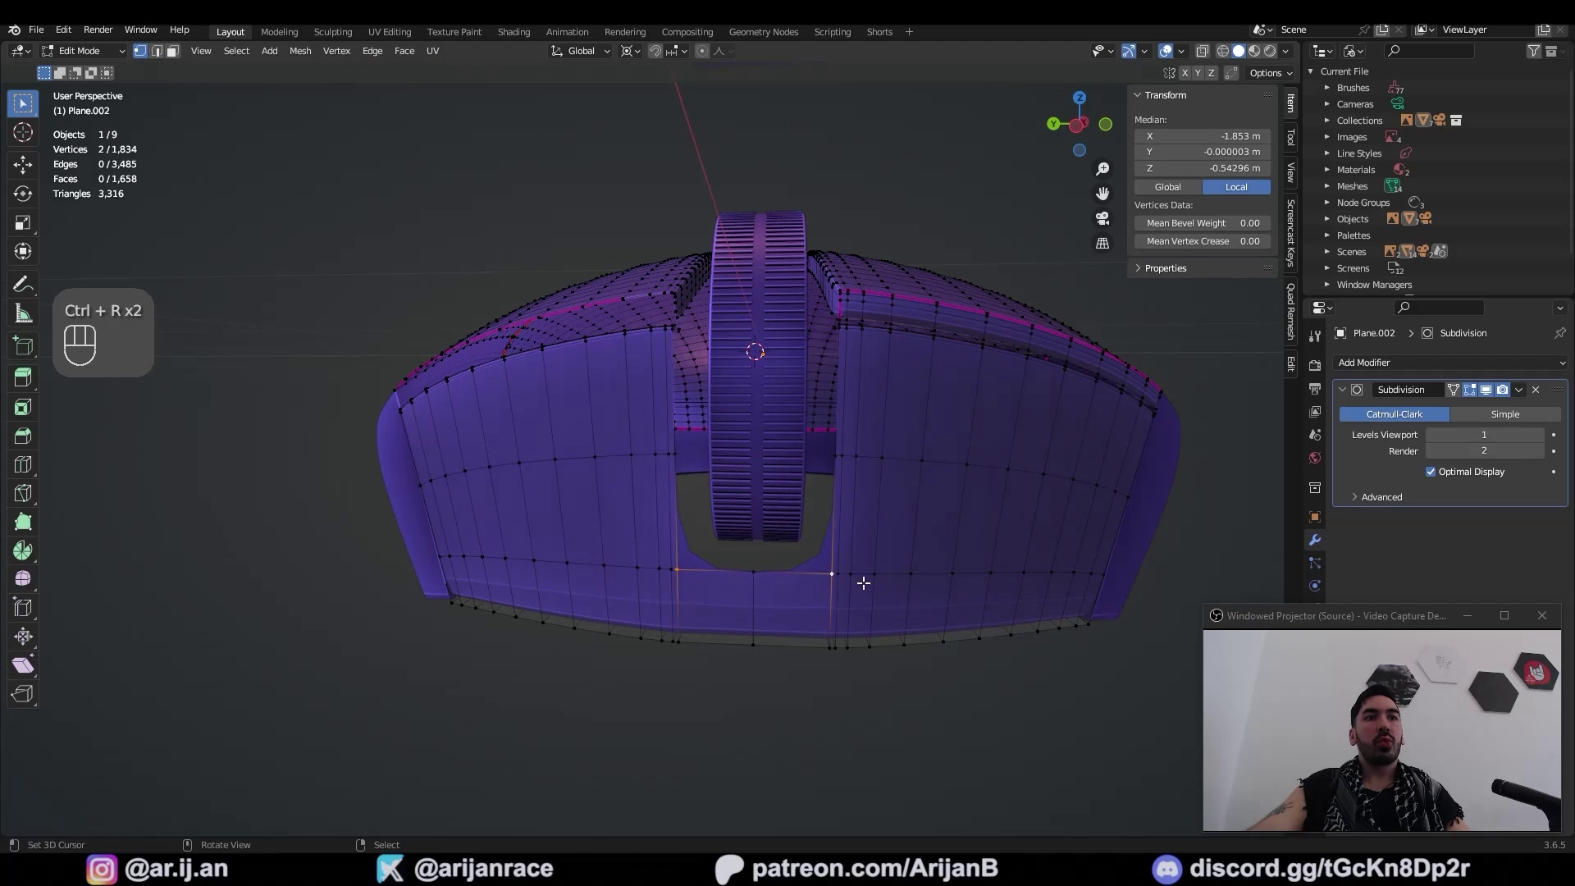
Inset the front faces to carve a notch below the scroll wheel
drag(855, 570, 835, 570)
click(632, 564)
key(g)
key(i)
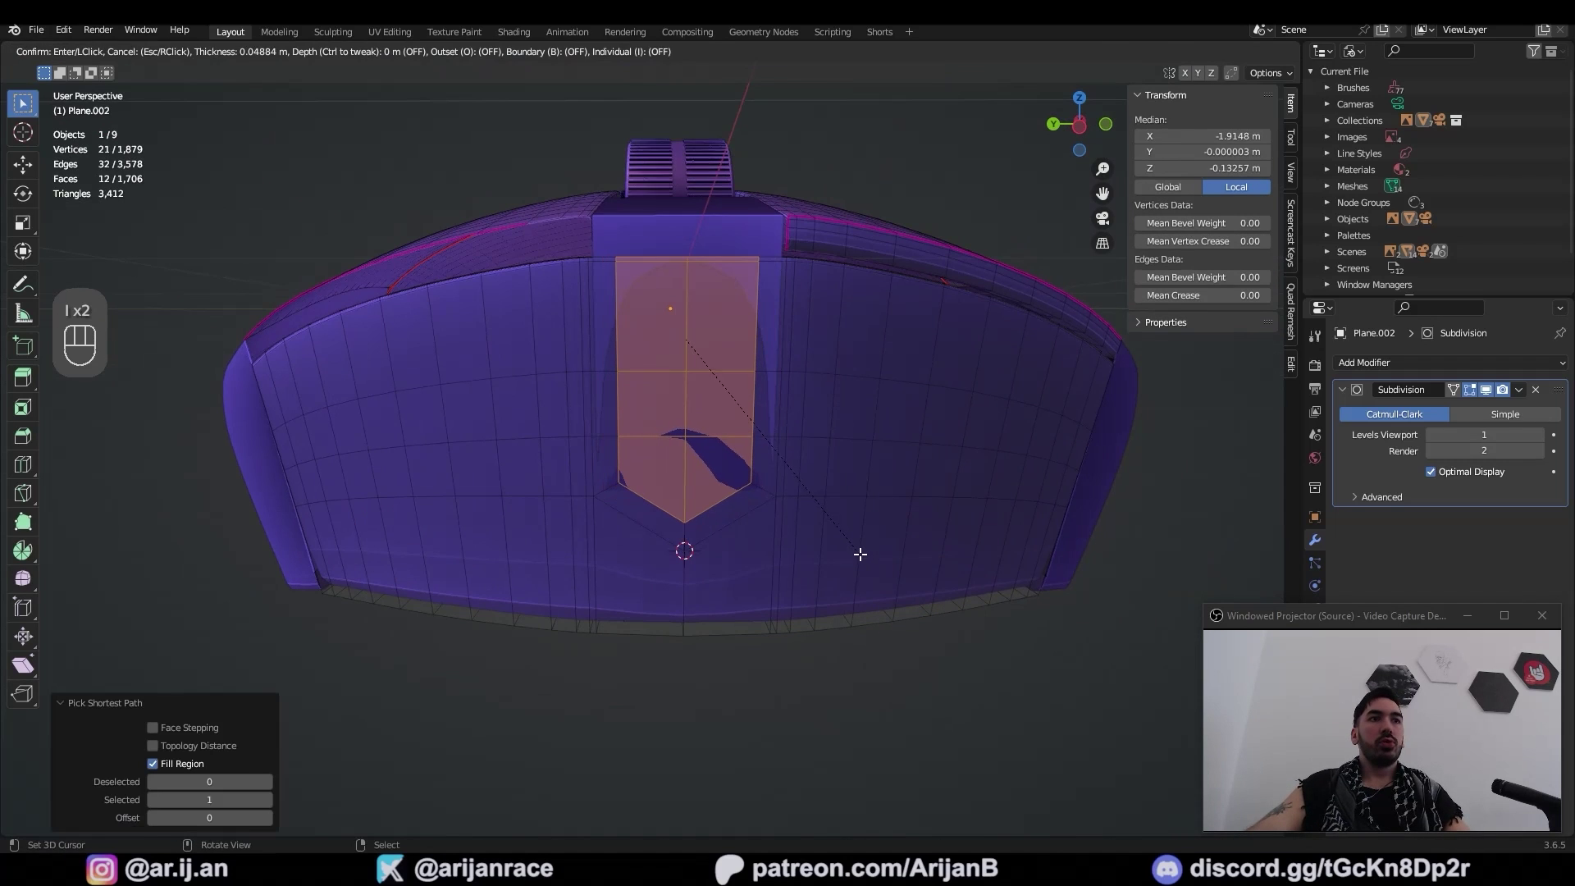
key(x)
key(Tab)
Inset the centre strip's lower faces on the button piece for the panel
click(694, 403)
middle_click(661, 460)
middle_click(589, 472)
middle_click(713, 496)
key(Tab)
drag(674, 476, 754, 488)
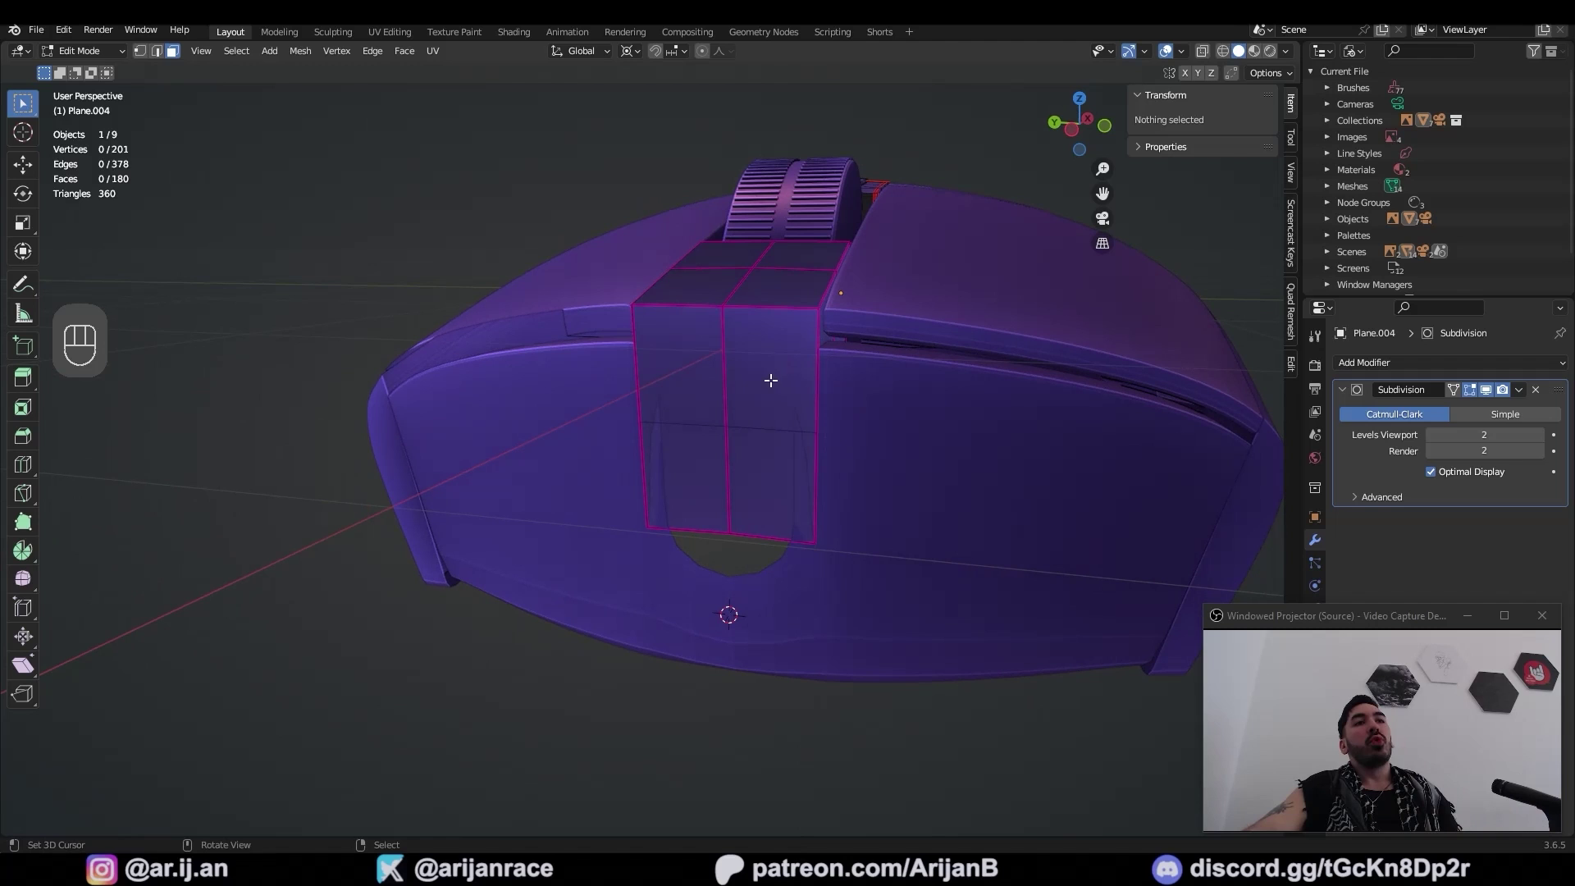
middle_click(610, 470)
drag(823, 460, 749, 449)
key(z)
key(i)
middle_click(901, 586)
key(i)
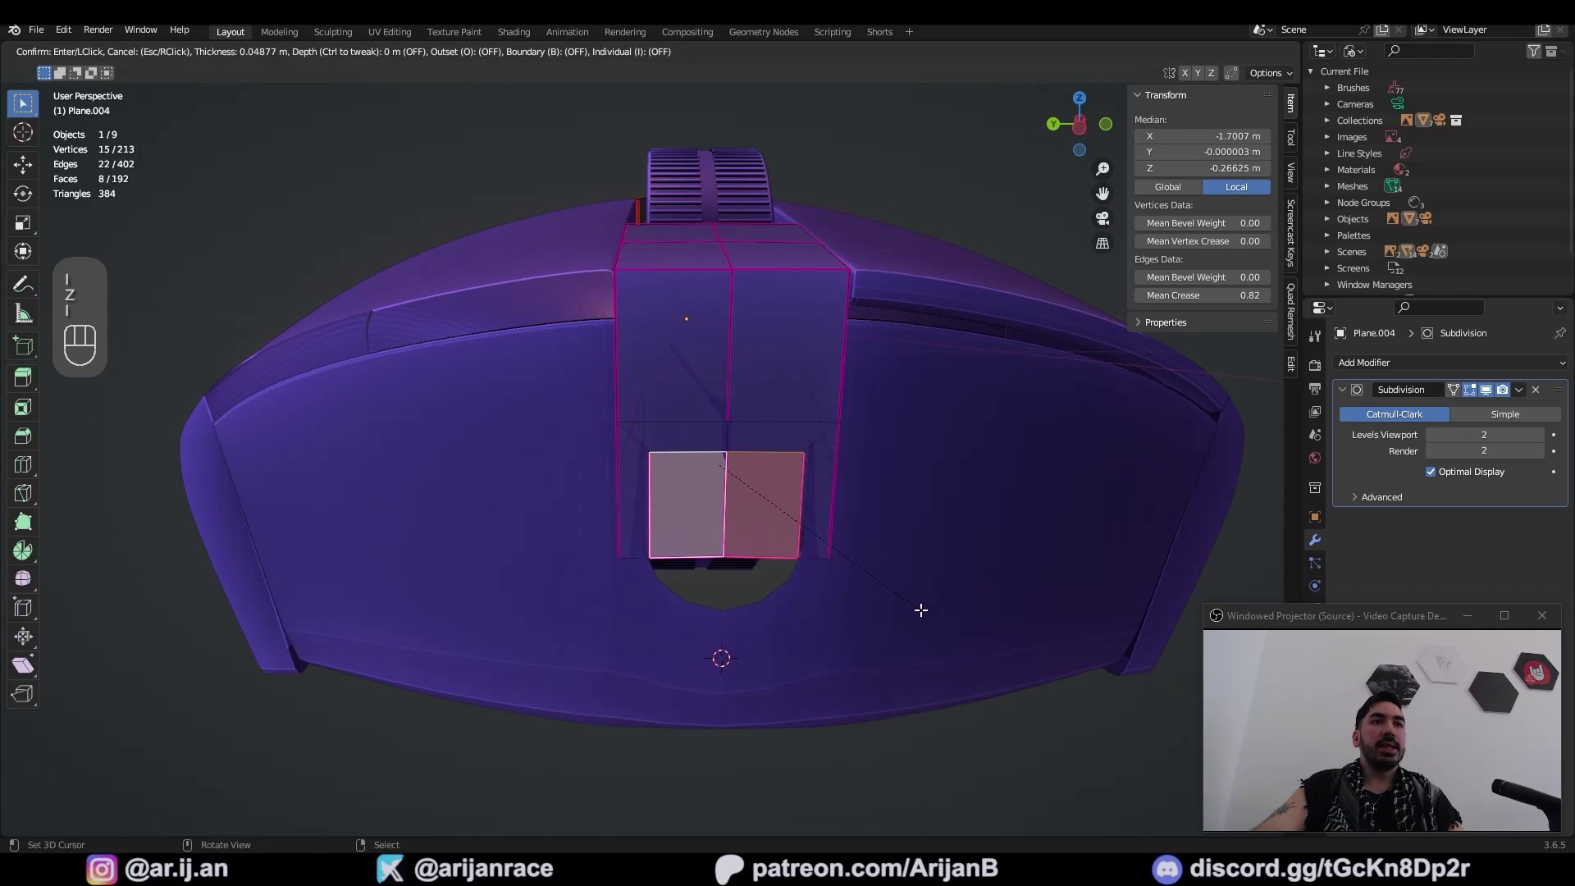
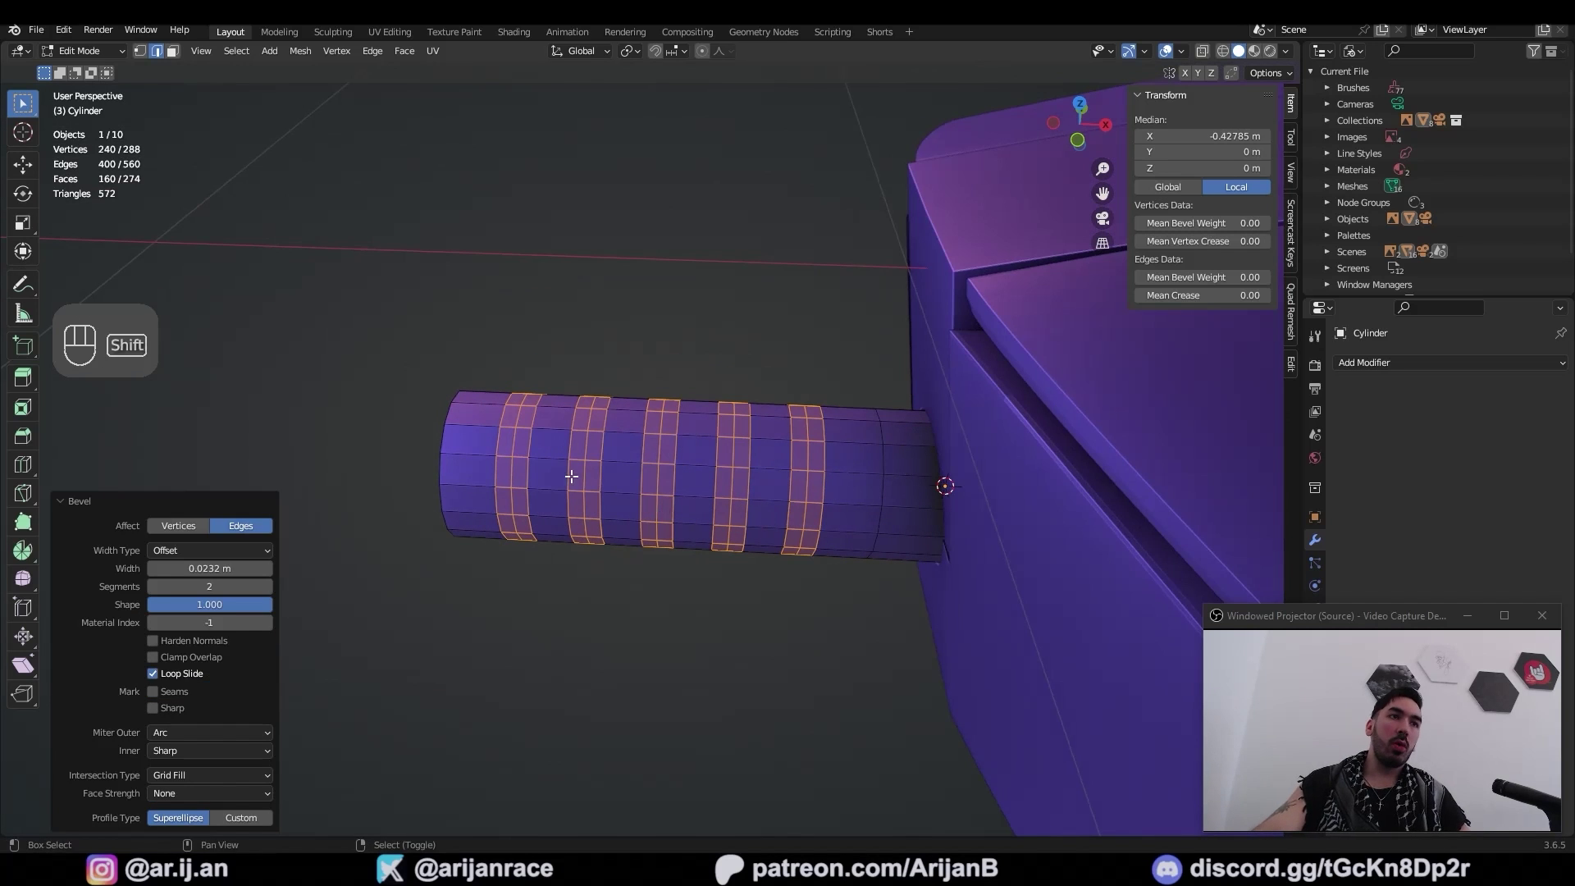
Box-select the connector's ring faces from top ortho view
key(KP_7)
middle_click(654, 466)
key(3)
key(b)
key(z)
key(a)
key(a)
Inset the rings and vertex-slide them (GG) to match the reference grooves
key(b)
key(b)
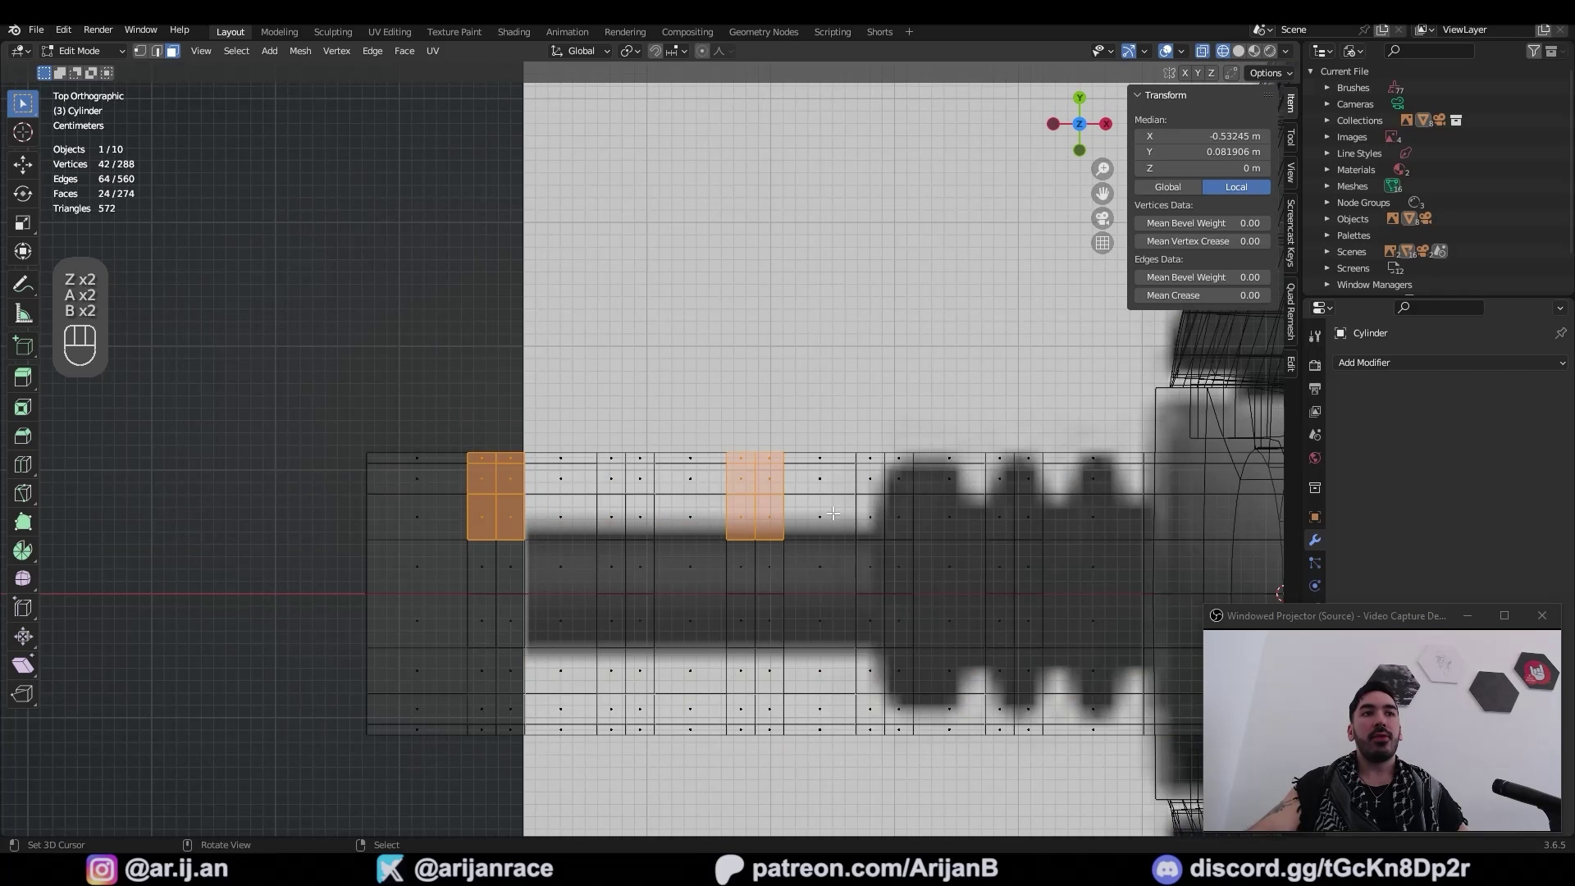
key(b)
key(b)
key(i)
key(c)
key(g)
key(g)
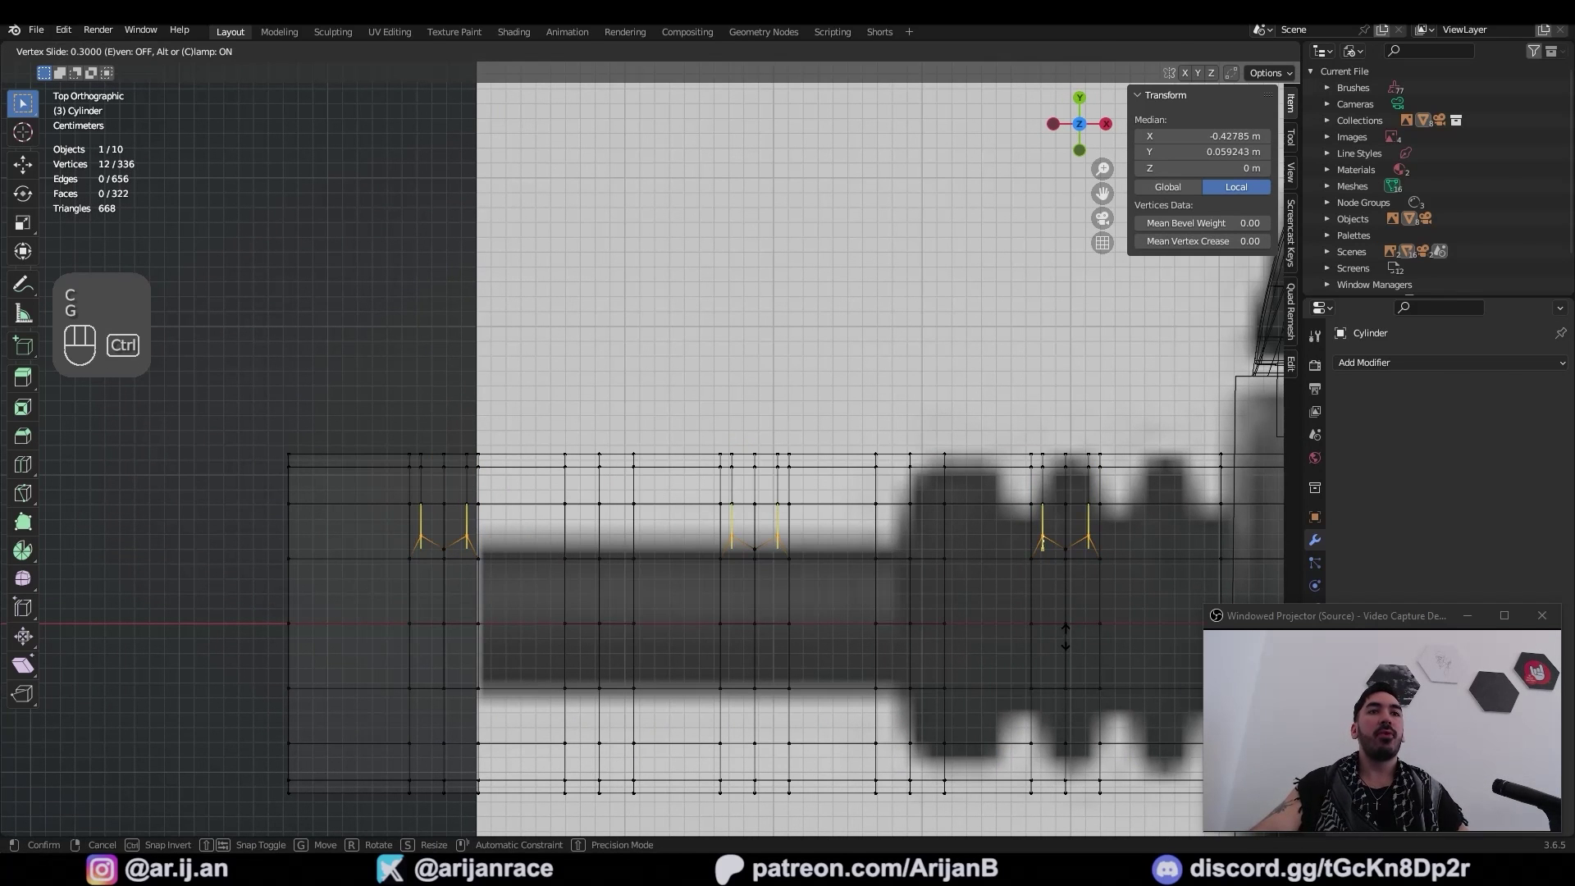
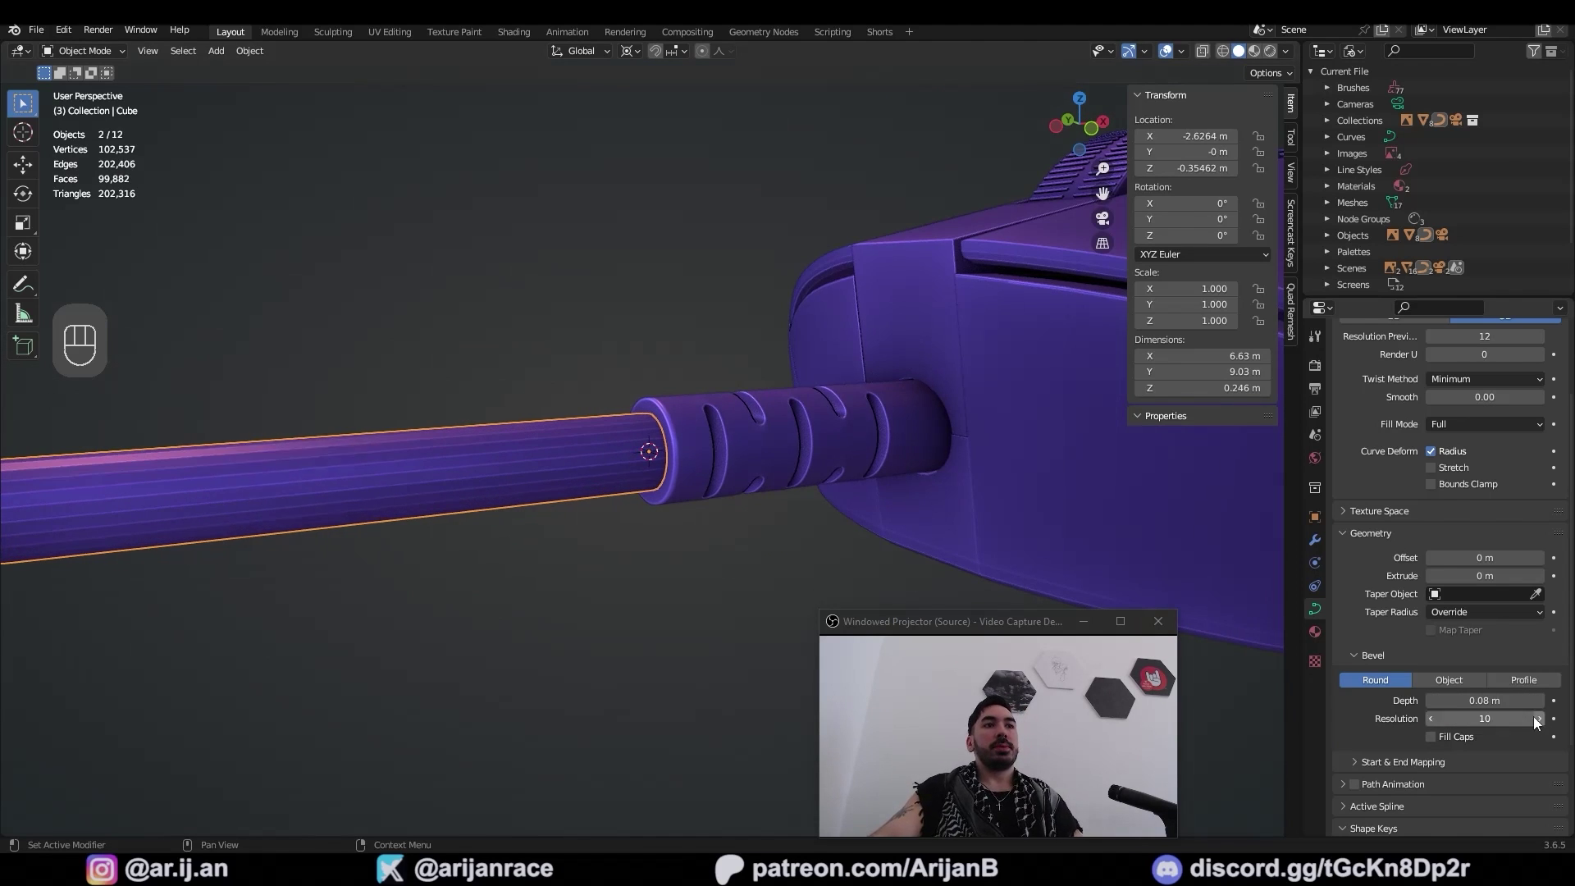
Save Mouse.blend and pull back to view the whole mouse with its cable
key(a)
key(a)
middle_click(625, 452)
key(ctrl+p)
key(x)
key(Tab)
key(z)
key(ctrl+s)
key(a)
drag(839, 508, 752, 485)
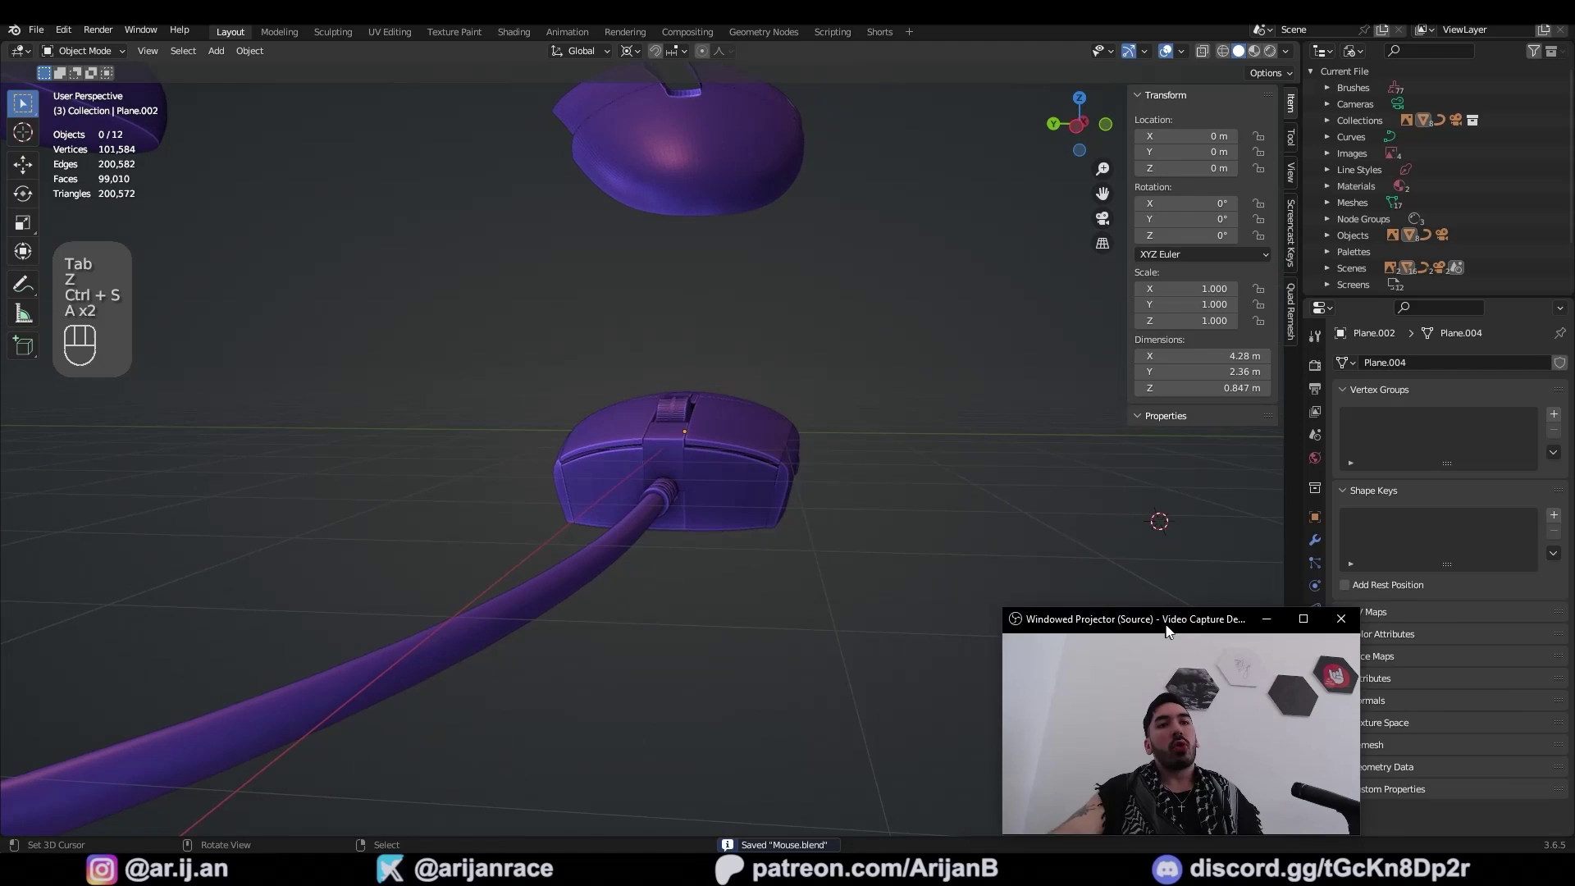
middle_click(606, 543)
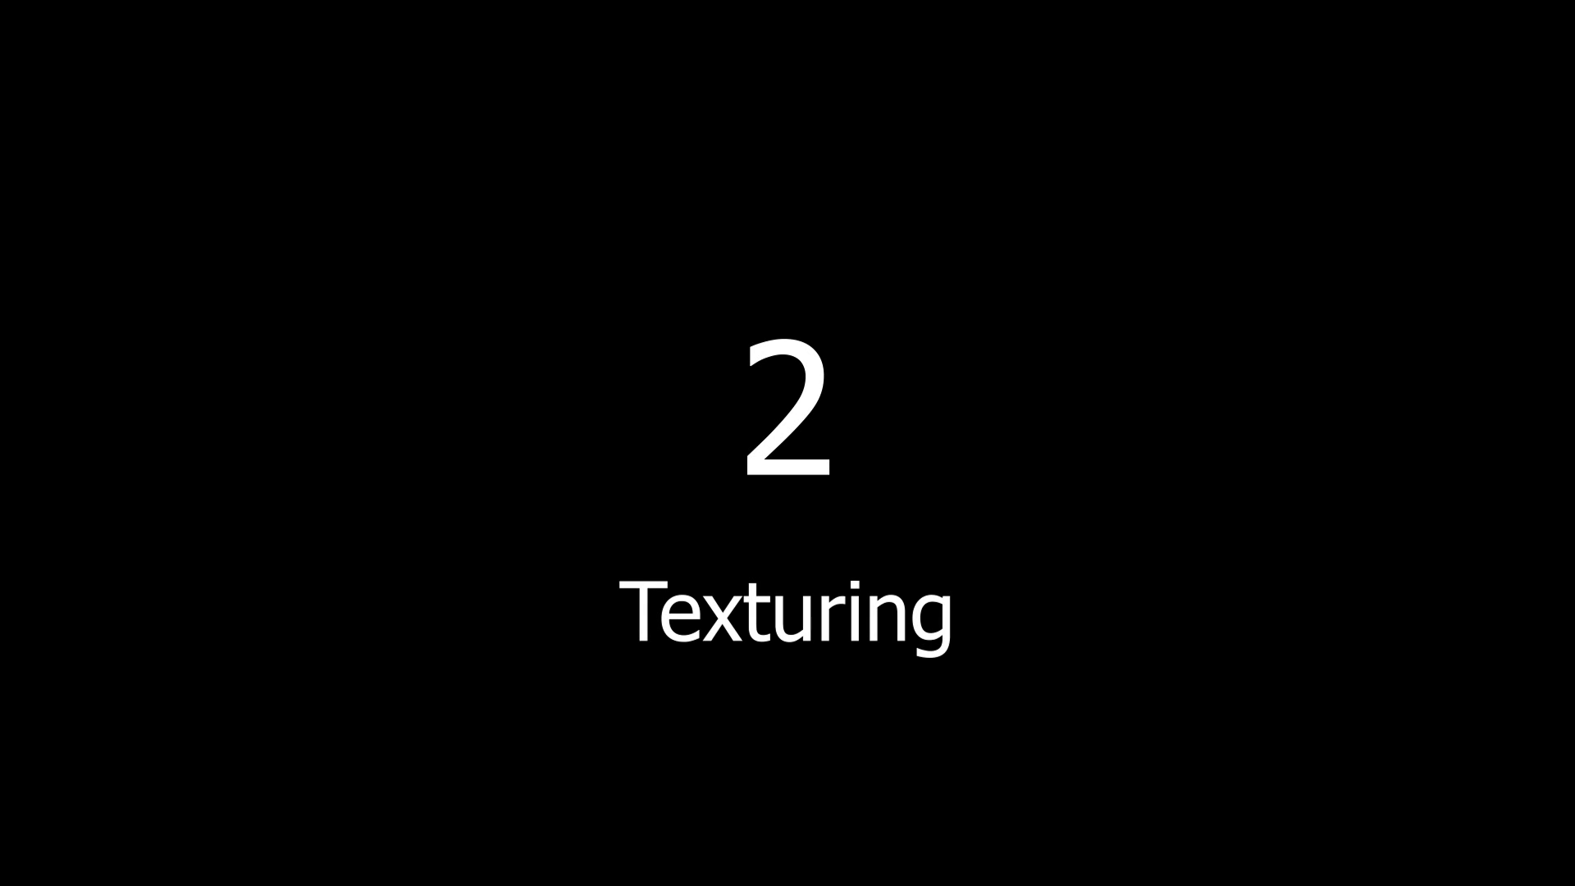
Orbit around the finished mouse model to review it from the top and side
drag(914, 515, 962, 499)
drag(715, 494, 803, 484)
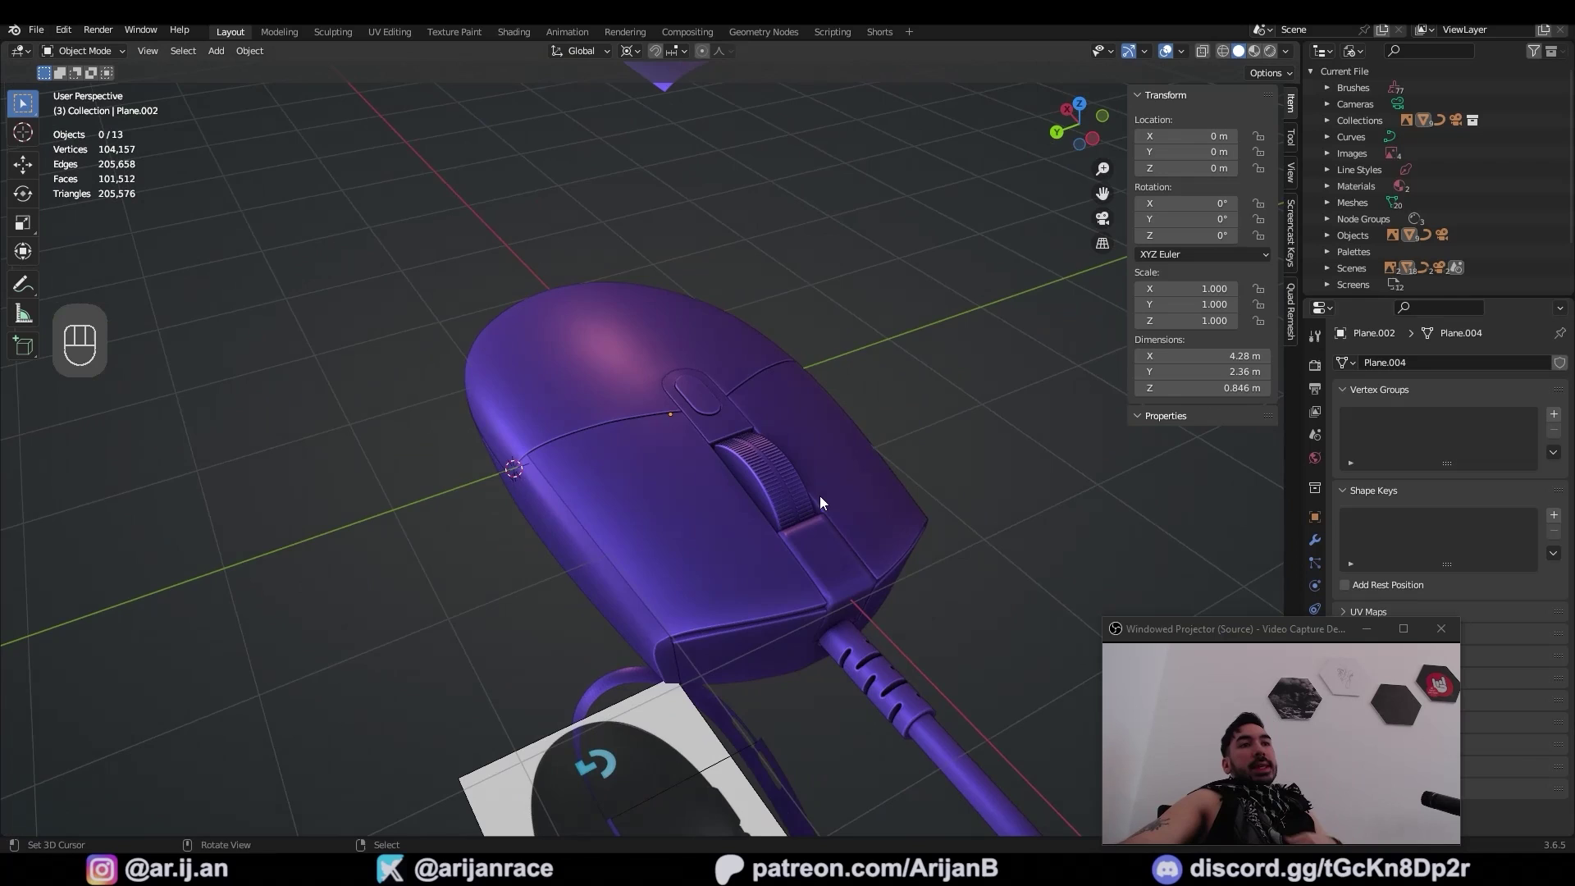
drag(799, 500, 877, 505)
middle_click(919, 395)
middle_click(872, 432)
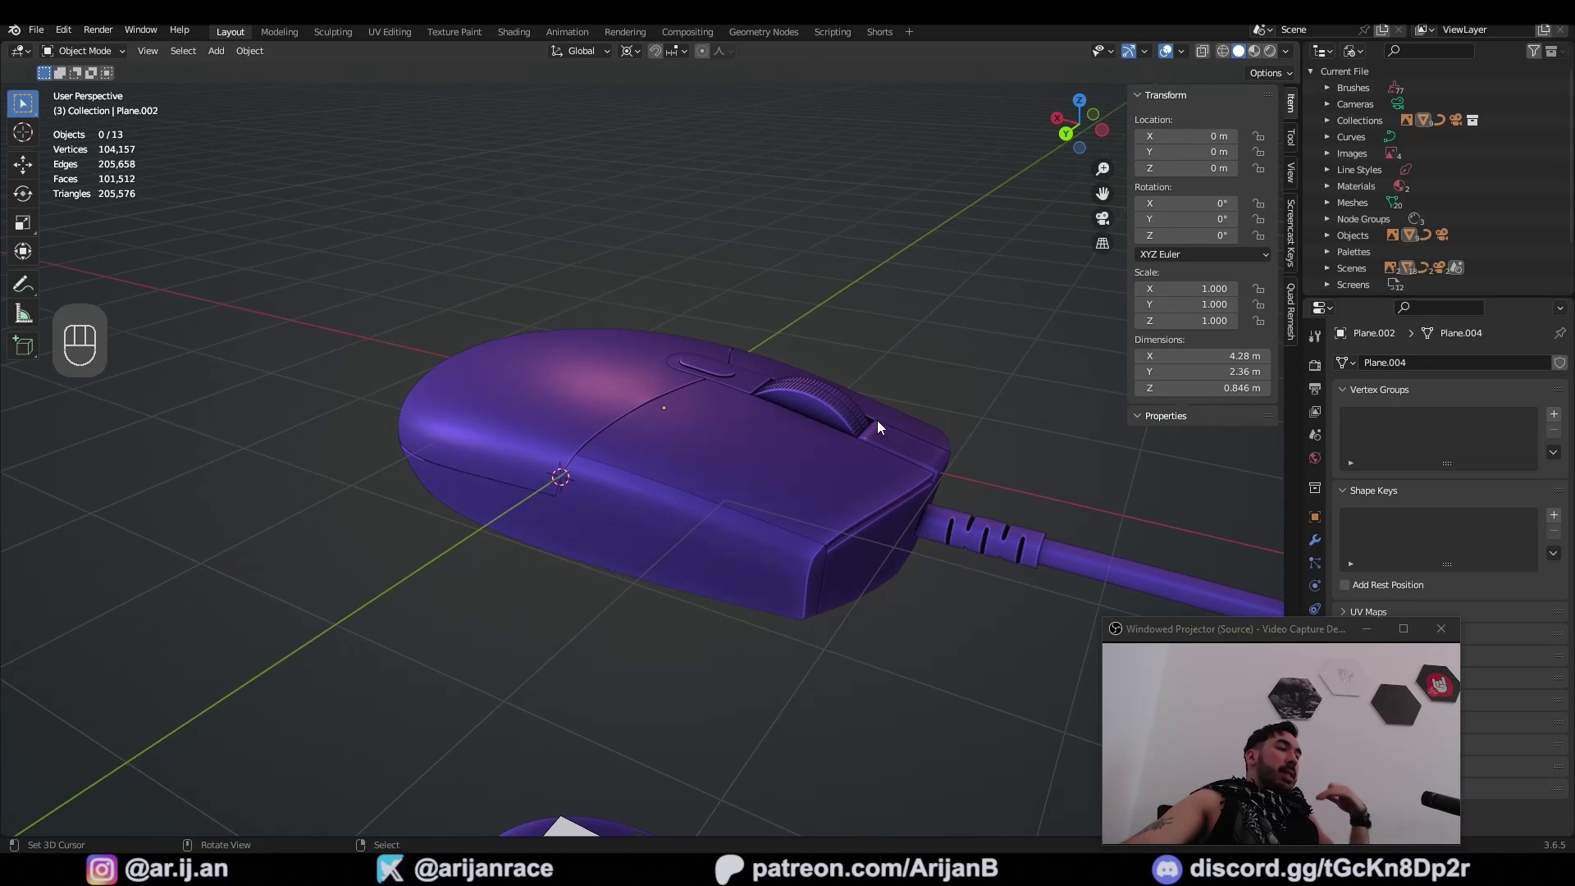
middle_click(902, 456)
drag(554, 418, 700, 452)
Select the mouse's main body shell and frame it in the viewport ready for its material
middle_click(560, 527)
click(691, 525)
drag(721, 520, 772, 533)
drag(837, 566, 902, 468)
drag(850, 545, 830, 607)
middle_click(830, 607)
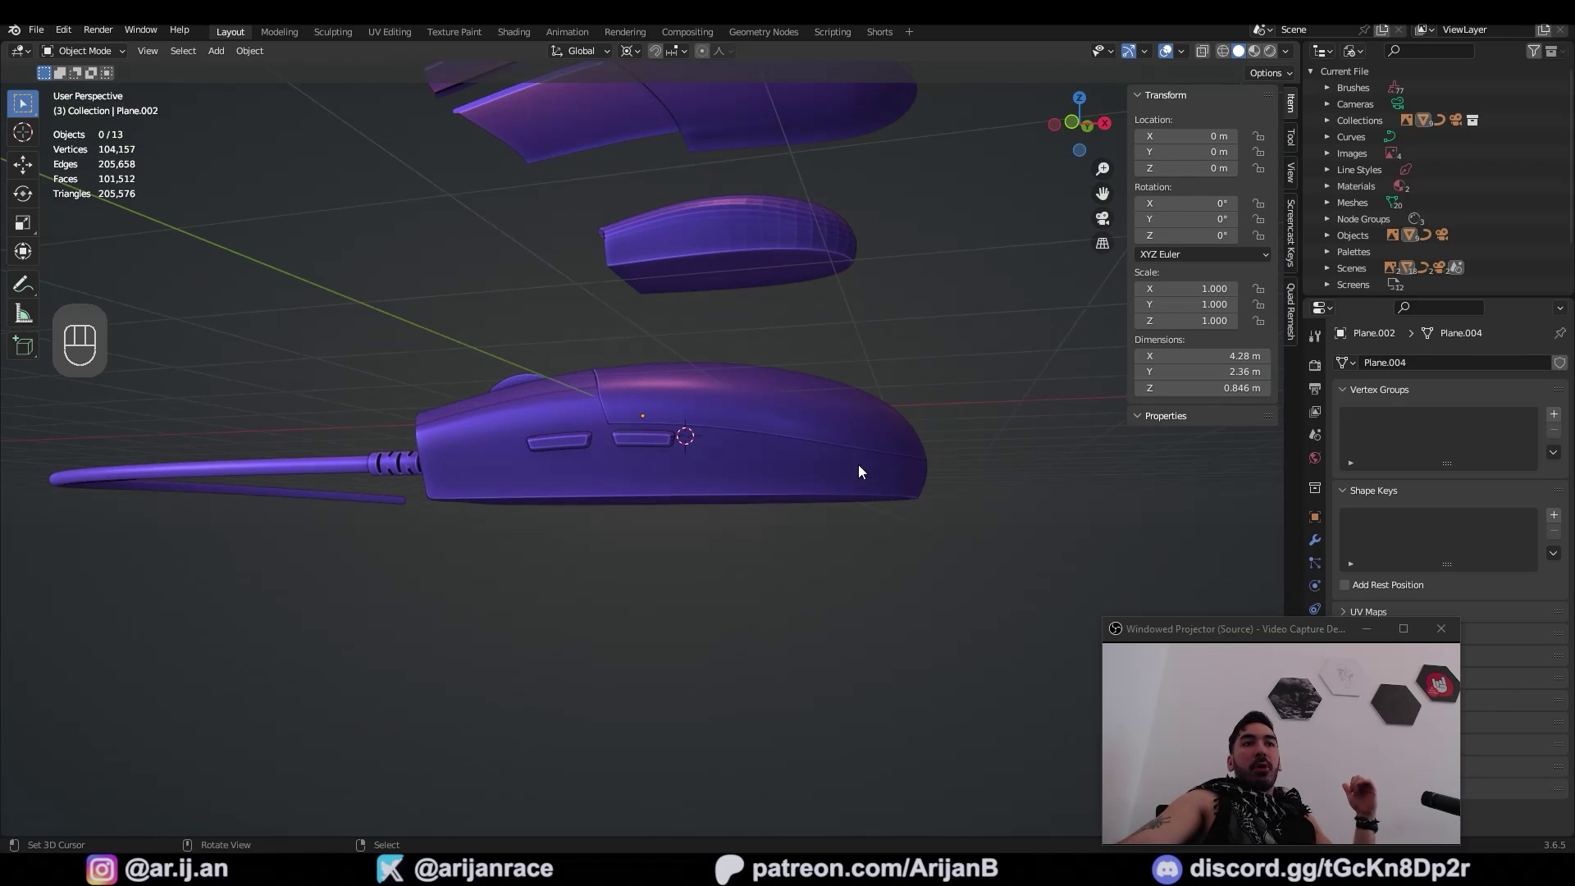
drag(922, 476, 583, 481)
middle_click(646, 449)
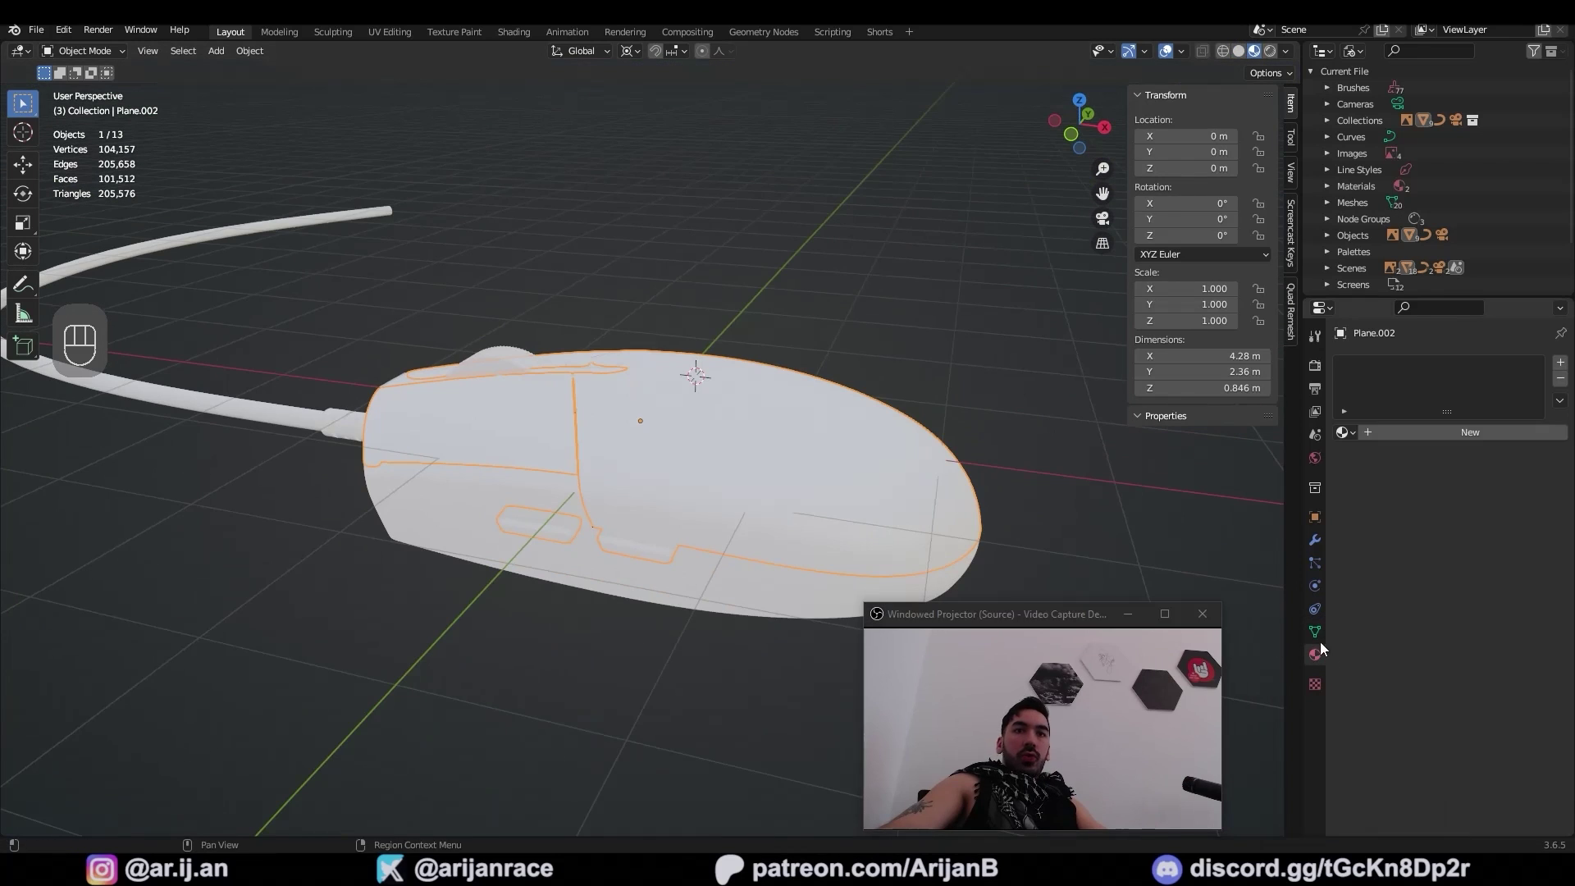